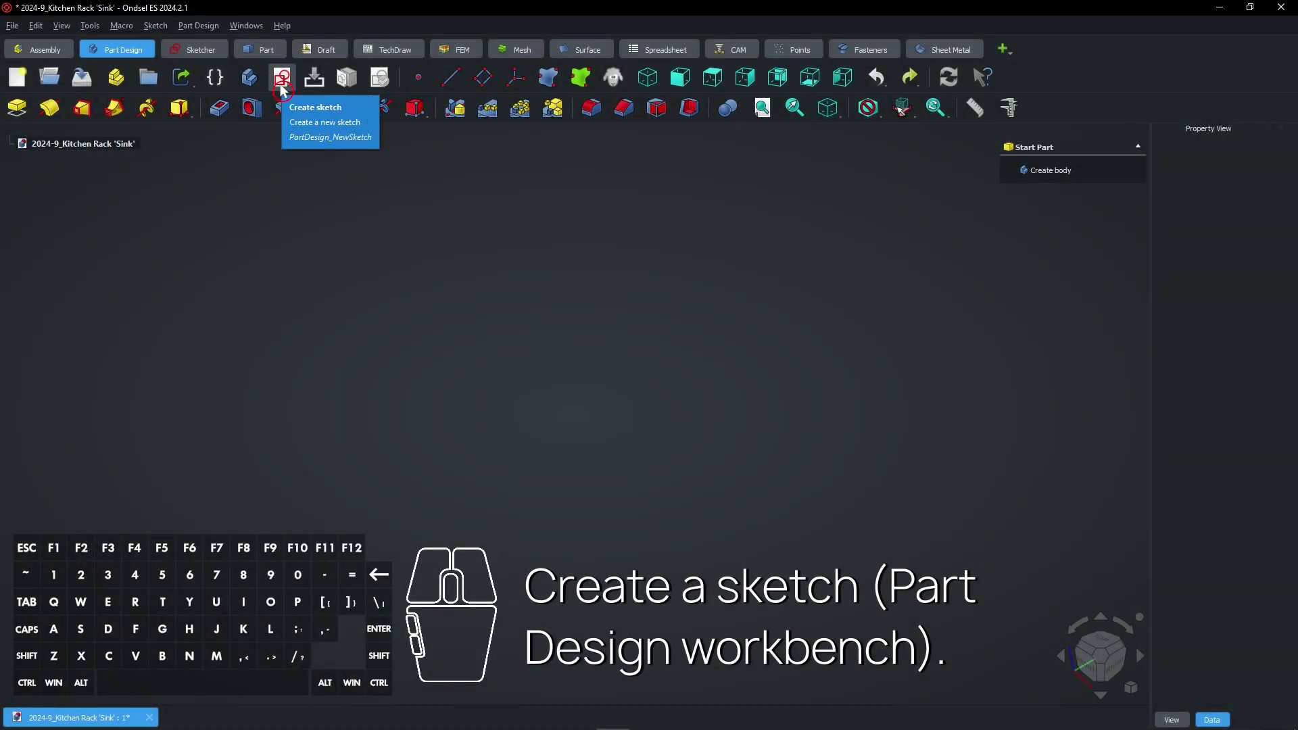
Create a new body with a sketch placed on the XY plane.
{"action": "left_click", "coordinate": [287, 90]}
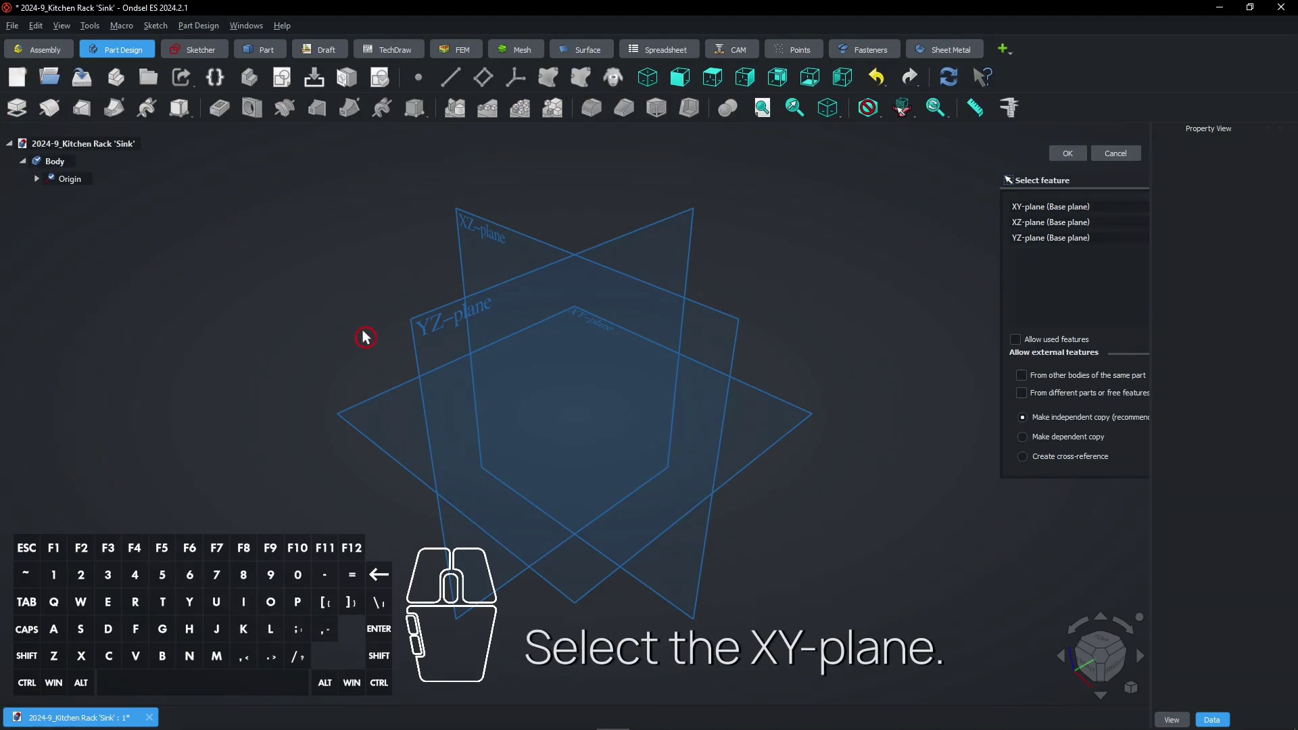
{"action": "left_click", "coordinate": [394, 395]}
{"action": "scroll", "scroll_direction": "down", "scroll_amount": 3}
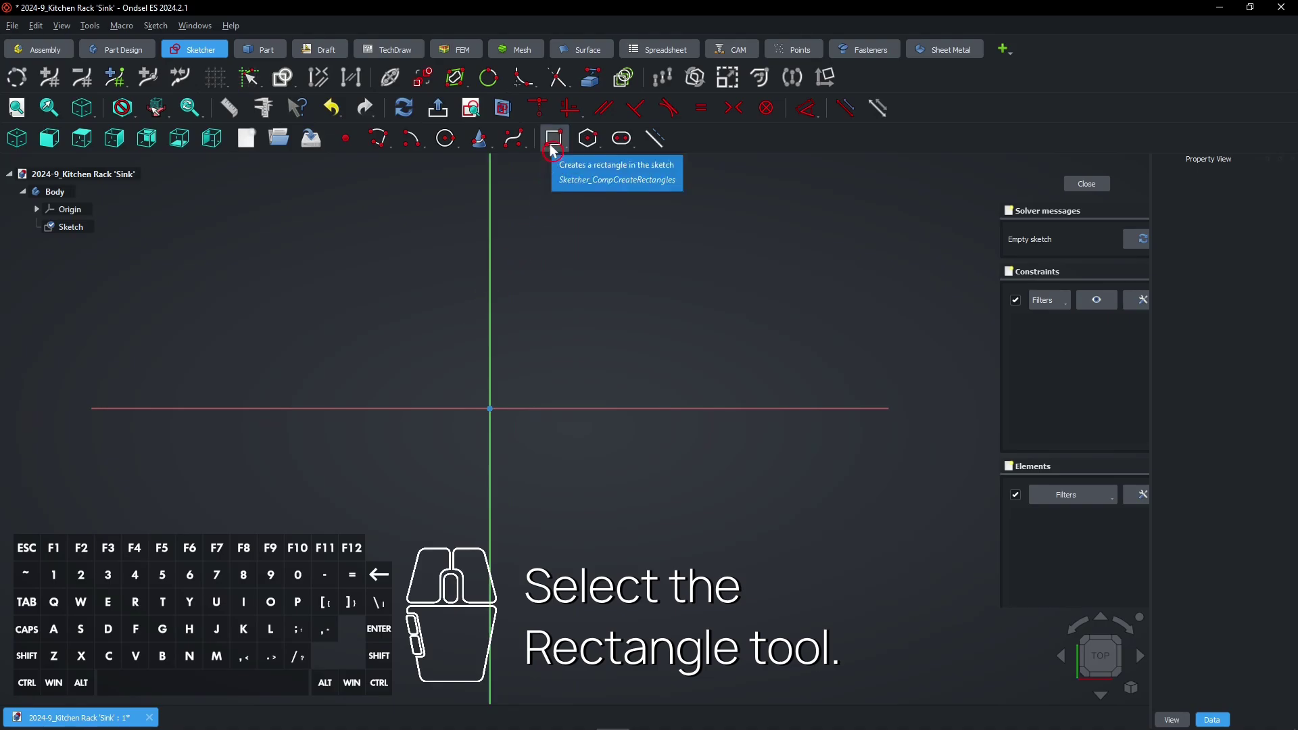
Draw a 230 by 100 rectangle and constrain its opposite corners symmetric about the origin.
{"action": "left_click", "coordinate": [556, 151]}
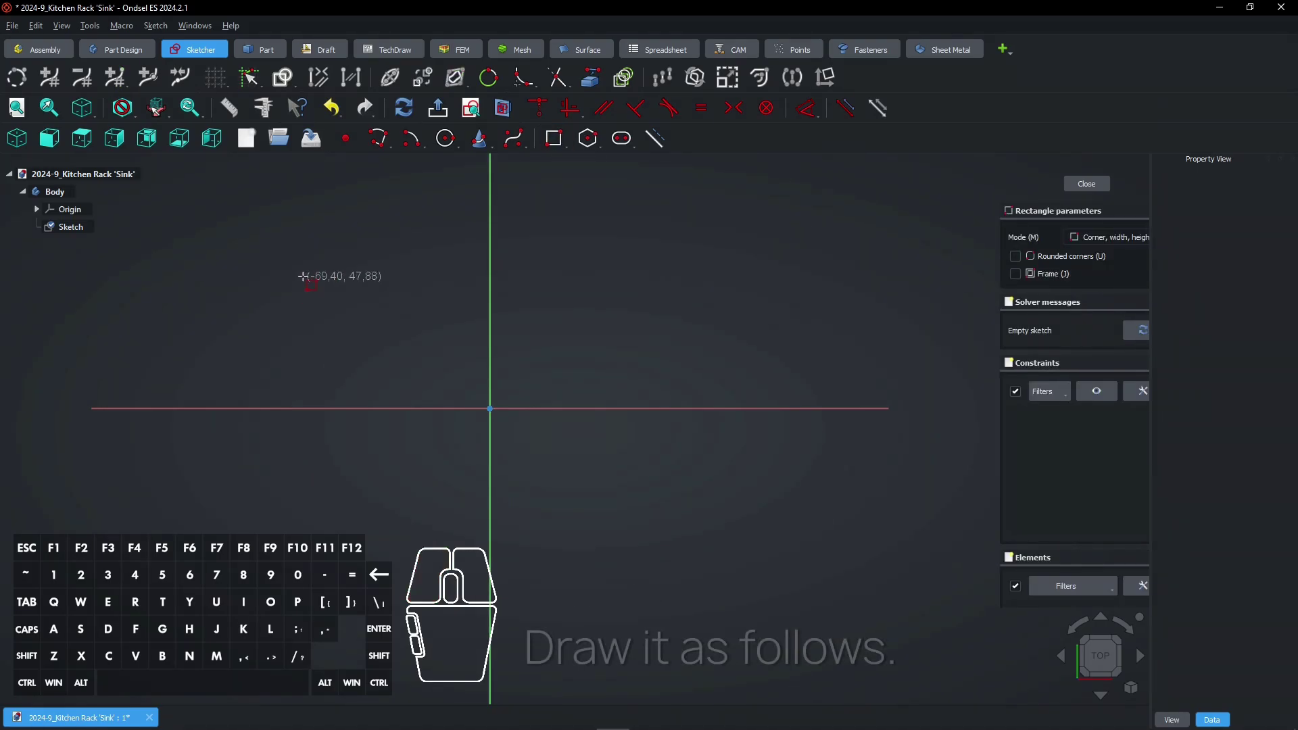
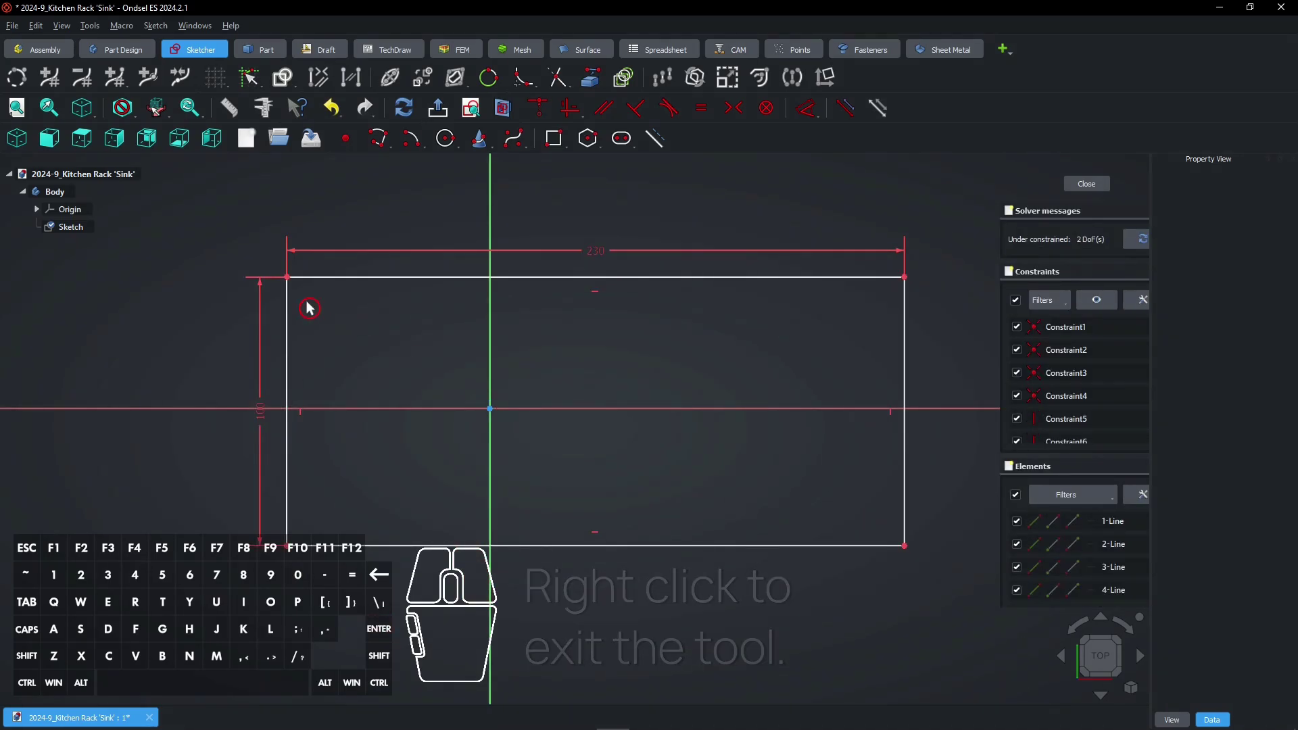
{"action": "left_click", "coordinate": [293, 285]}
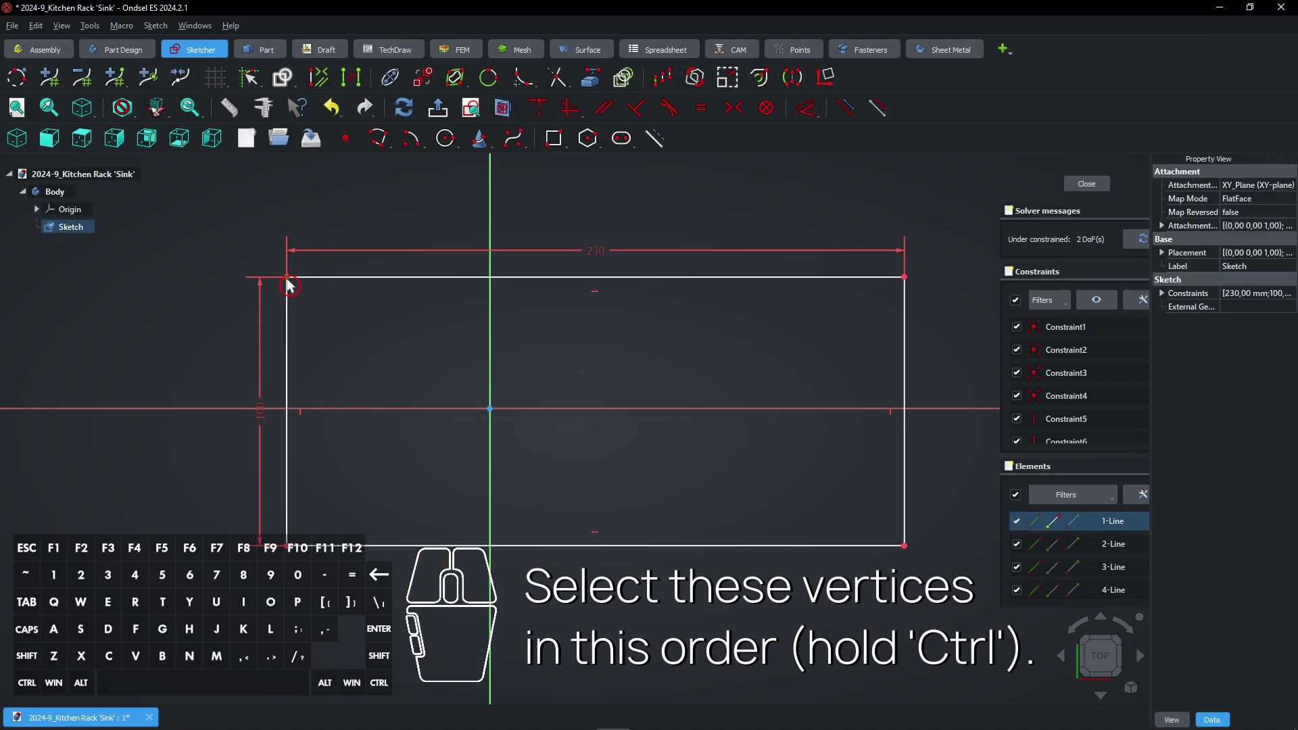
{"action": "left_click", "coordinate": [912, 555]}
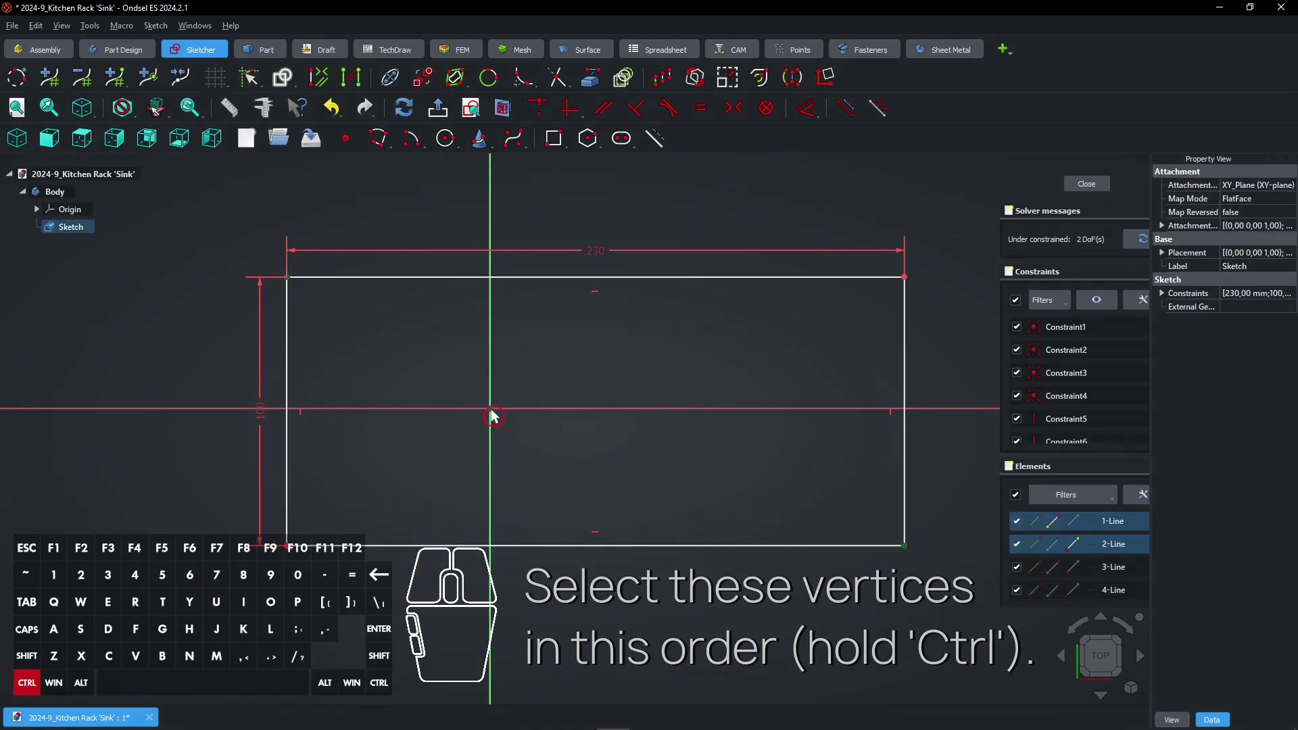
{"action": "left_click", "coordinate": [497, 416]}
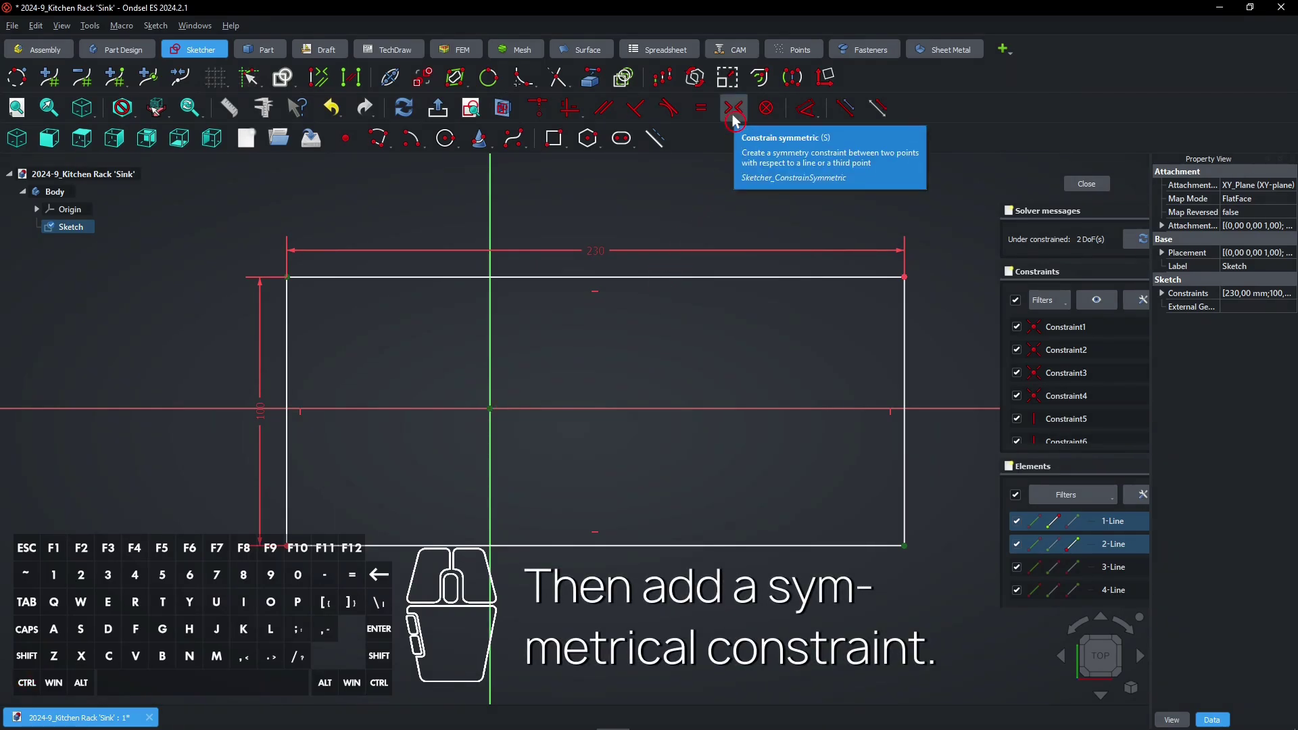
{"action": "left_click", "coordinate": [739, 121]}
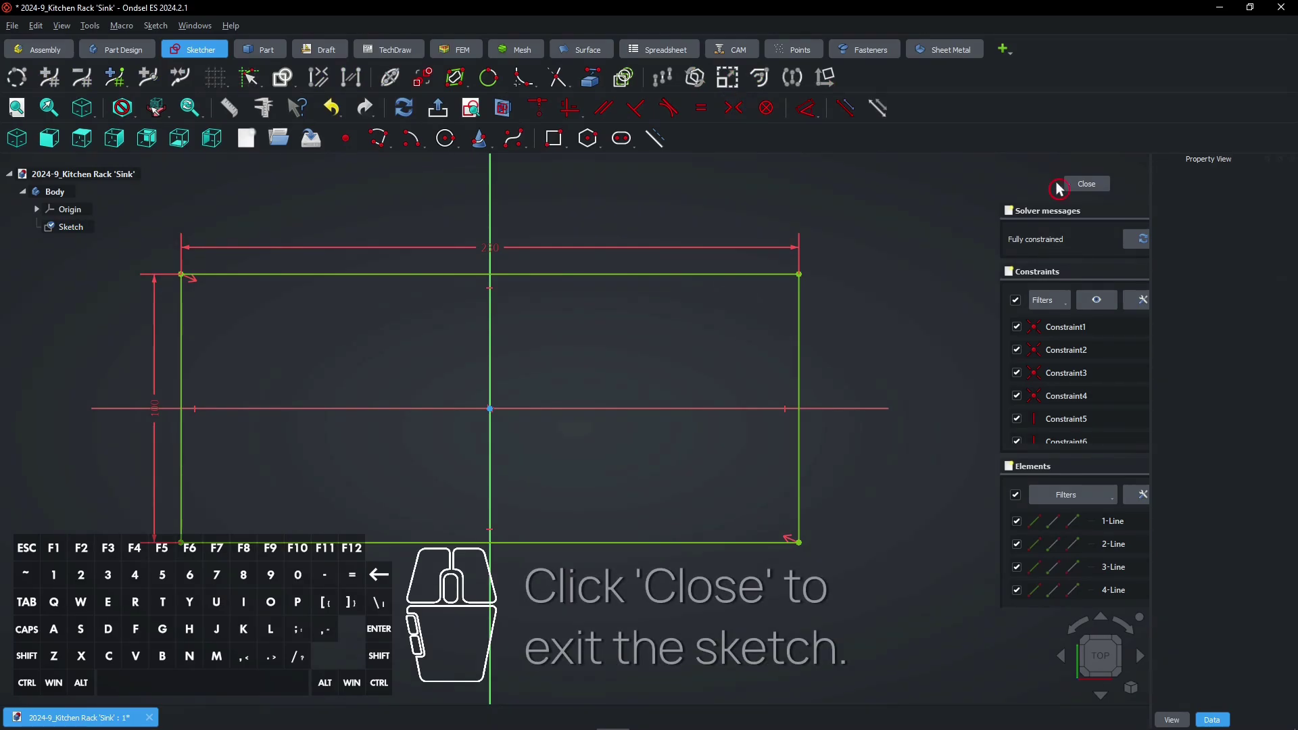
Close the sketch and pad the rectangle into a 20 mm thick slab.
{"action": "left_click", "coordinate": [1078, 189]}
{"action": "right_click", "coordinate": [739, 233]}
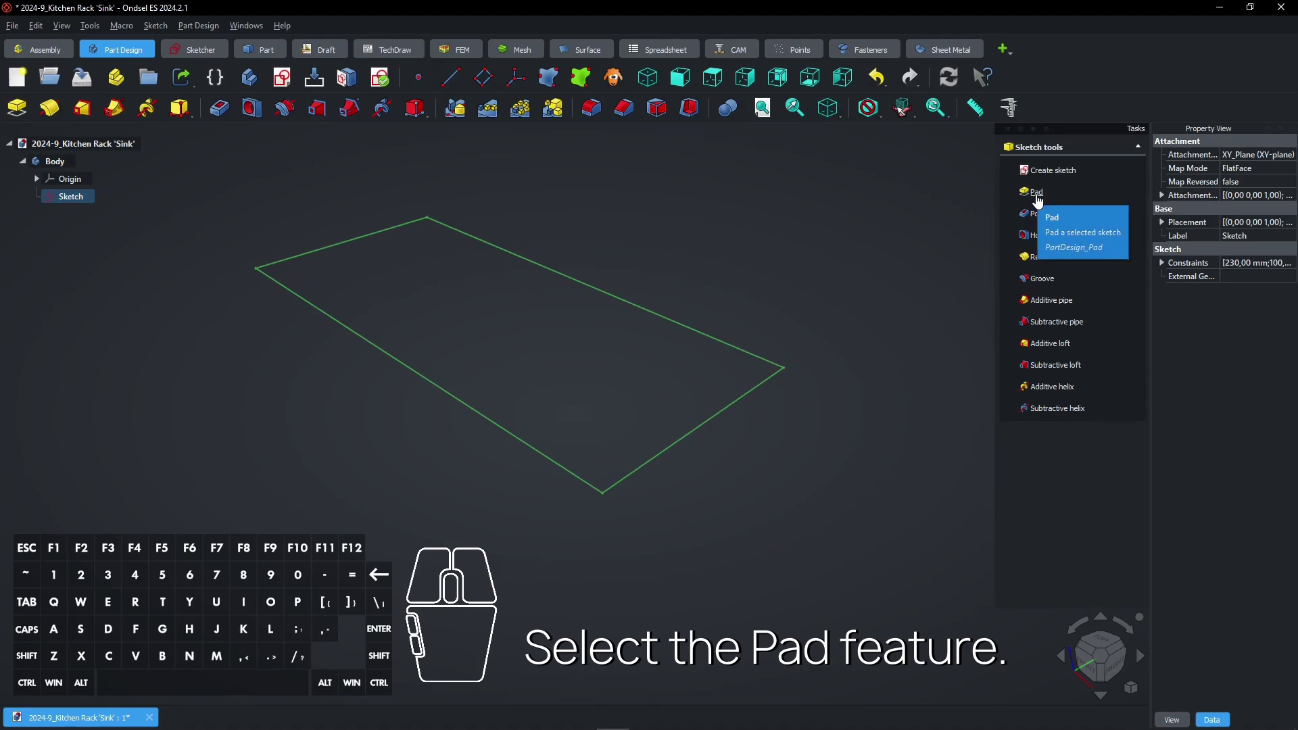
{"action": "left_click", "coordinate": [1044, 207]}
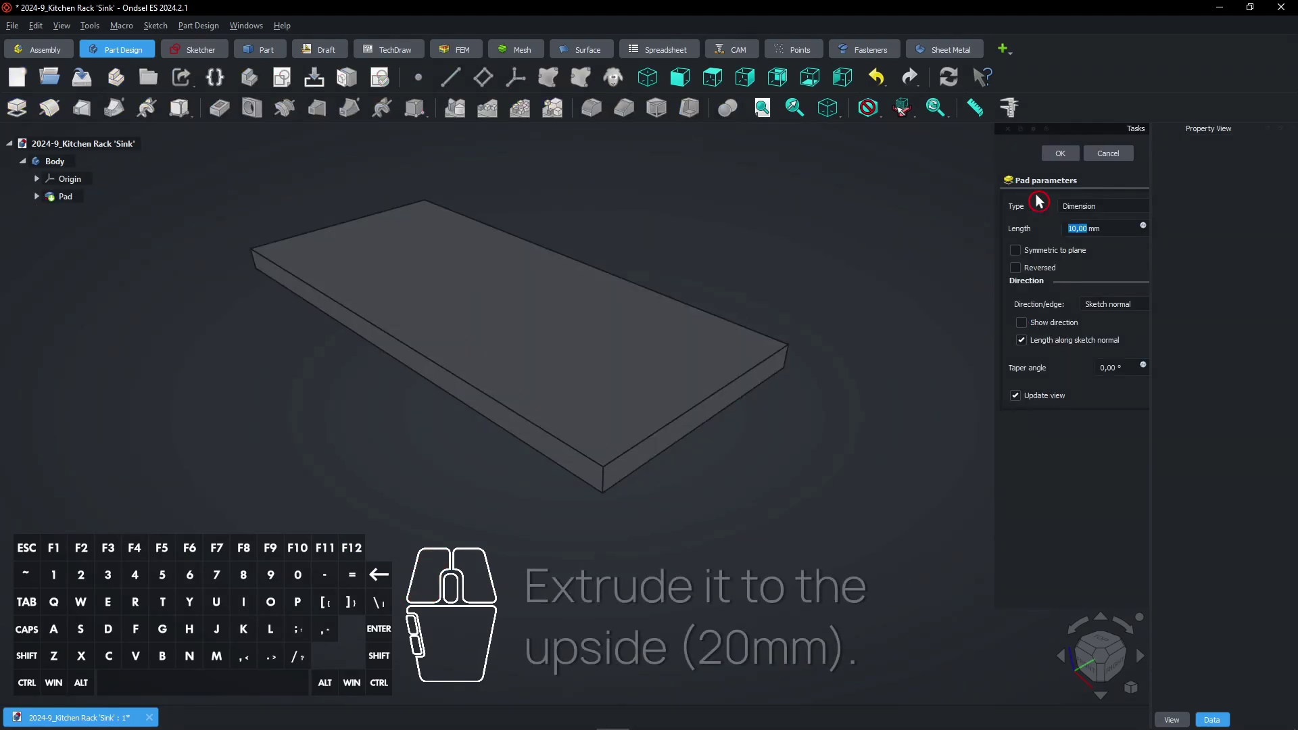
{"action": "key", "text": "2"}
{"action": "key", "text": "0"}
{"action": "left_click", "coordinate": [1066, 160]}
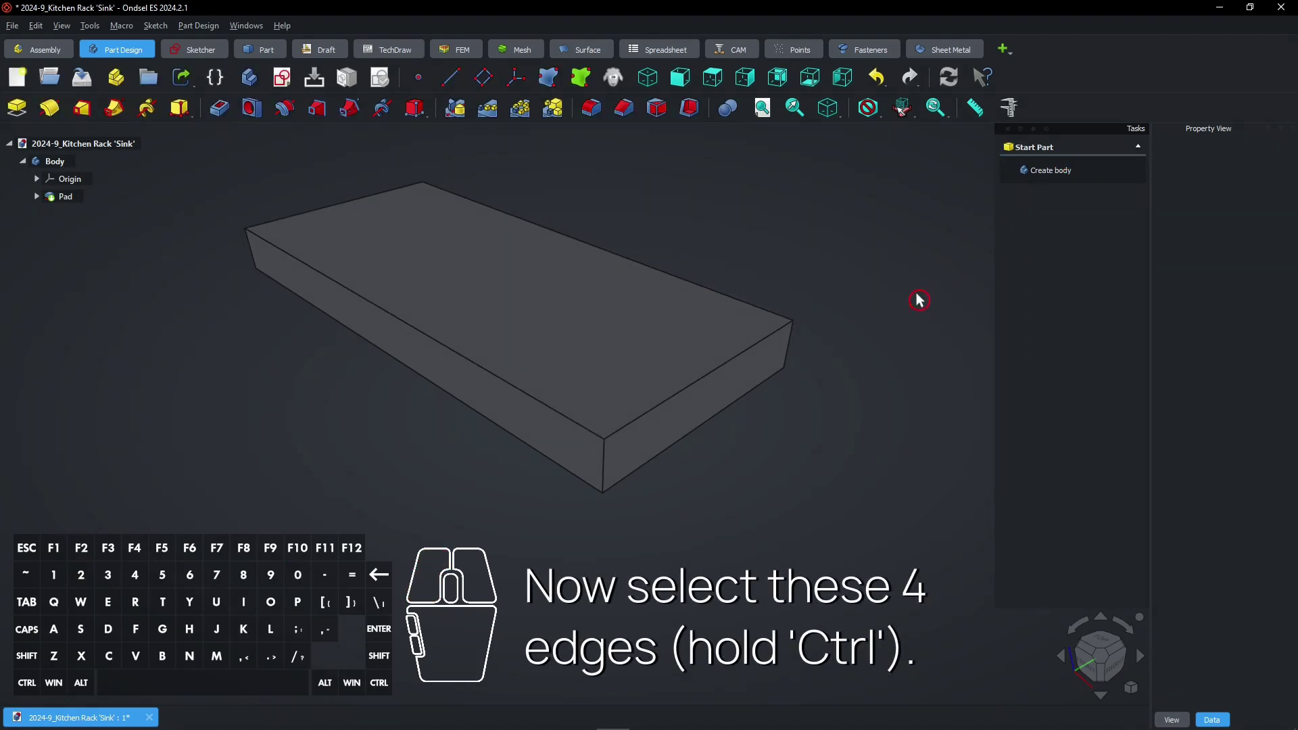
Select the slab's four vertical corner edges and fillet them with a 20 mm radius.
{"action": "left_click", "coordinate": [797, 351]}
{"action": "left_click", "coordinate": [607, 465]}
{"action": "scroll", "scroll_direction": "down", "scroll_amount": 3}
{"action": "left_click_drag", "start_coordinate": [517, 368], "coordinate": [720, 498]}
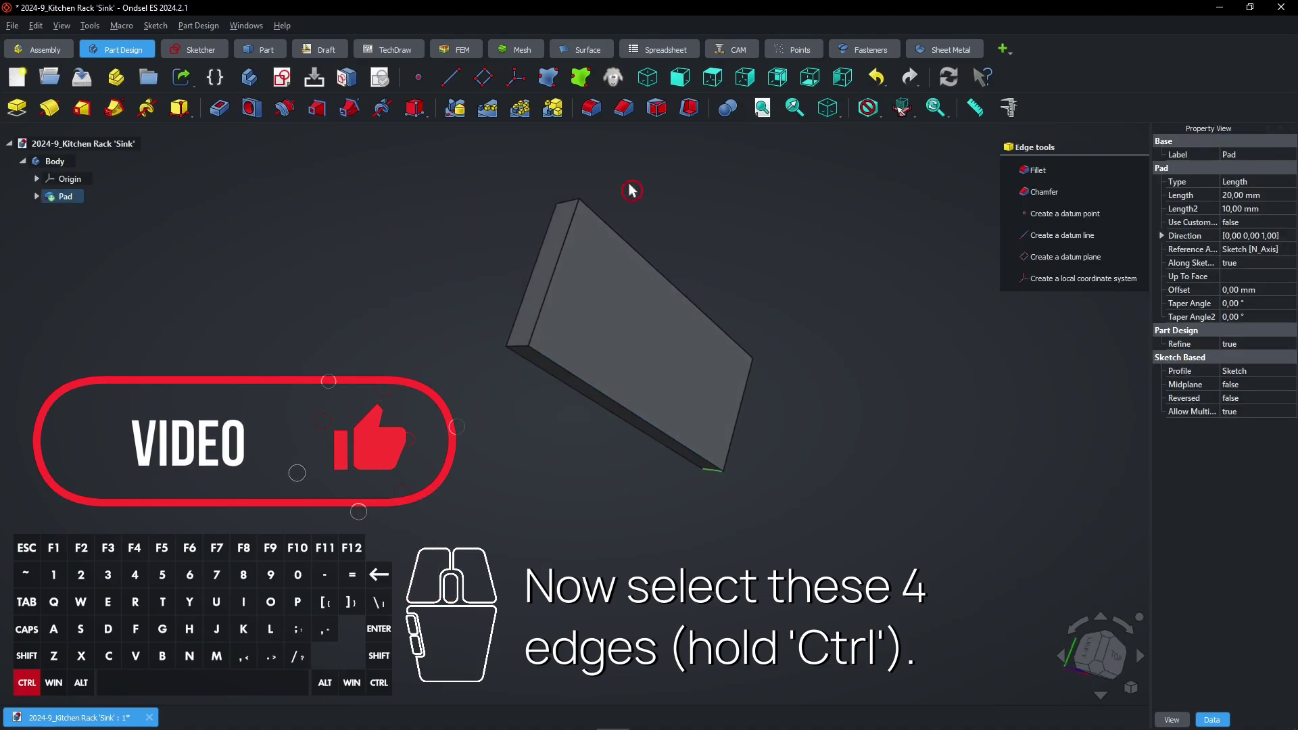
{"action": "left_click", "coordinate": [574, 207]}
{"action": "left_click", "coordinate": [521, 354]}
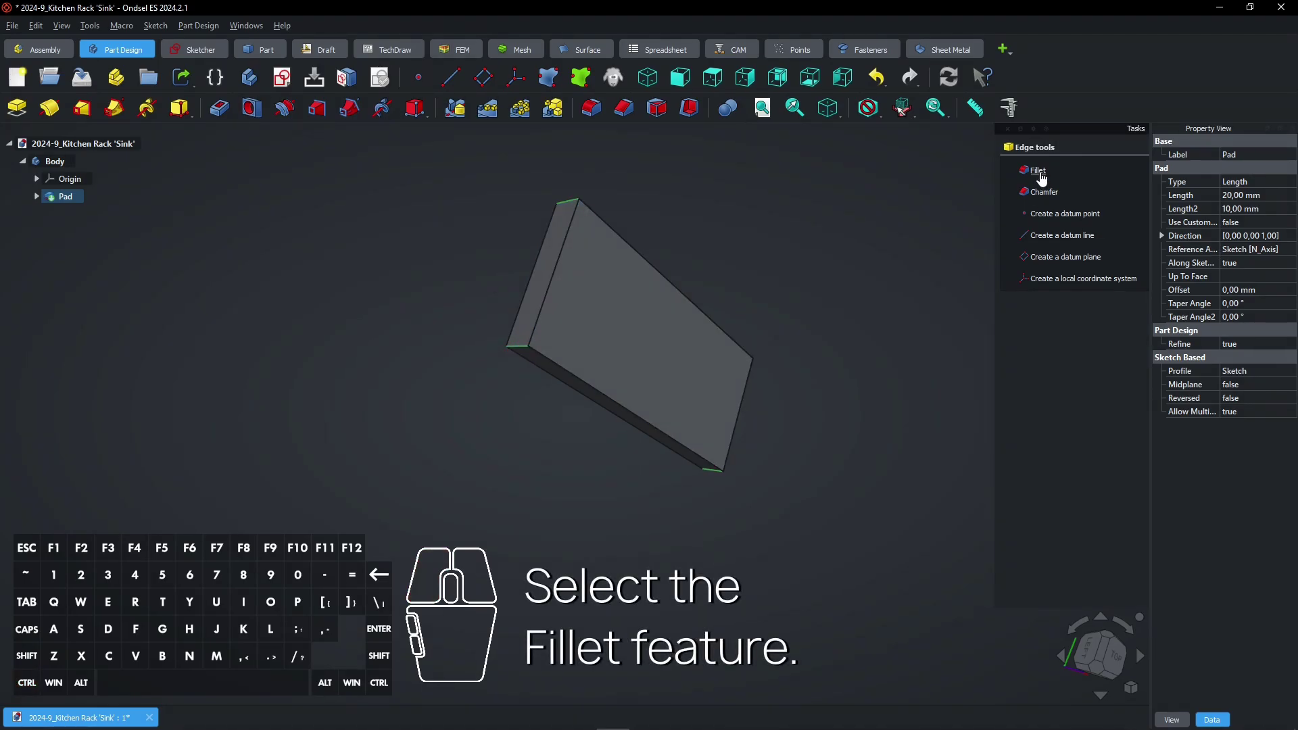
{"action": "left_click", "coordinate": [1047, 184]}
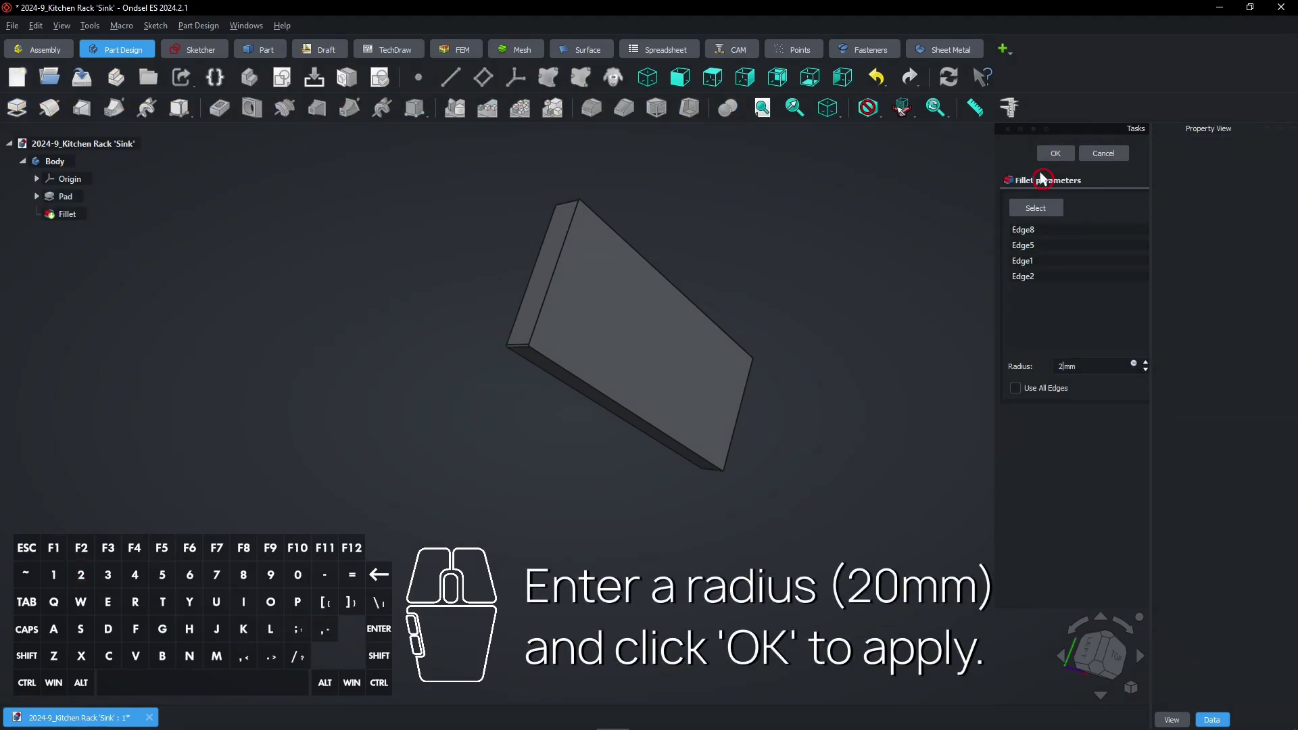
{"action": "key", "text": "0"}
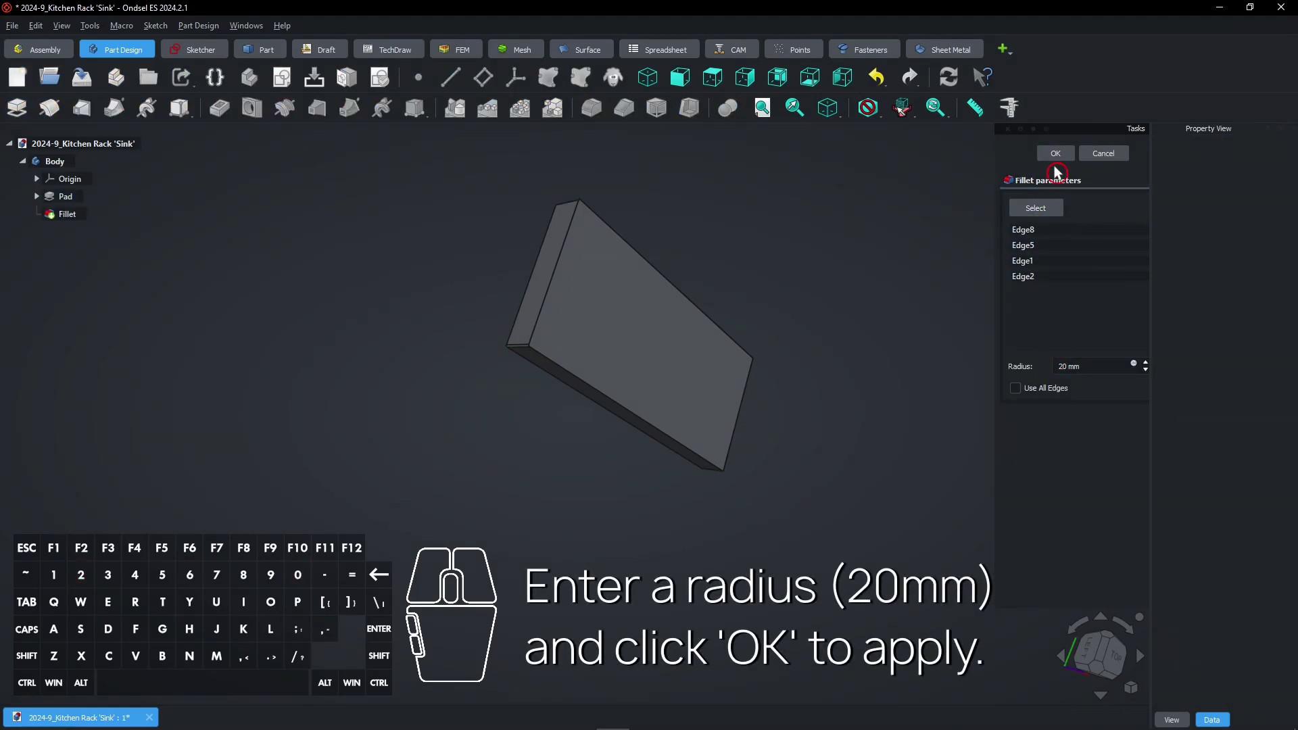
Confirm the fillet, switch to isometric view and select the slab's top face.
{"action": "left_click", "coordinate": [1060, 161]}
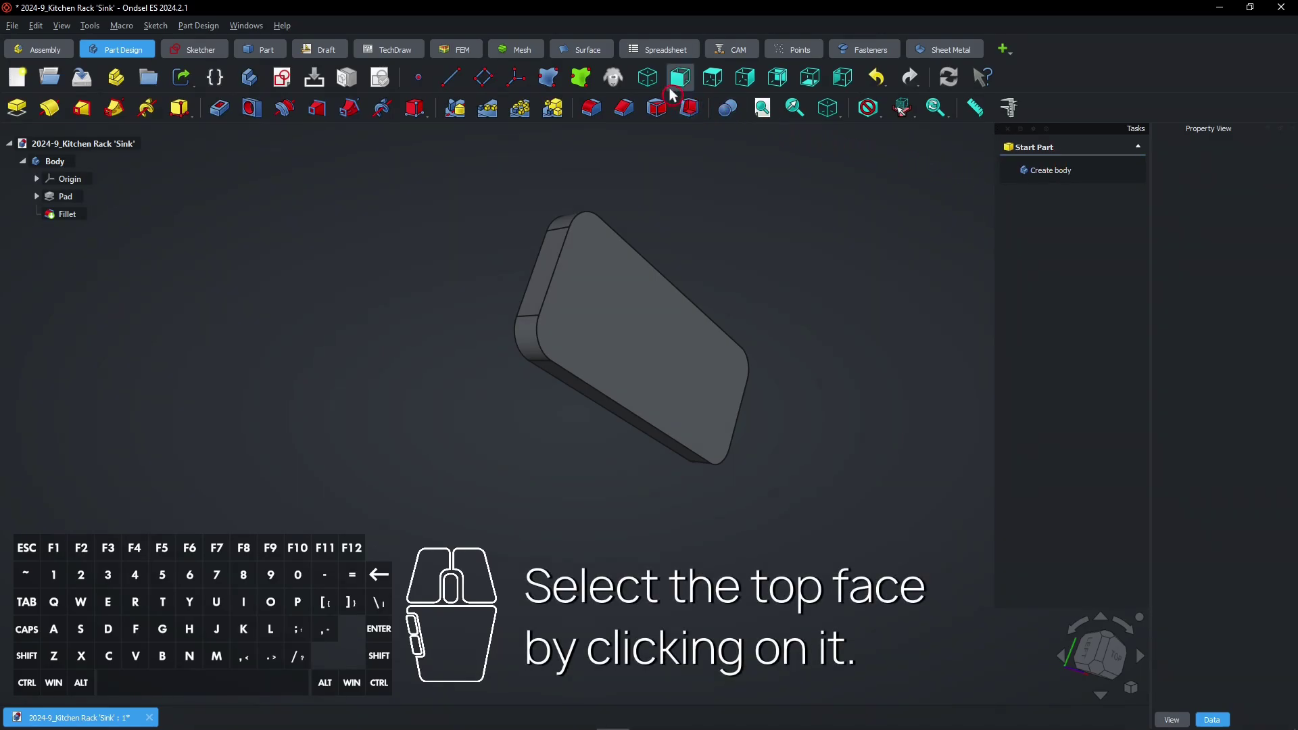
{"action": "left_click", "coordinate": [662, 85]}
{"action": "left_click", "coordinate": [770, 113]}
{"action": "right_click", "coordinate": [746, 269]}
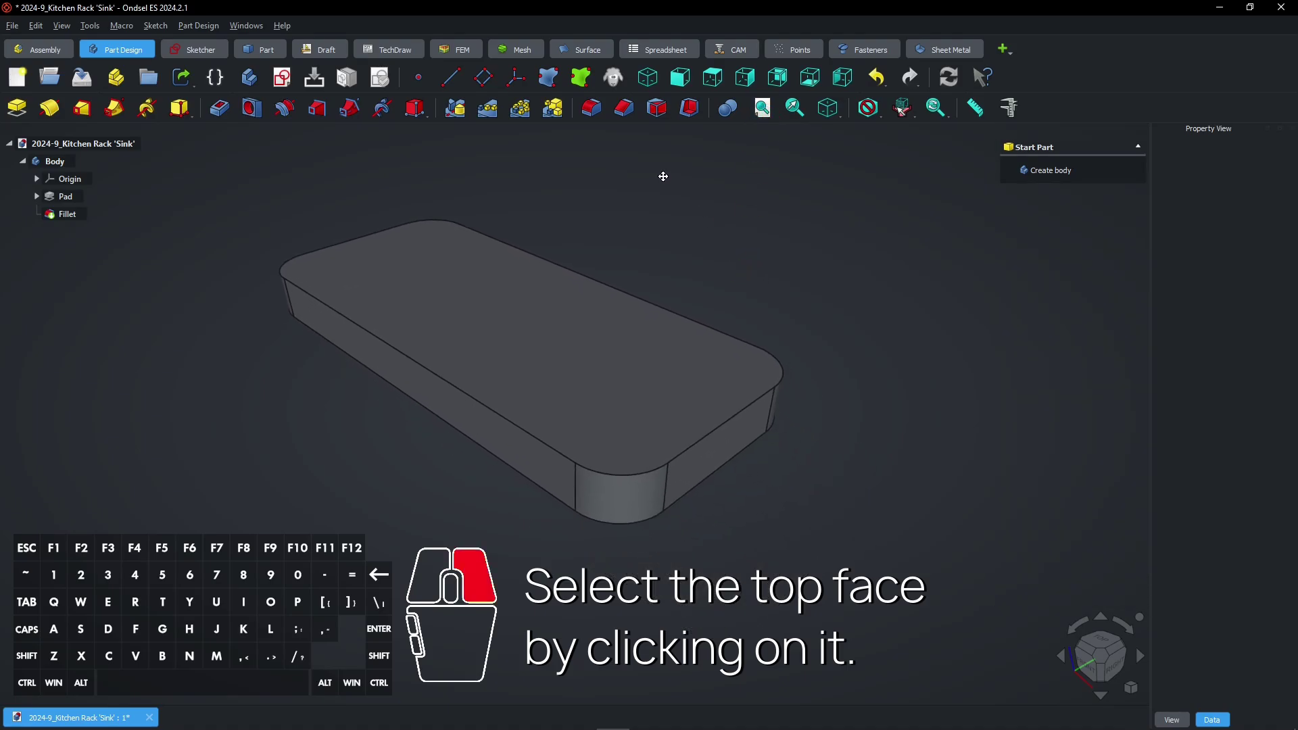
{"action": "left_click", "coordinate": [535, 316]}
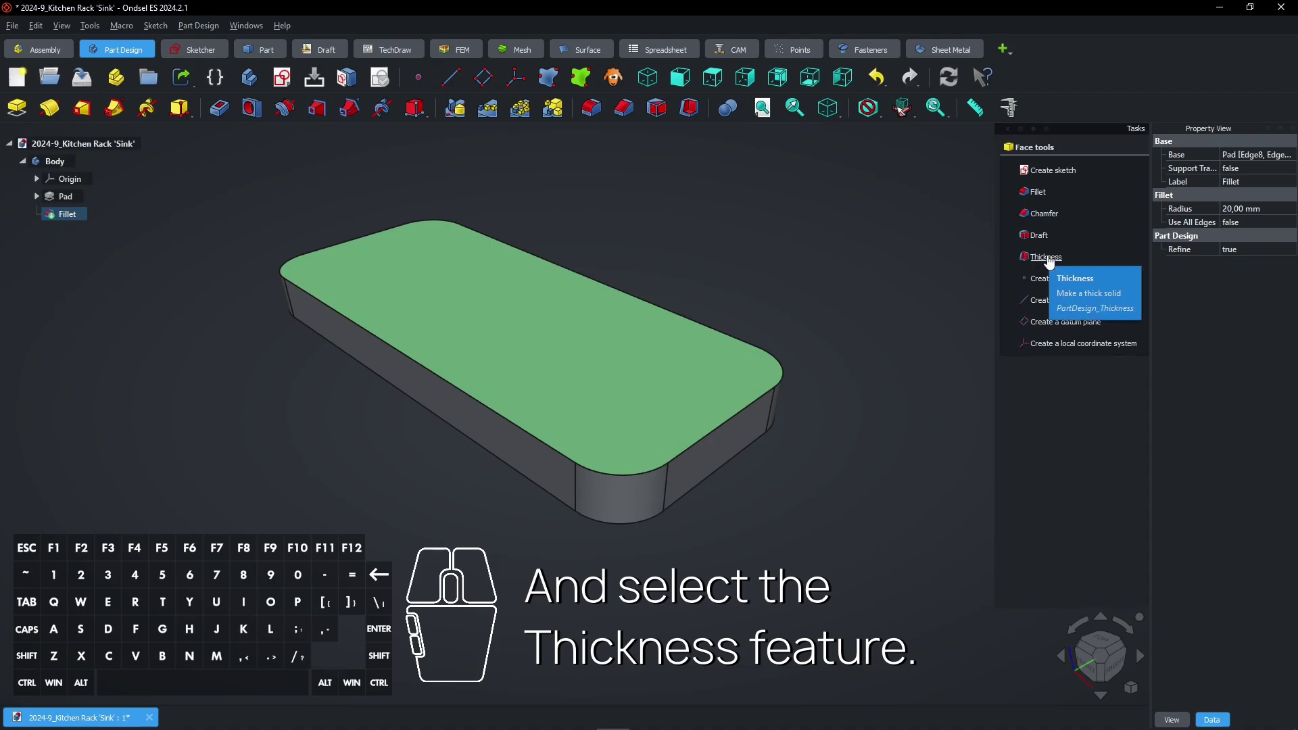
Hollow the slab into an open tray with 2 mm walls and Intersection join type.
{"action": "left_click", "coordinate": [1056, 268]}
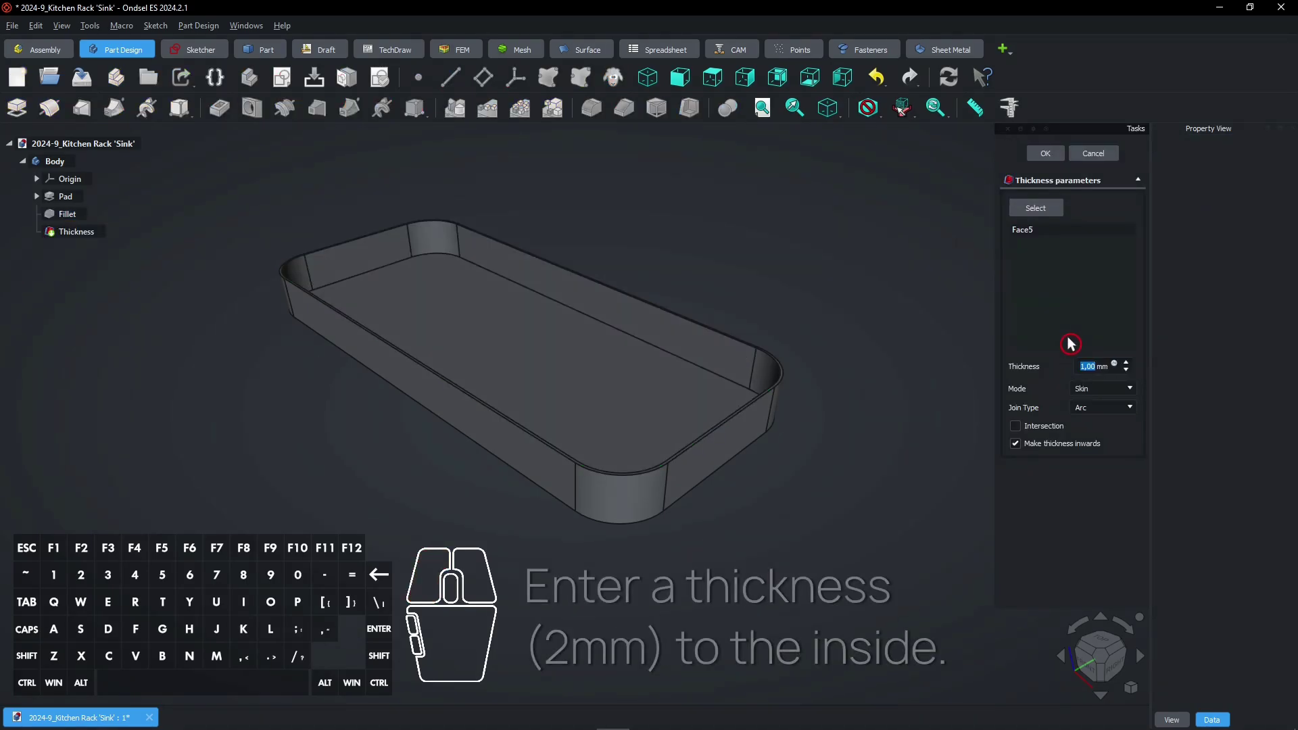
{"action": "key", "text": "2"}
{"action": "left_click", "coordinate": [1102, 416]}
{"action": "left_click", "coordinate": [1103, 429]}
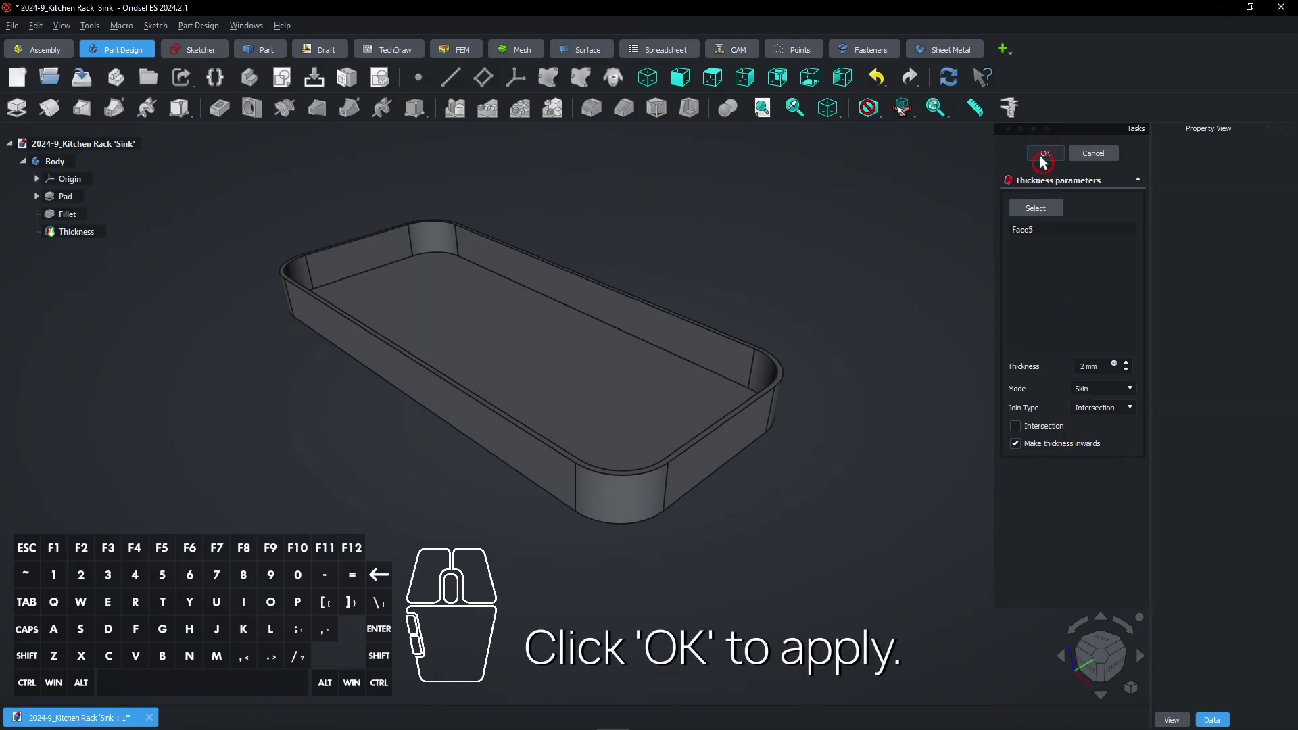
{"action": "left_click", "coordinate": [1047, 160]}
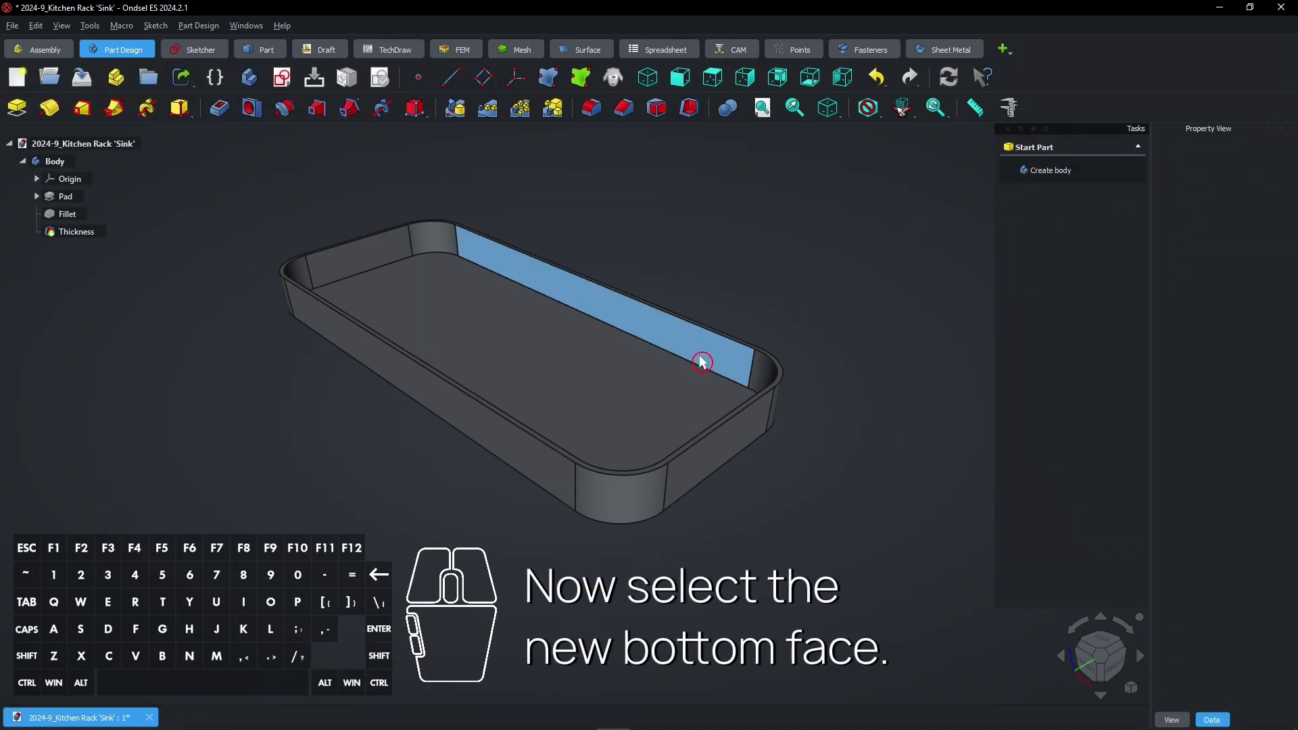
Start a sketch on the tray floor and begin projecting tray edges as external geometry.
{"action": "left_click", "coordinate": [653, 391]}
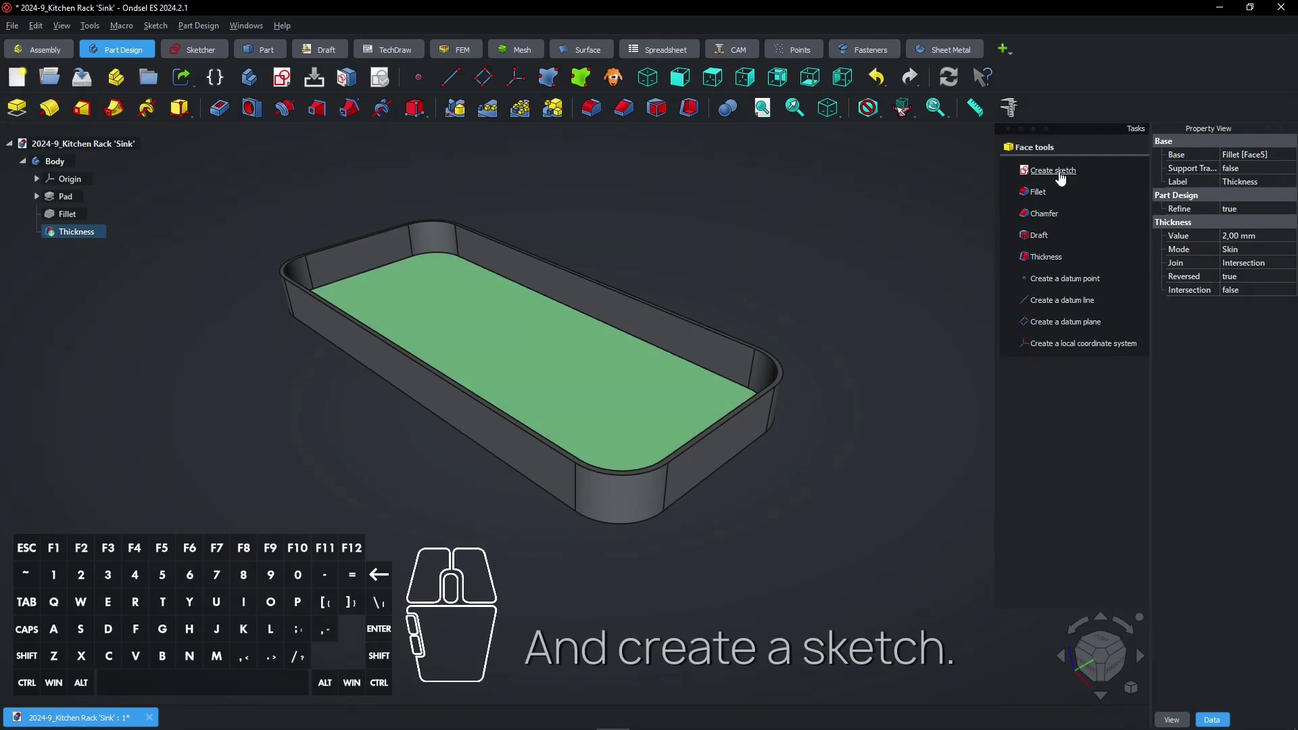
{"action": "left_click", "coordinate": [1067, 184]}
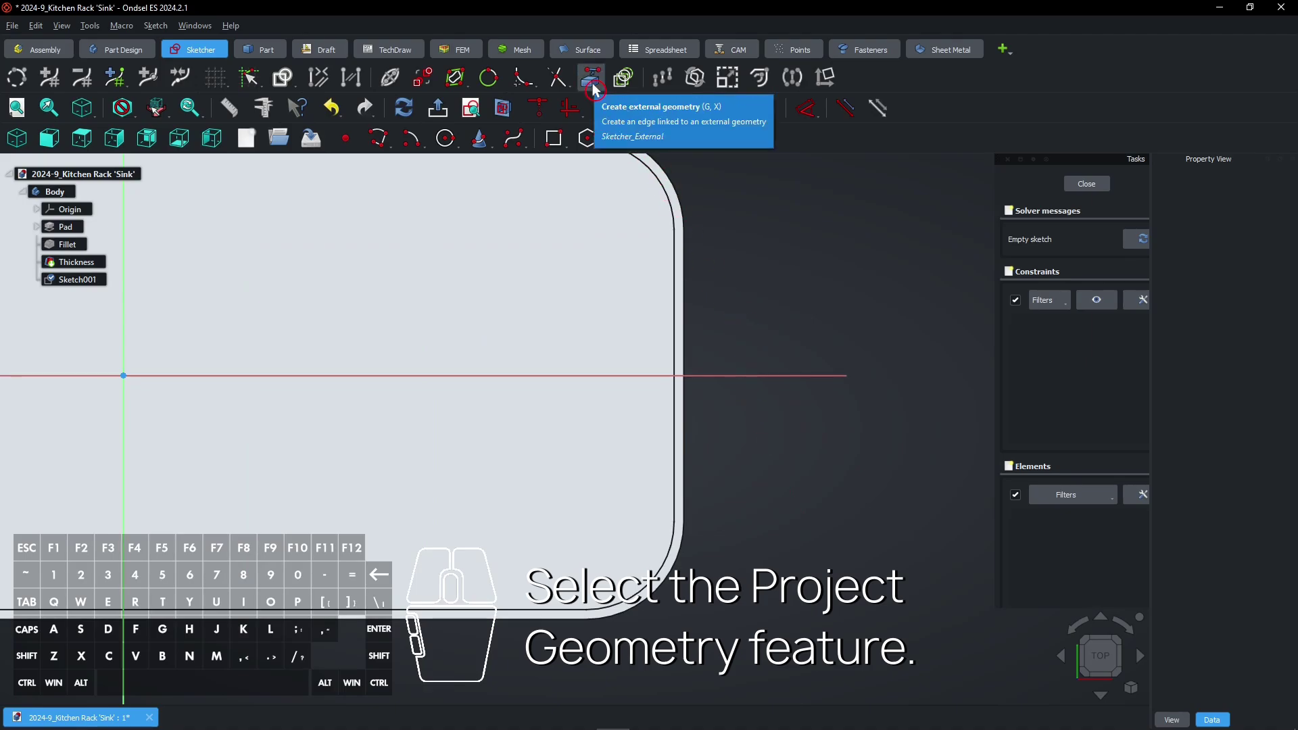
{"action": "left_click", "coordinate": [599, 90]}
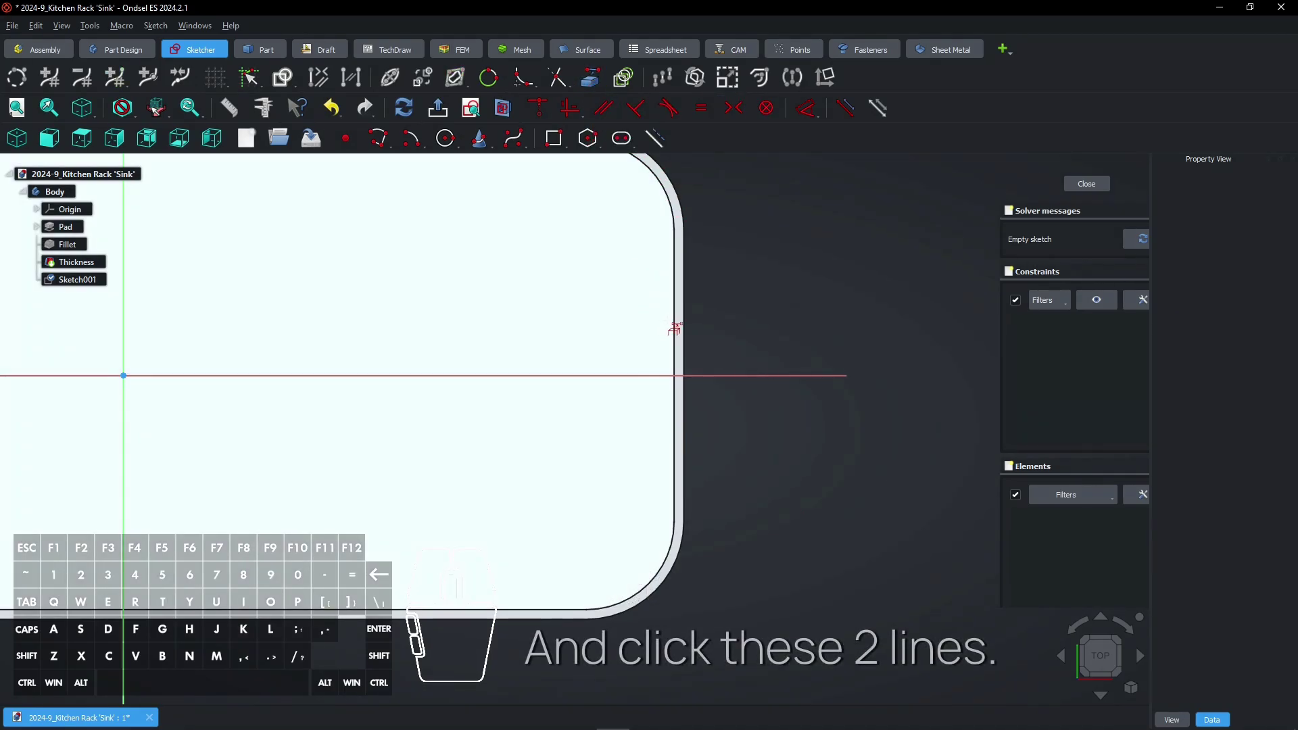
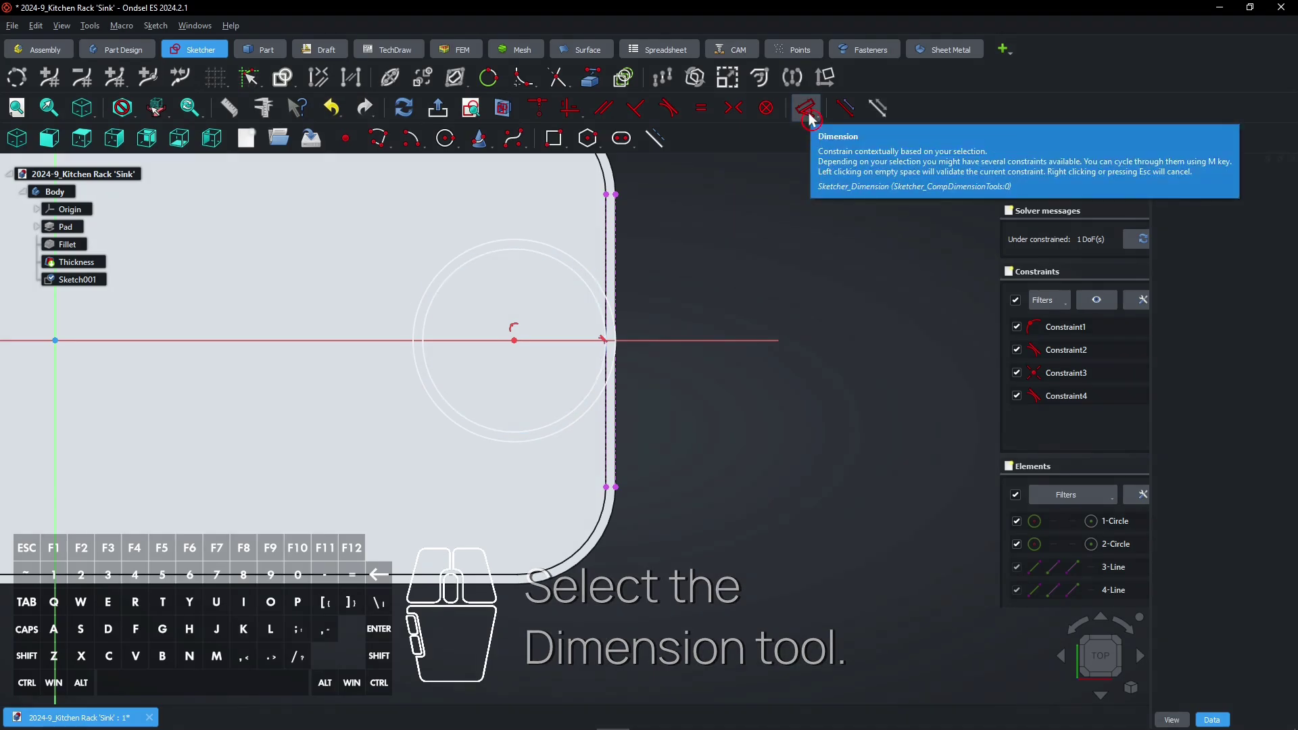
Constrain the circle to a 30 mm diameter, fully constraining the ring sketch.
{"action": "left_click", "coordinate": [815, 119]}
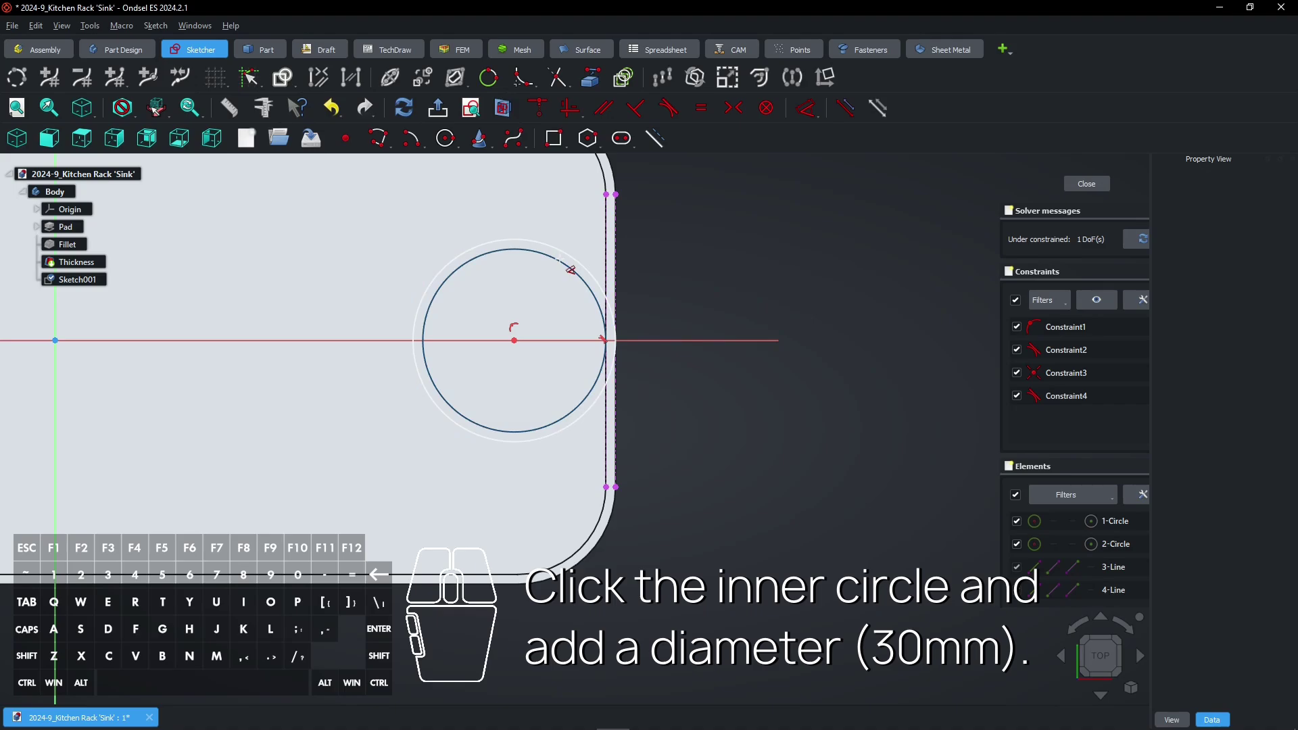
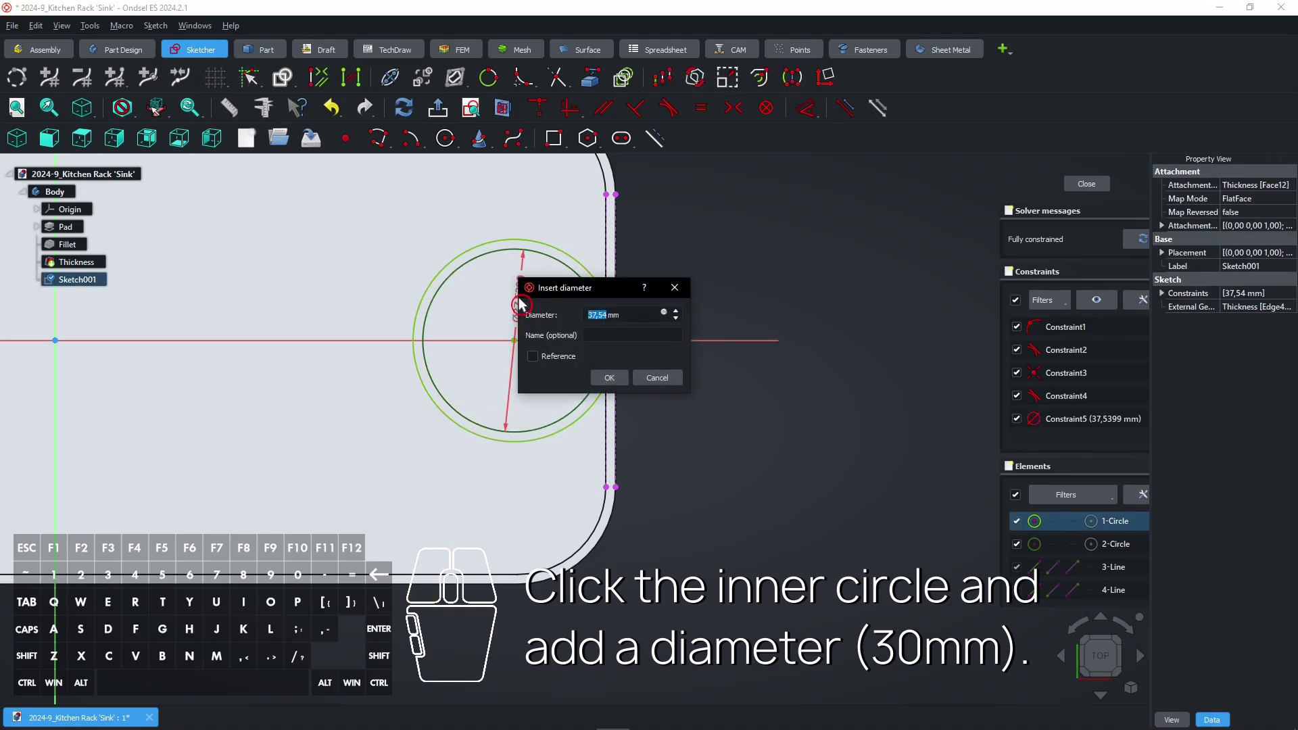
{"action": "key", "text": "3"}
{"action": "key", "text": "Return"}
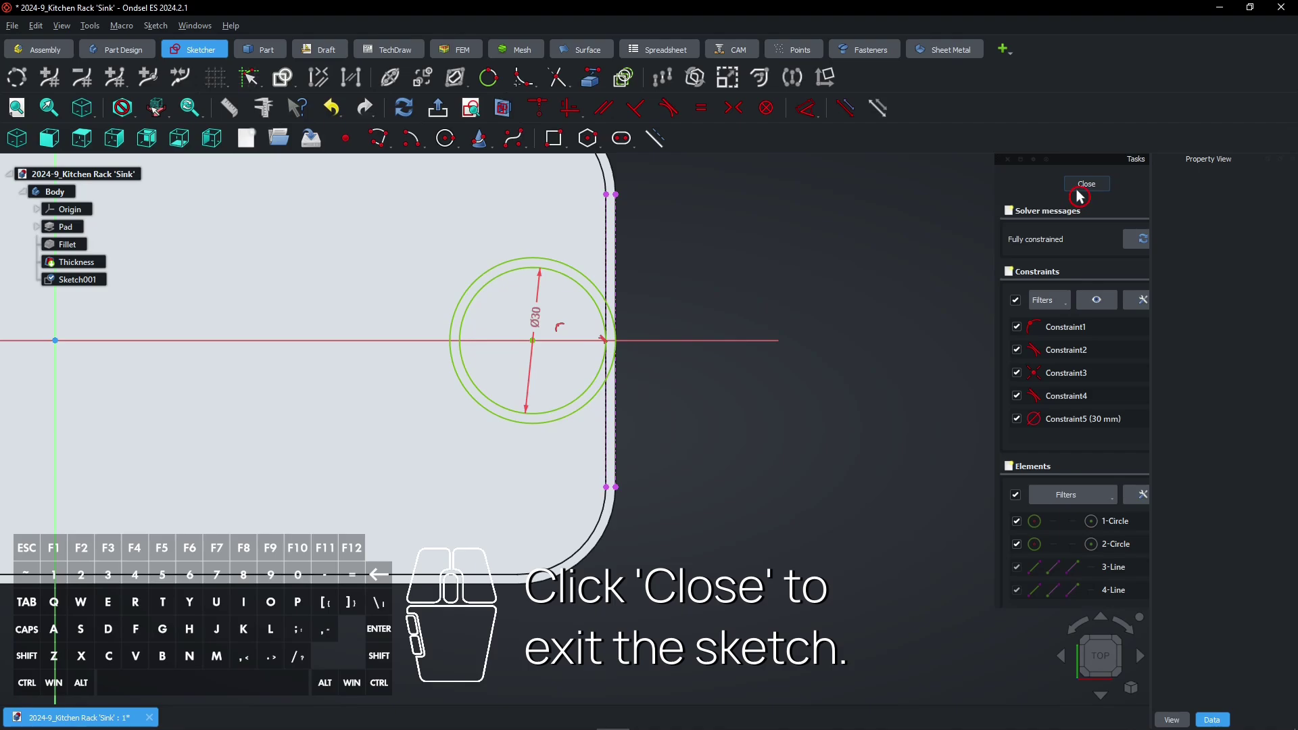
Close the ring sketch and pad it into an 85 mm tall tube.
{"action": "left_click", "coordinate": [1083, 196]}
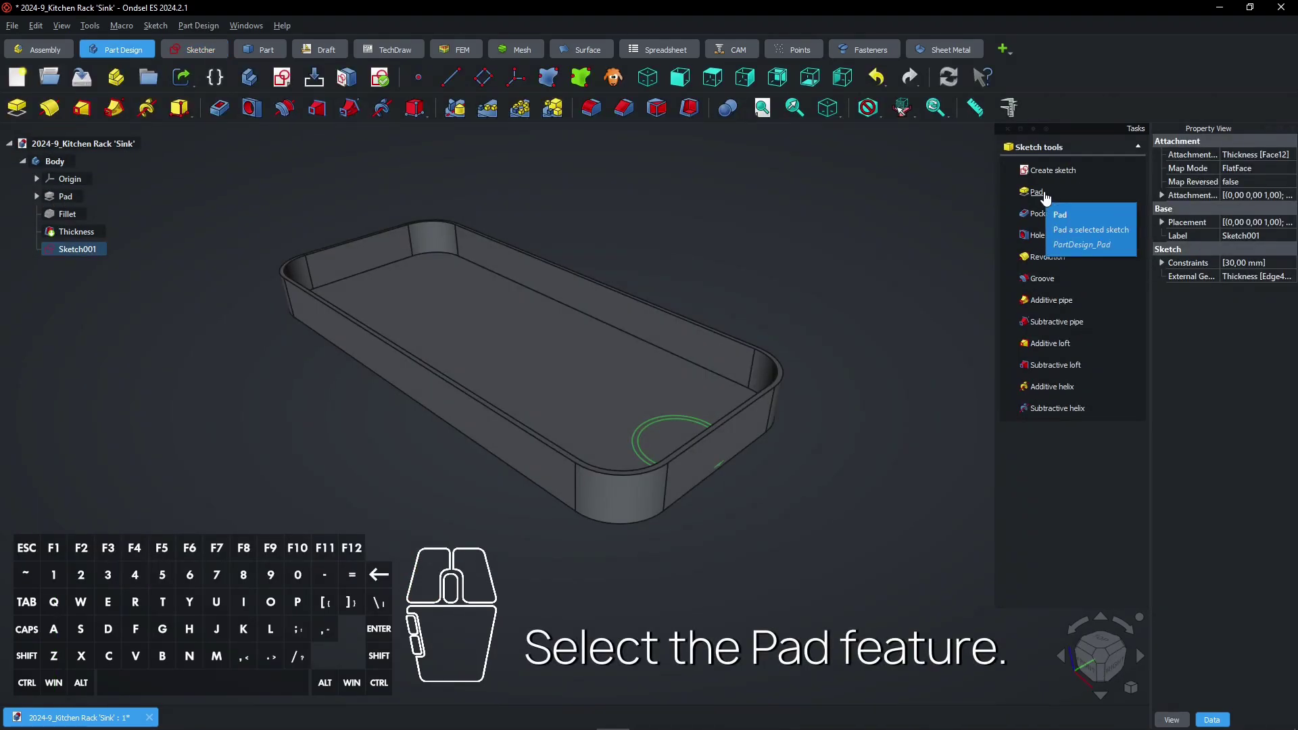
{"action": "left_click", "coordinate": [1052, 205]}
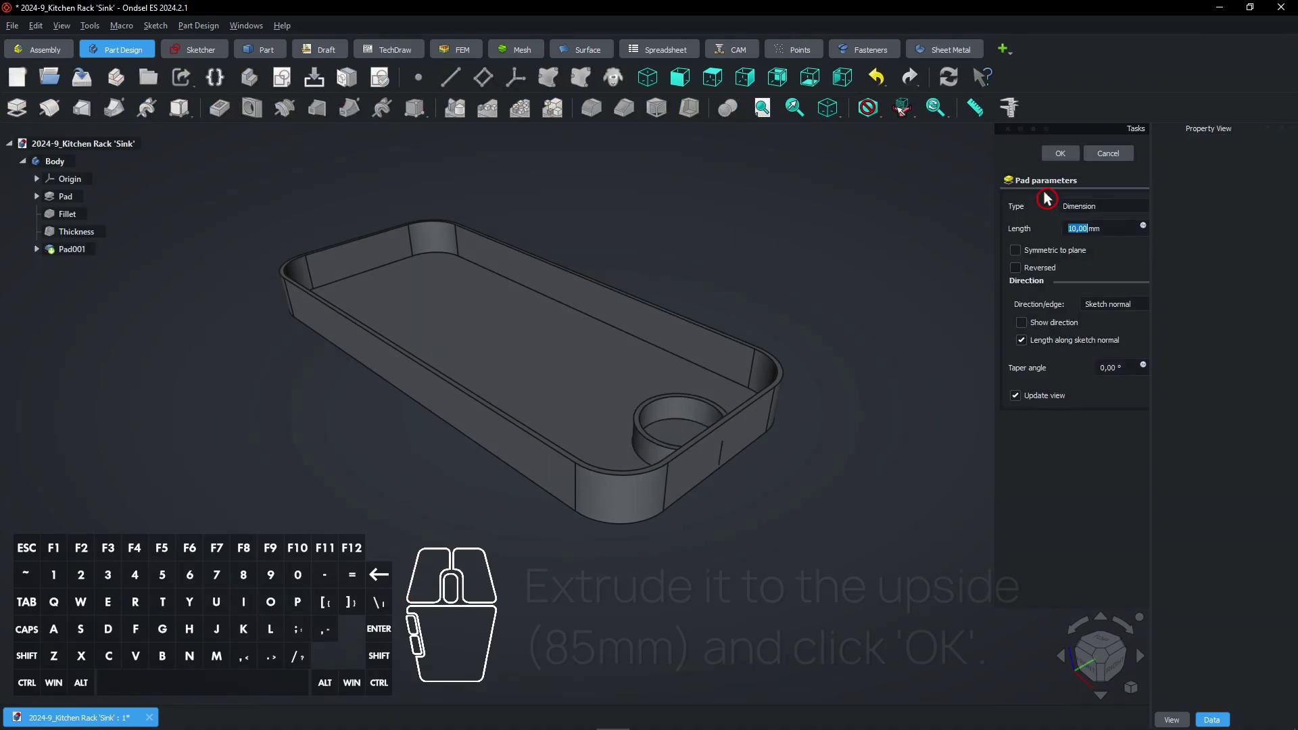
{"action": "key", "text": "8"}
{"action": "key", "text": "5"}
{"action": "left_click", "coordinate": [1058, 240]}
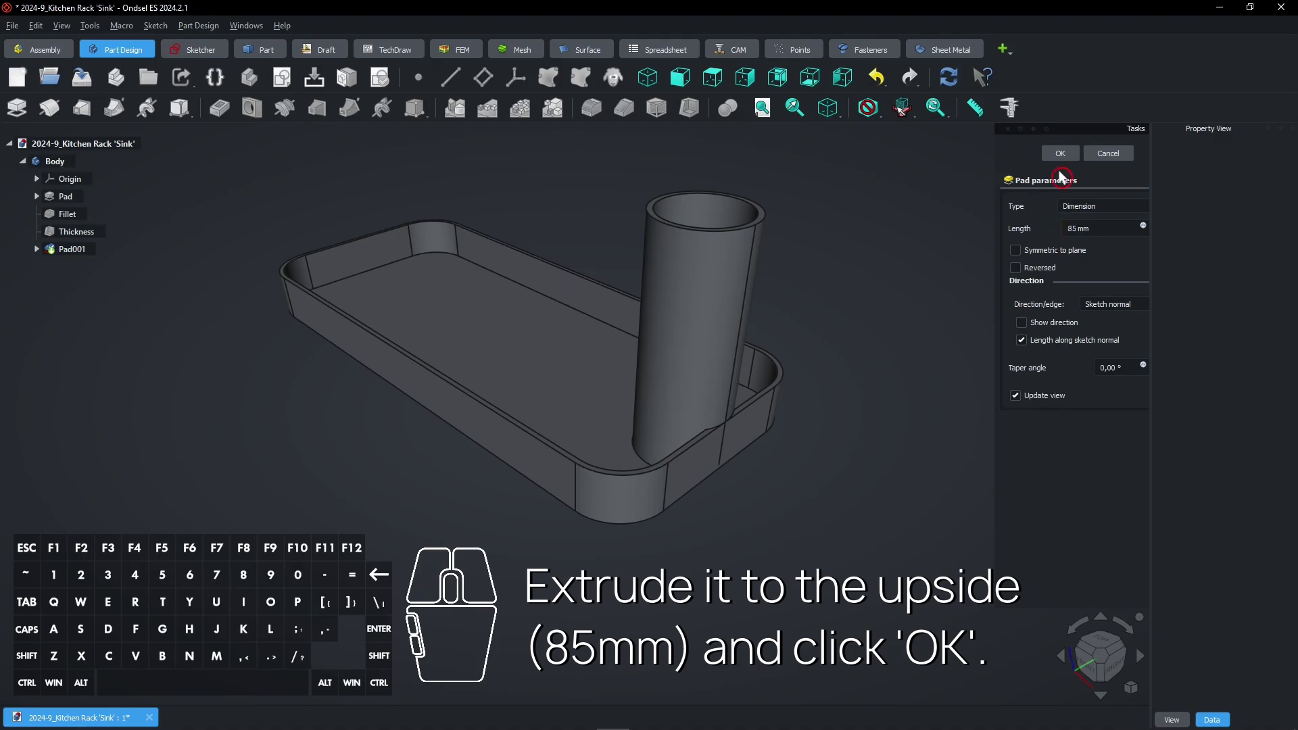
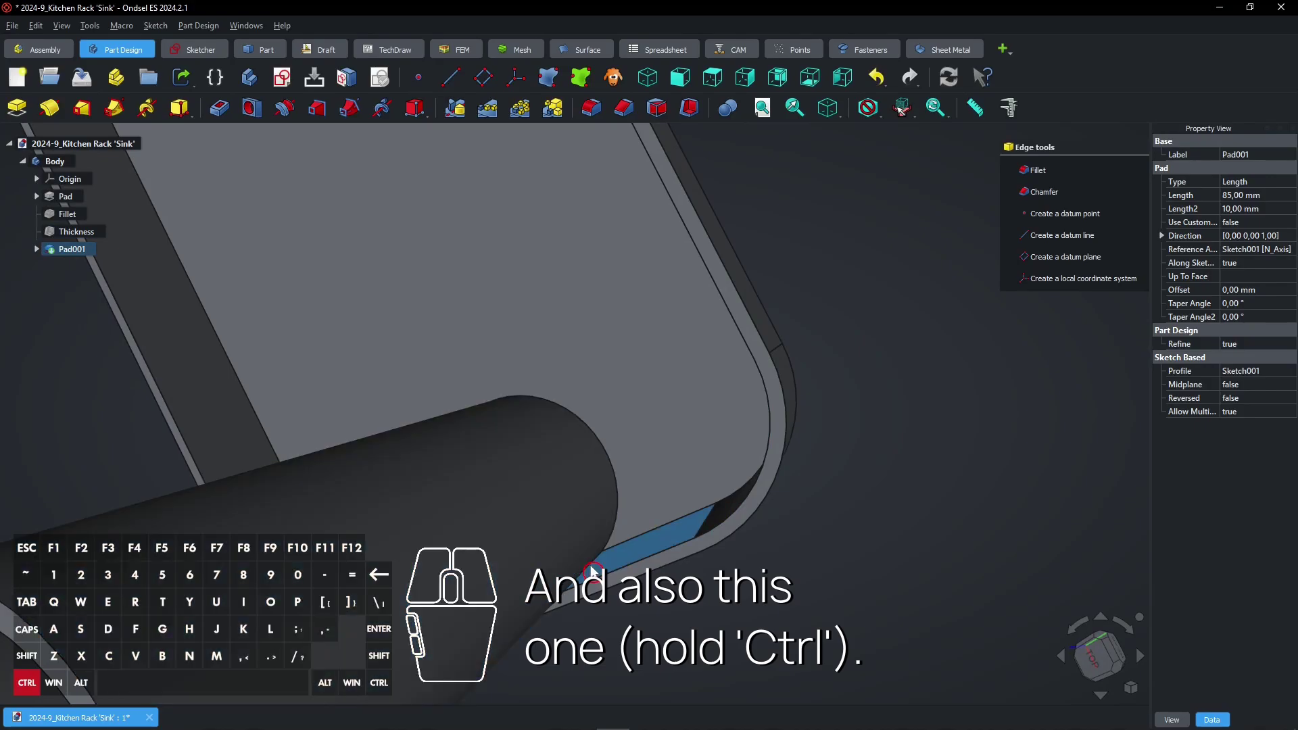
Fillet the two edges where the tube meets the tray wall with a 10 mm radius.
{"action": "left_click", "coordinate": [596, 570]}
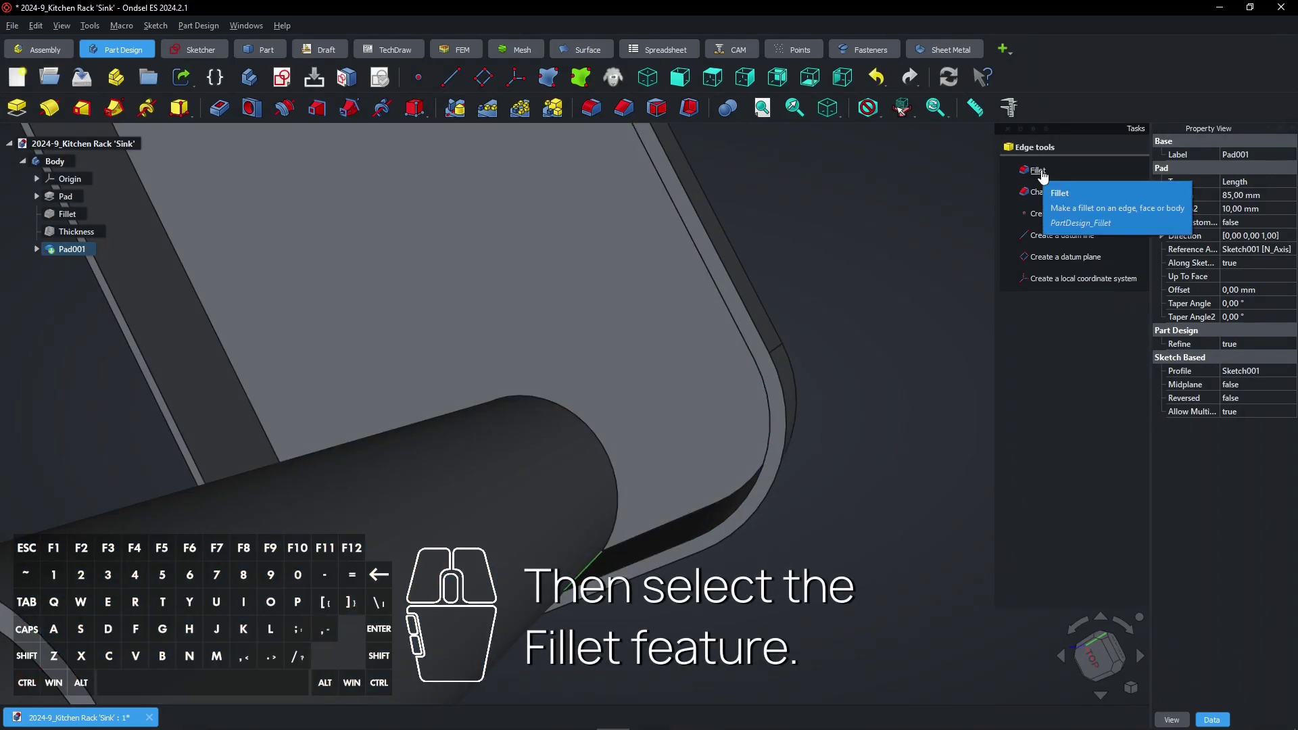
{"action": "left_click", "coordinate": [1049, 182]}
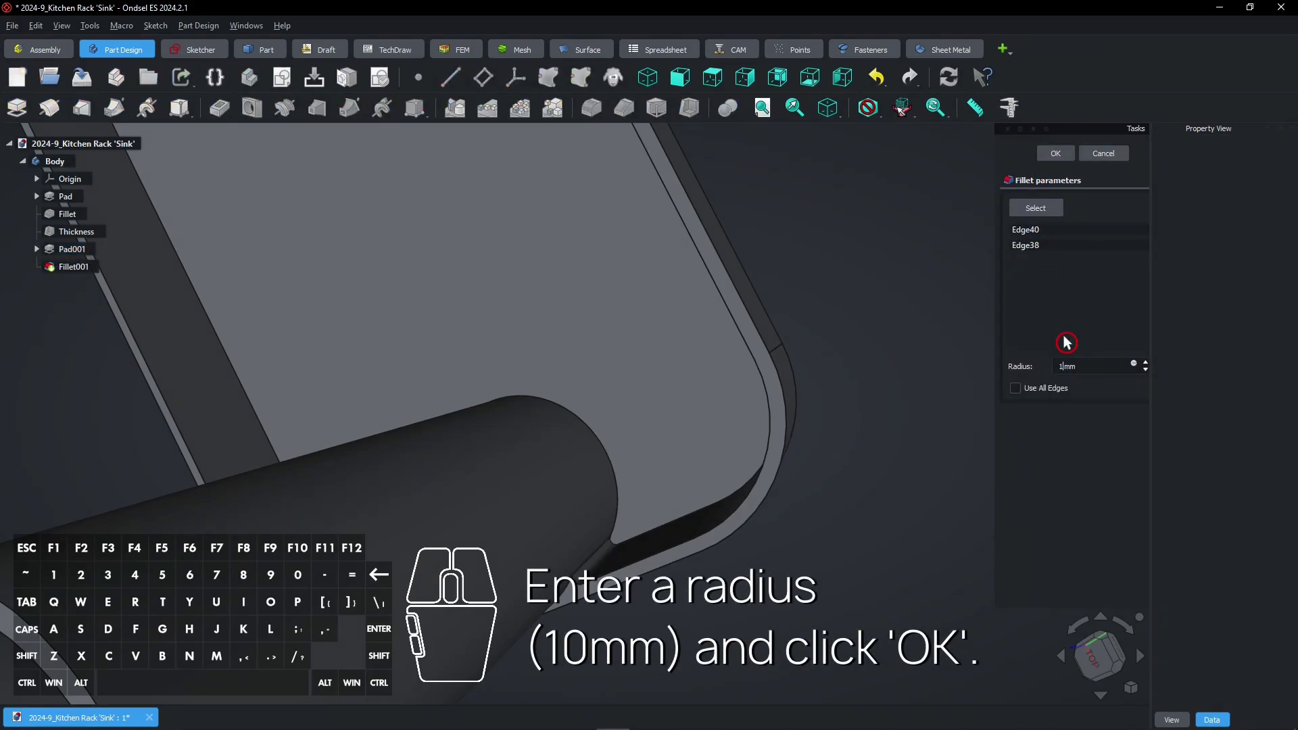
{"action": "key", "text": "0"}
{"action": "left_click", "coordinate": [1070, 342]}
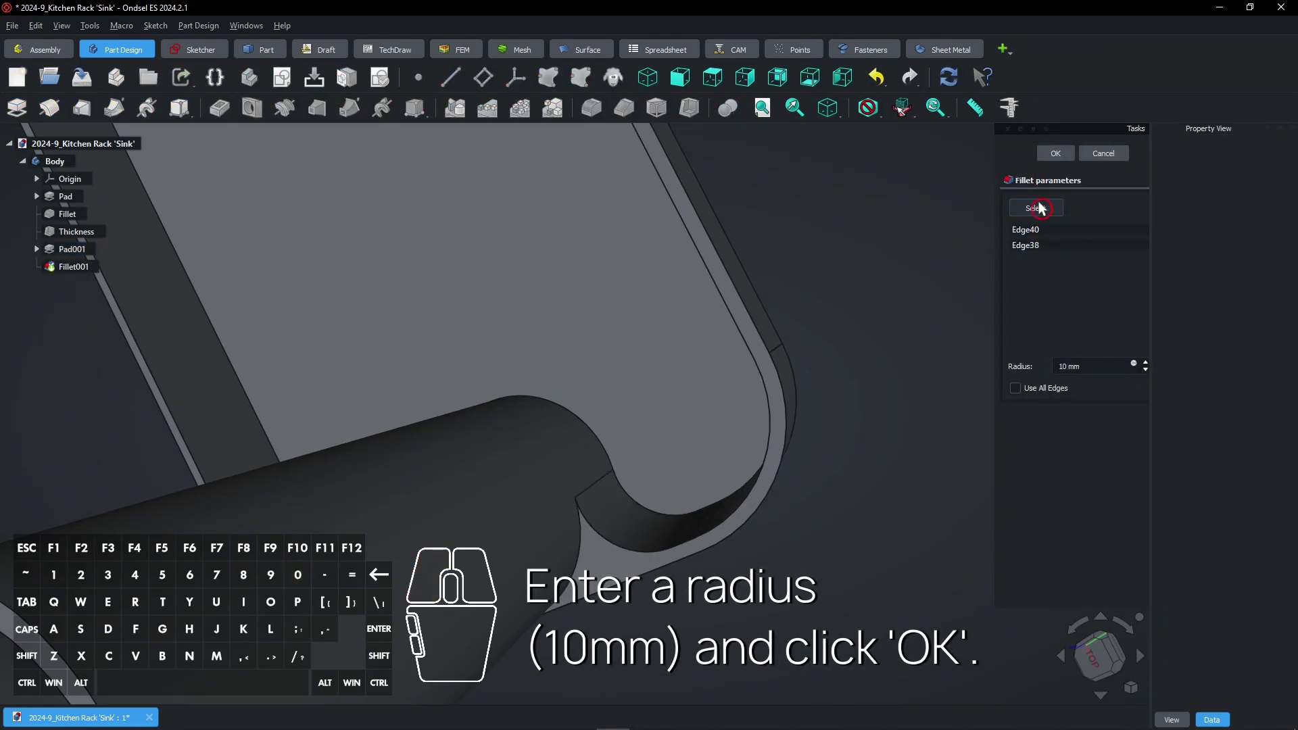
{"action": "left_click", "coordinate": [1049, 165]}
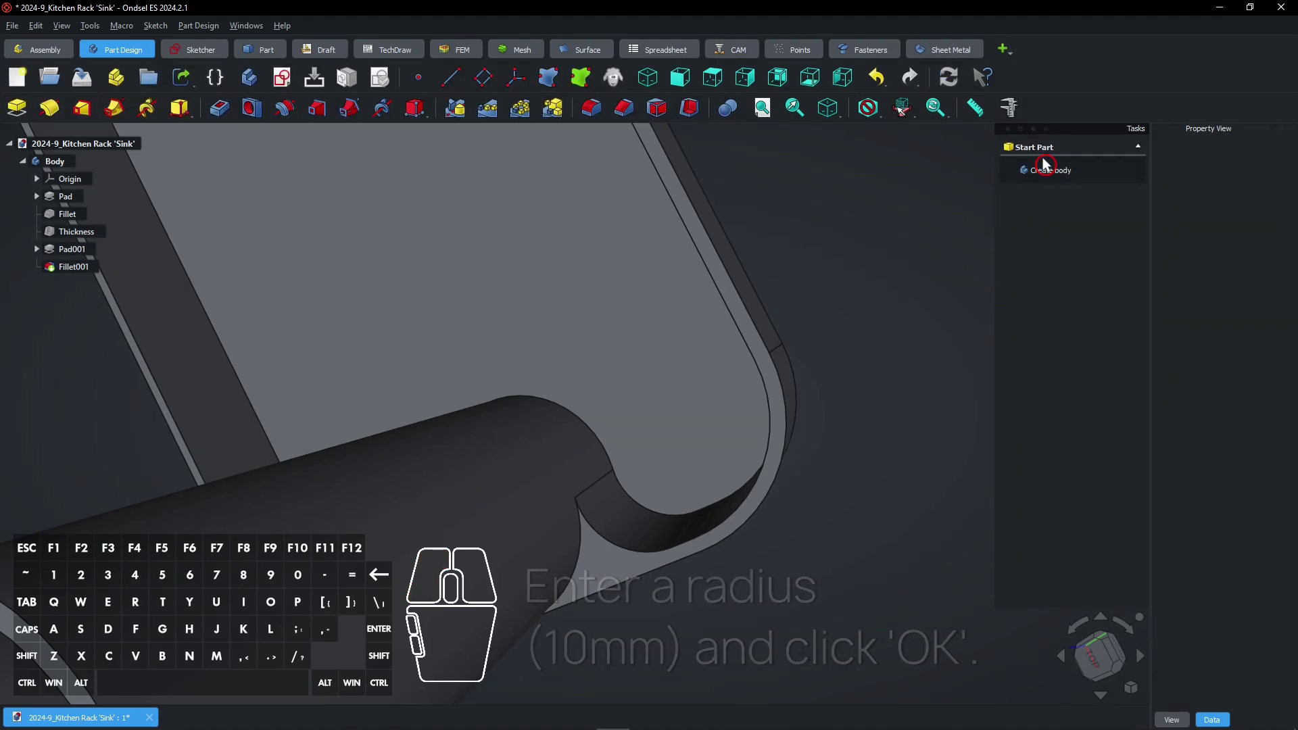
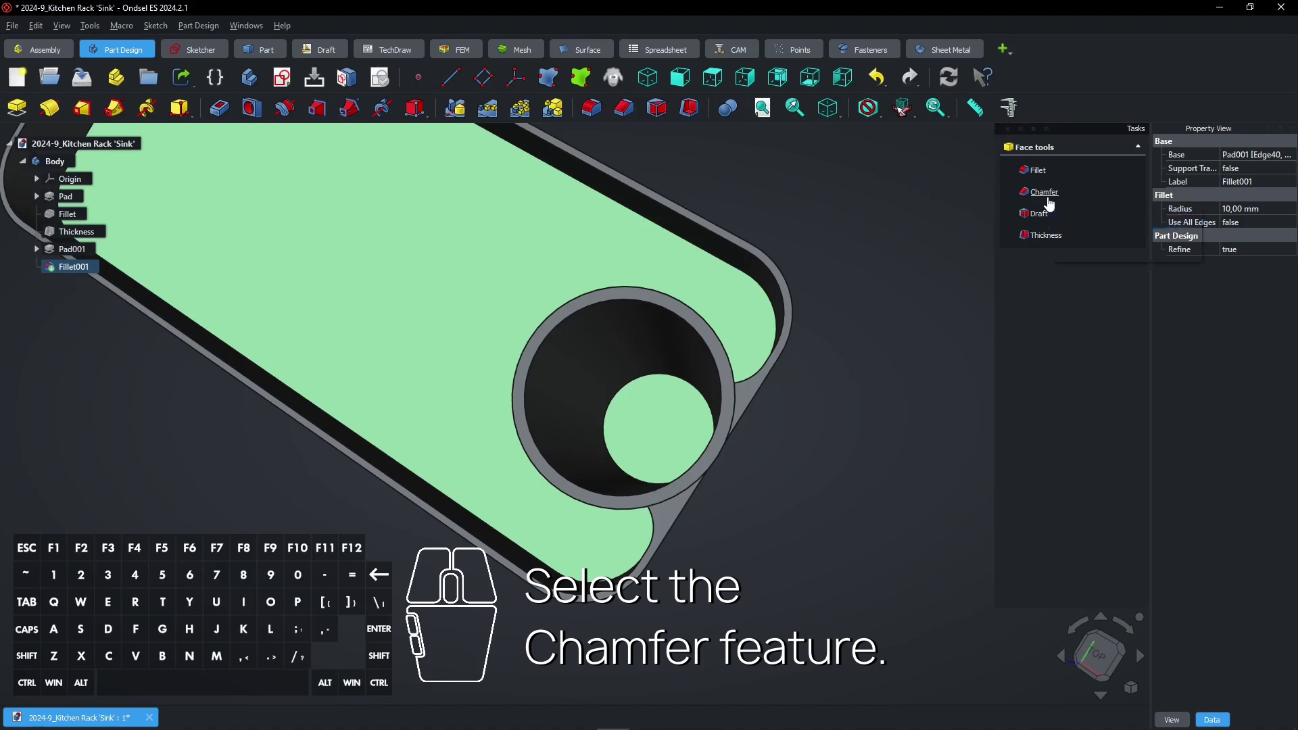
Apply a 2 mm chamfer to the edges of the selected floor faces.
{"action": "left_click", "coordinate": [1055, 210]}
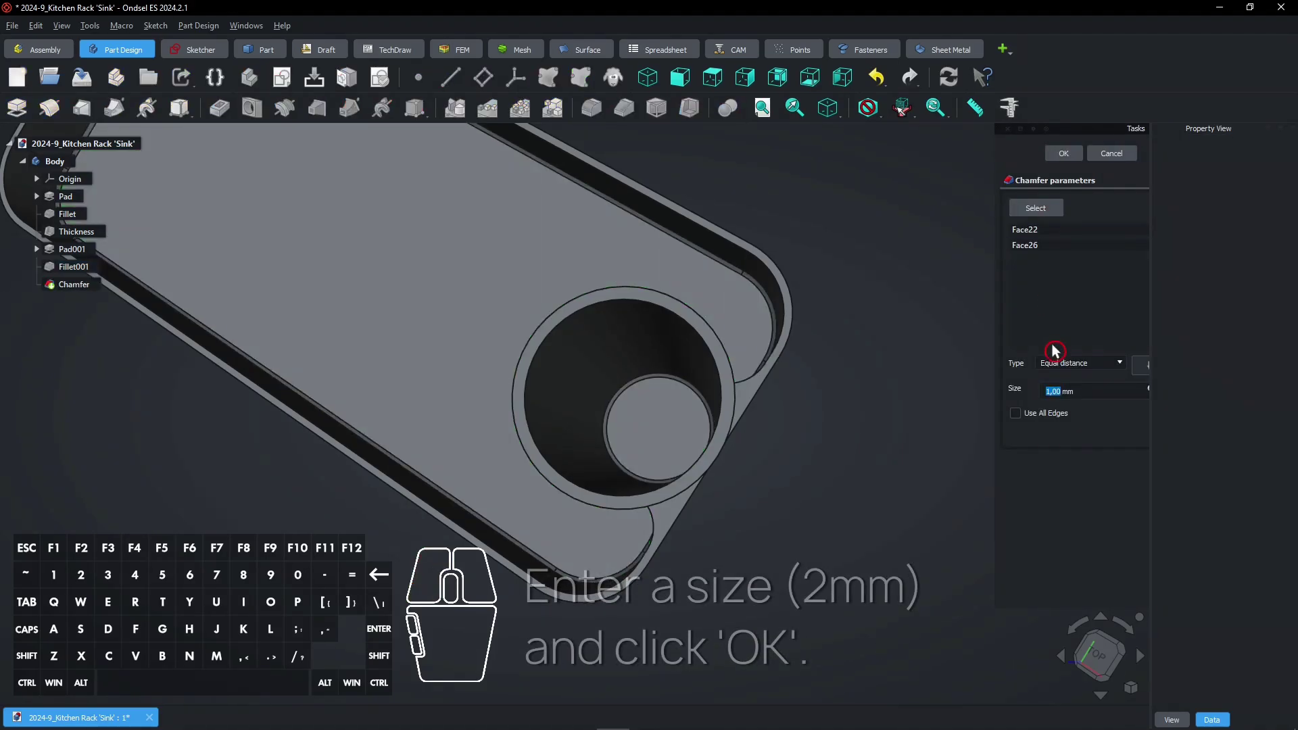
{"action": "left_click", "coordinate": [1070, 160]}
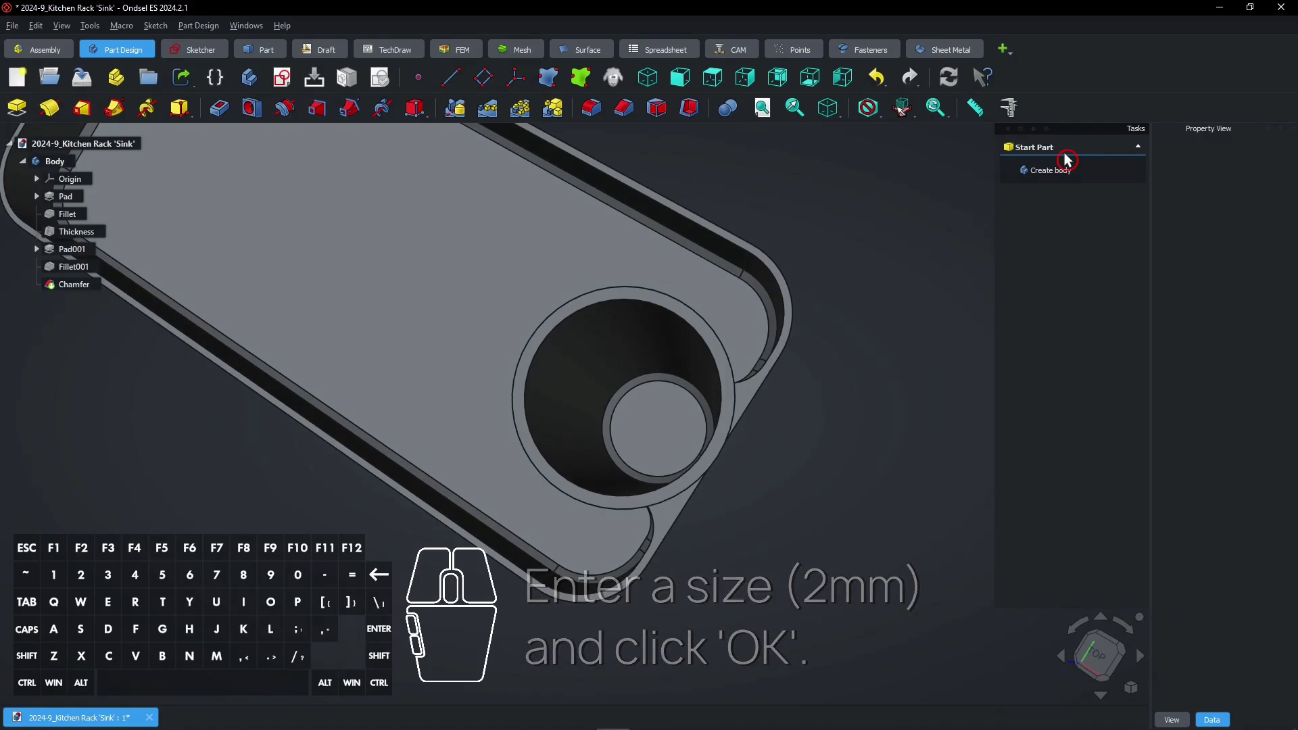
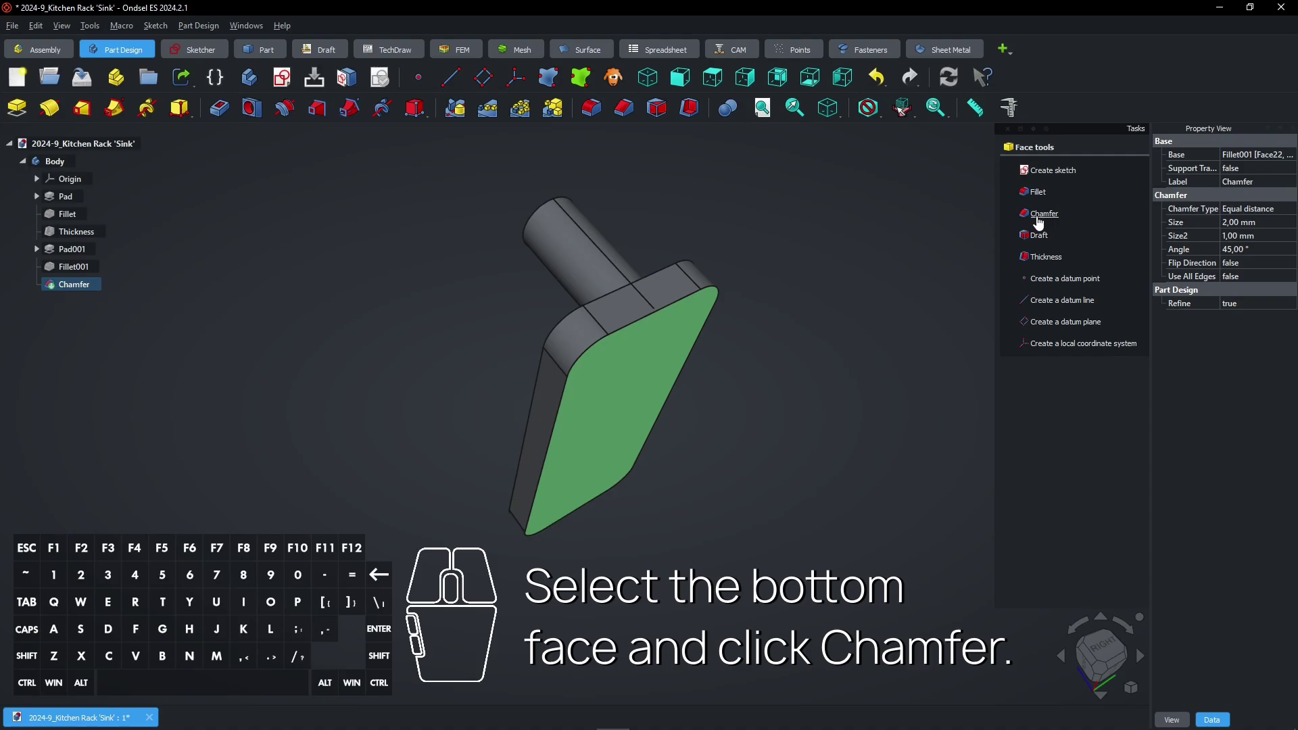
Add a 3 mm equal-distance chamfer (Chamfer001) around the tray's bottom face.
{"action": "left_click", "coordinate": [1044, 229]}
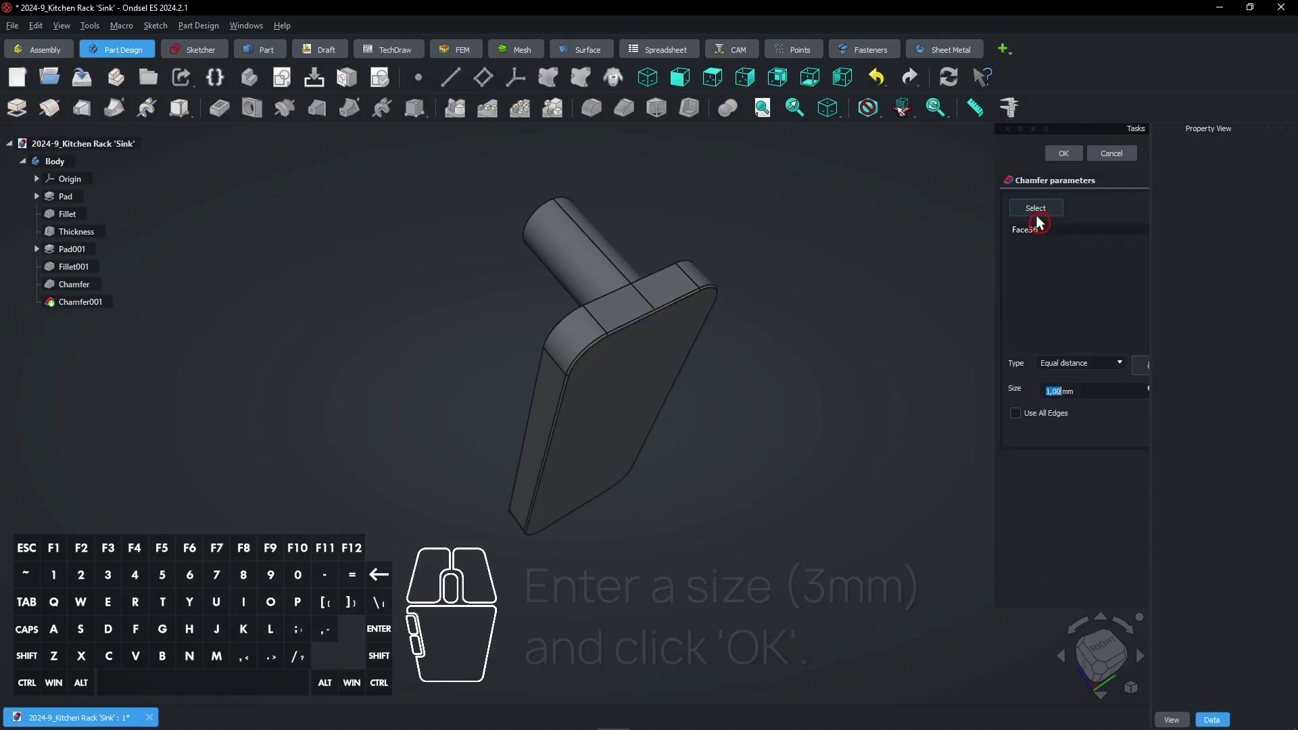
{"action": "key", "text": "3"}
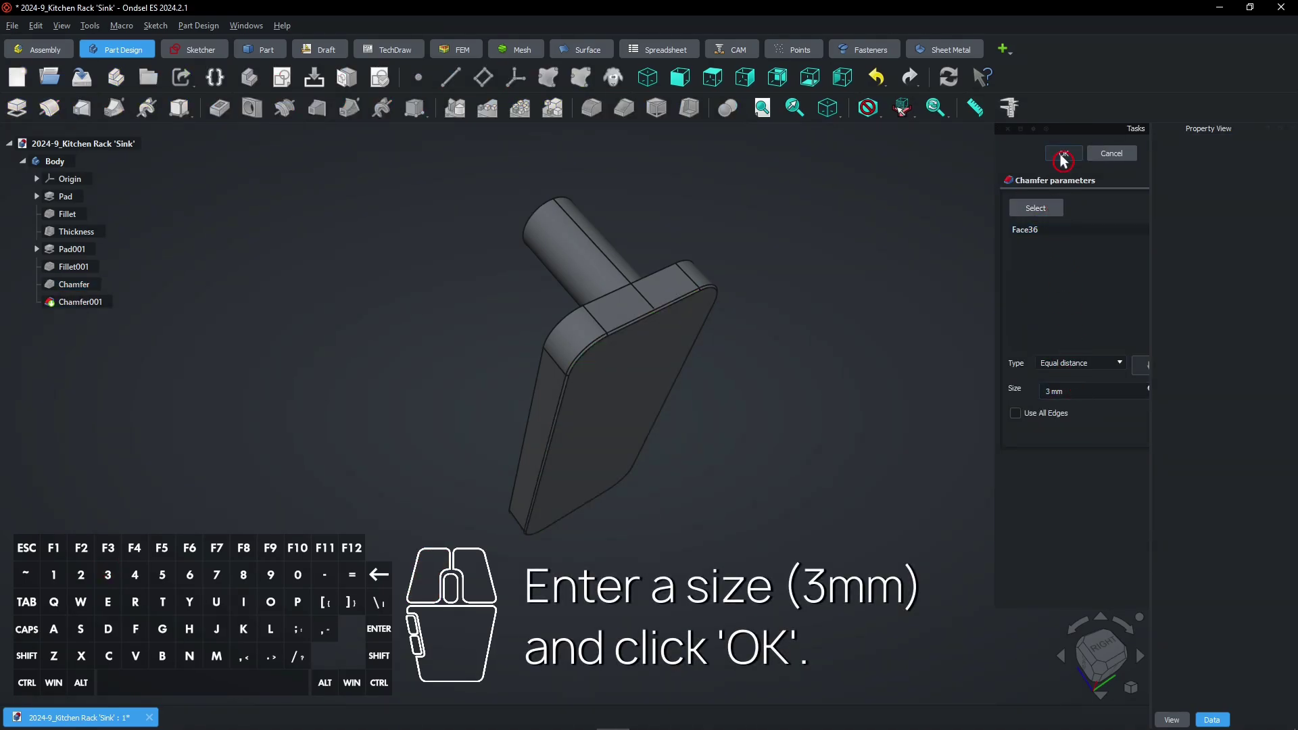
{"action": "left_click", "coordinate": [1066, 160]}
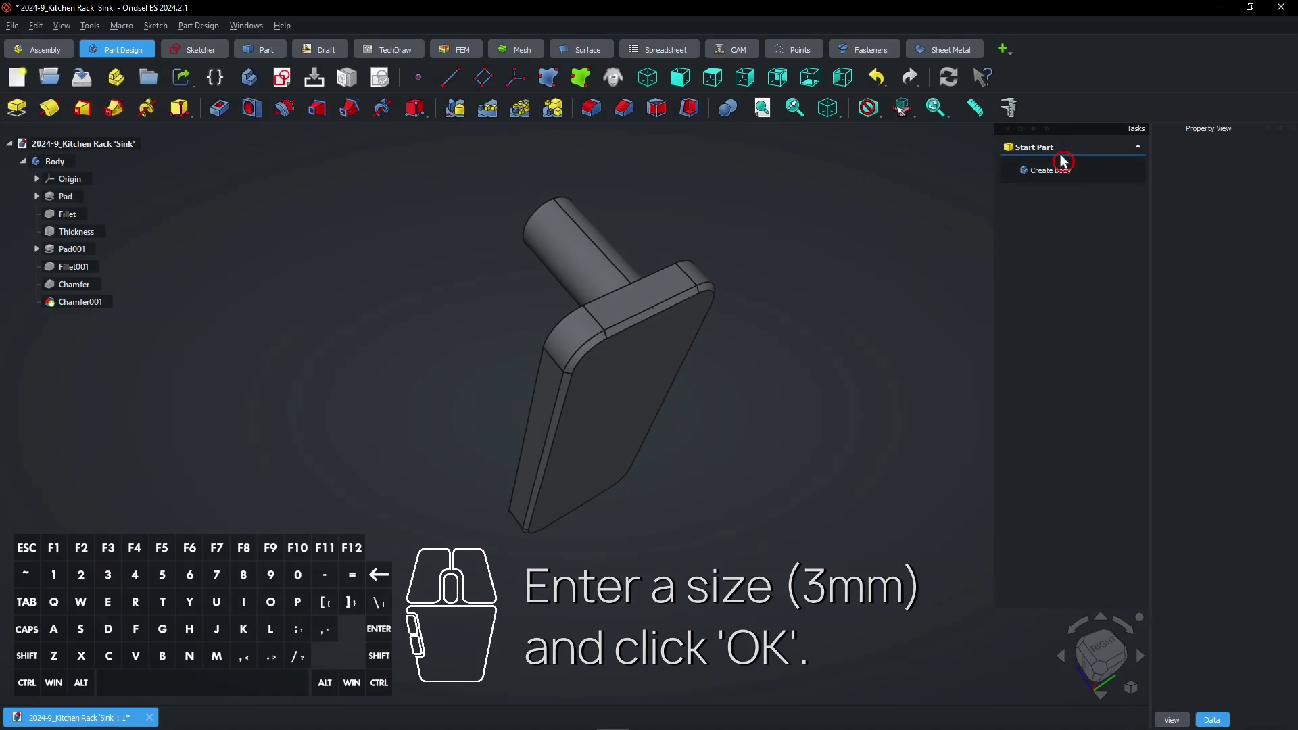
Start Chamfer002 on the tube's top rim face with a size of 0,6 mm.
{"action": "left_click", "coordinate": [707, 353]}
{"action": "scroll", "scroll_direction": "up", "scroll_amount": 3}
{"action": "left_click", "coordinate": [689, 254]}
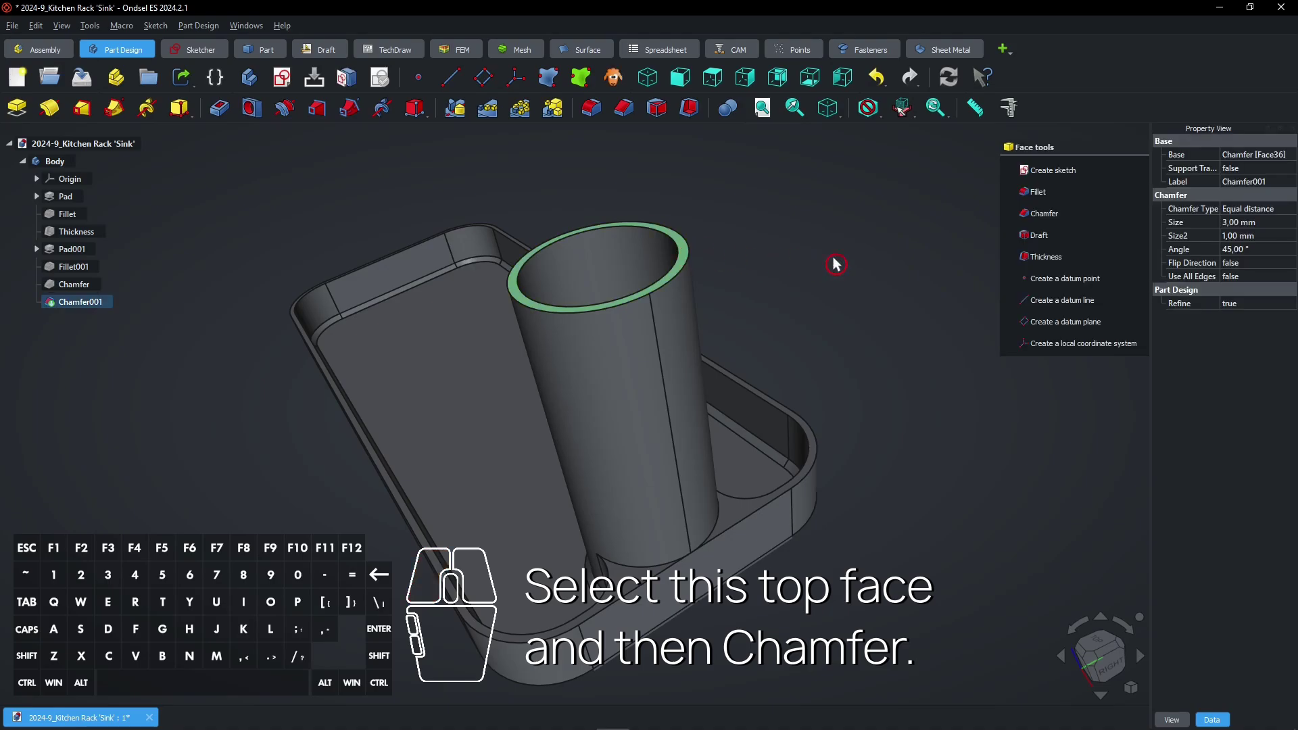
{"action": "left_click", "coordinate": [1052, 227]}
{"action": "key", "text": "0"}
{"action": "key", "text": ","}
{"action": "key", "text": "6"}
{"action": "left_click", "coordinate": [1086, 412]}
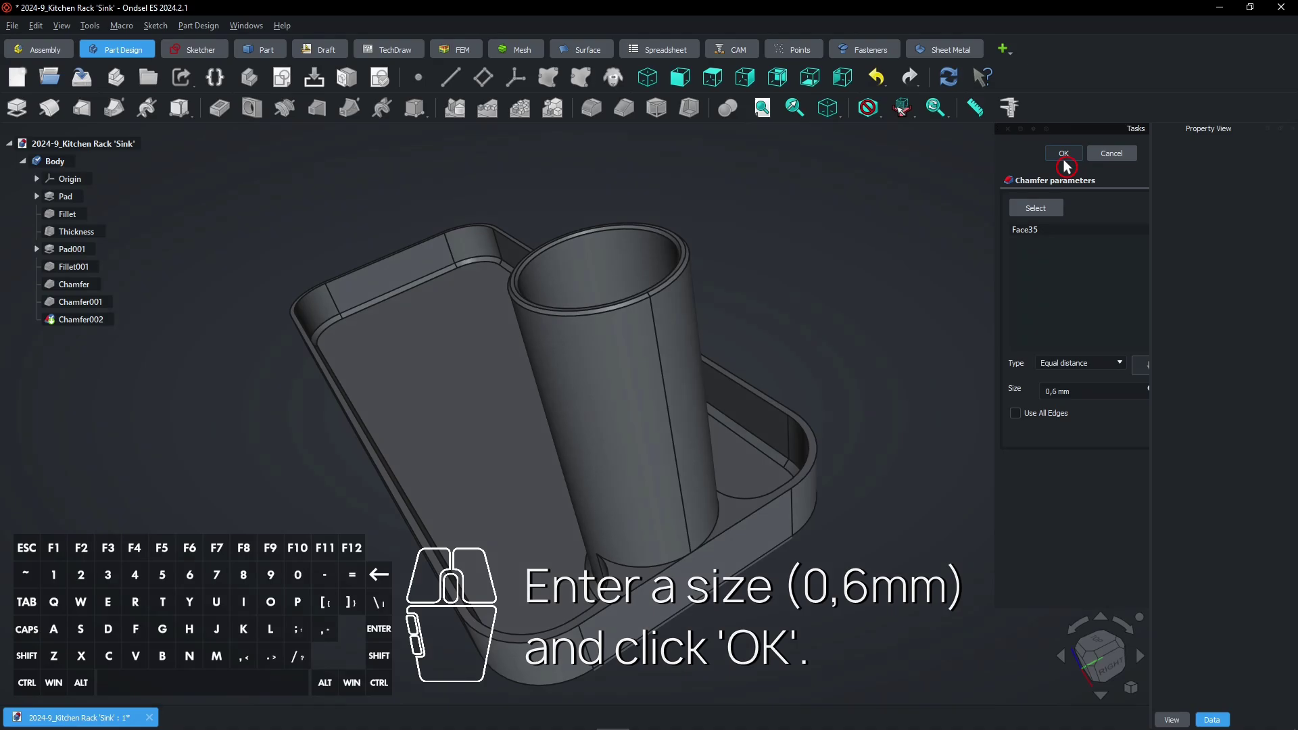
Accept the 0,6 mm rim chamfer and add a 1 mm Chamfer003 on the long wall's inner top edge.
{"action": "left_click", "coordinate": [1070, 166]}
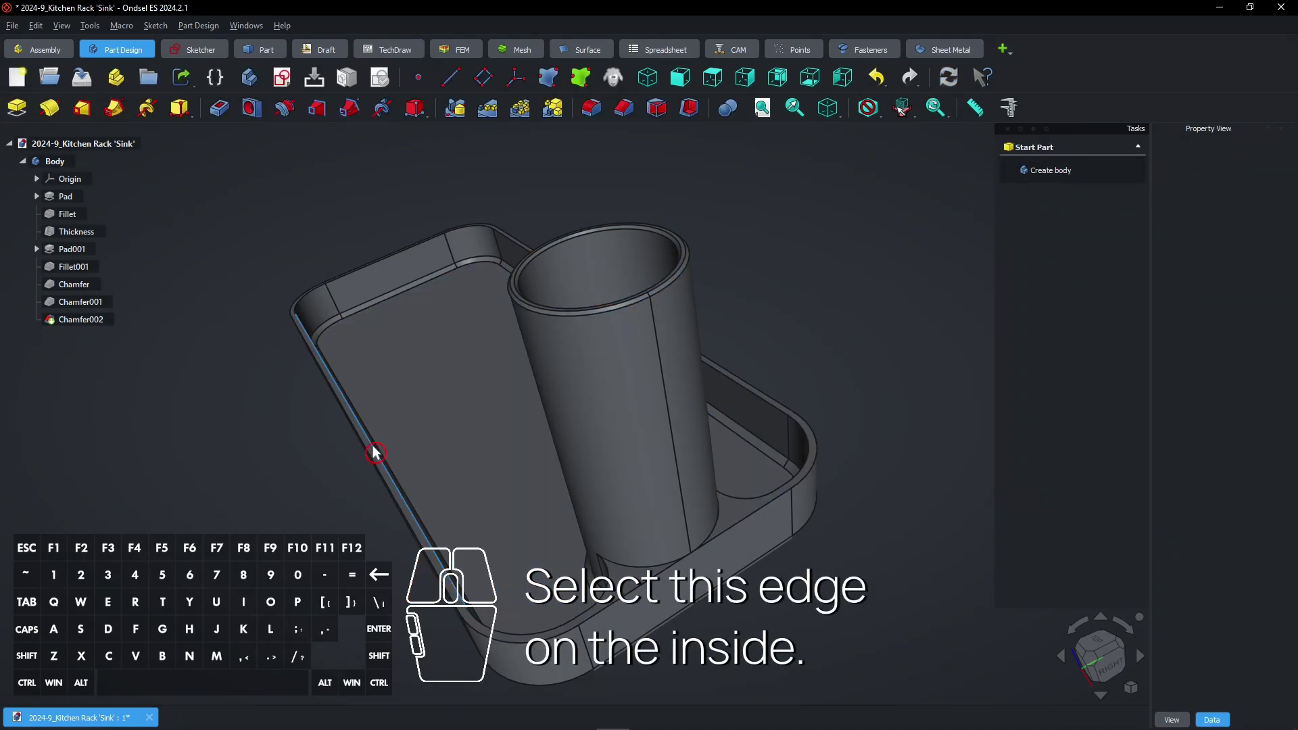
{"action": "left_click", "coordinate": [379, 452]}
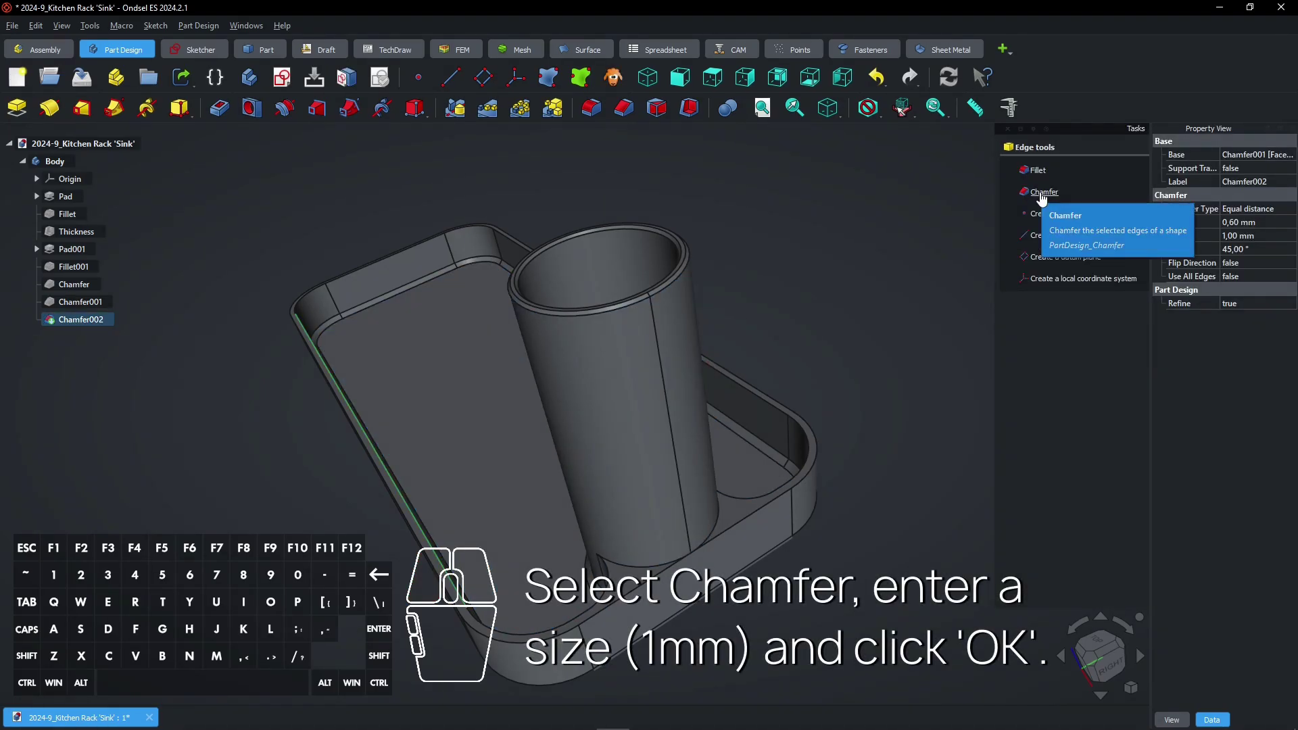
{"action": "left_click", "coordinate": [1047, 205]}
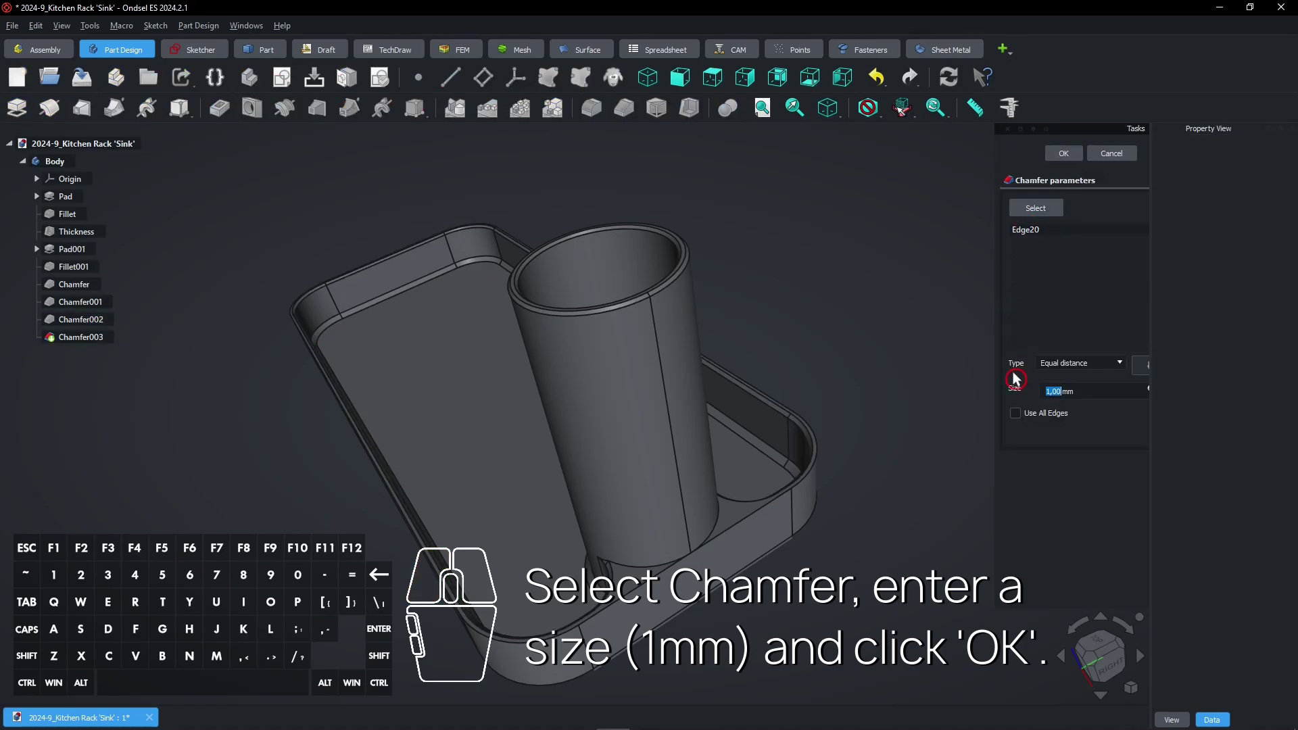
{"action": "left_click", "coordinate": [1059, 164]}
{"action": "left_click_drag", "start_coordinate": [826, 414], "coordinate": [787, 421]}
{"action": "left_click", "coordinate": [757, 413]}
{"action": "scroll", "scroll_direction": "down", "scroll_amount": 3}
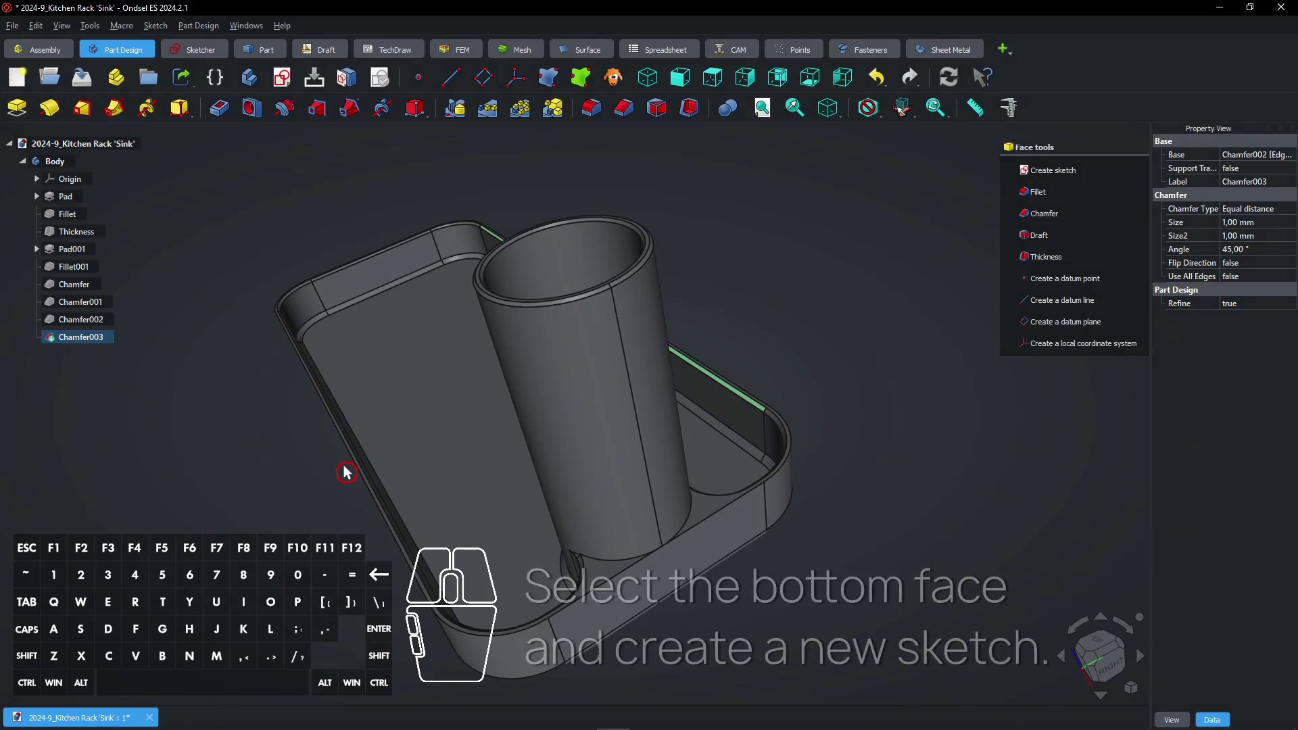
Select the tray's inner floor face as the base for the hole sketch.
{"action": "left_click", "coordinate": [445, 419]}
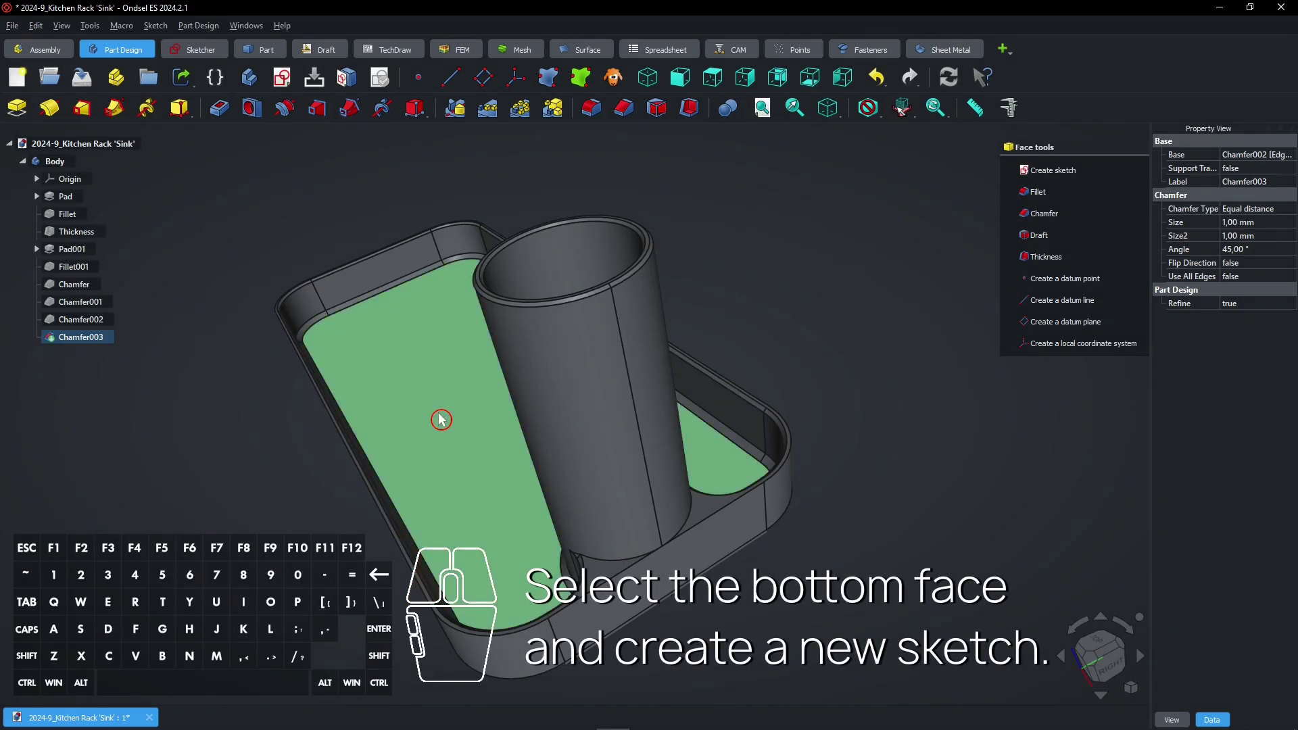
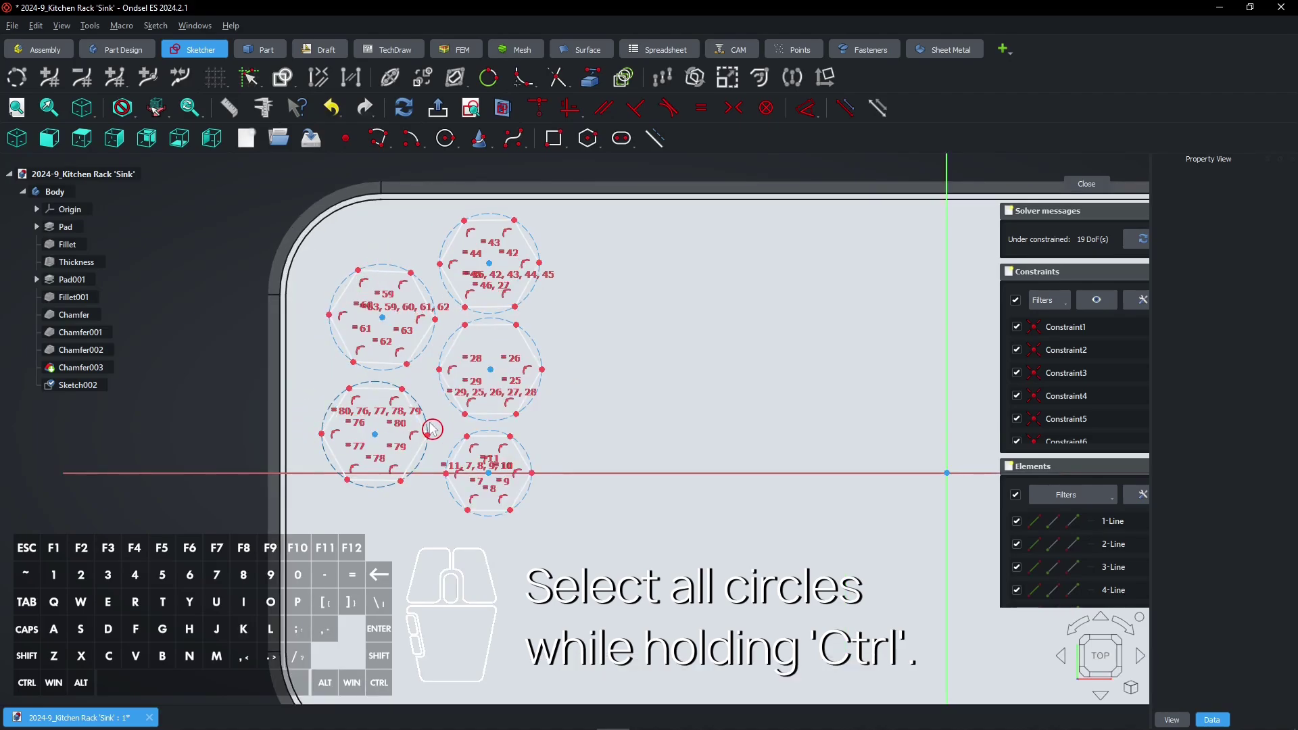
Constrain all six construction circles equal in size and begin making neighbouring circles tangent.
{"action": "left_click", "coordinate": [437, 426]}
{"action": "left_click", "coordinate": [463, 449]}
{"action": "left_click", "coordinate": [460, 411]}
{"action": "left_click", "coordinate": [432, 355]}
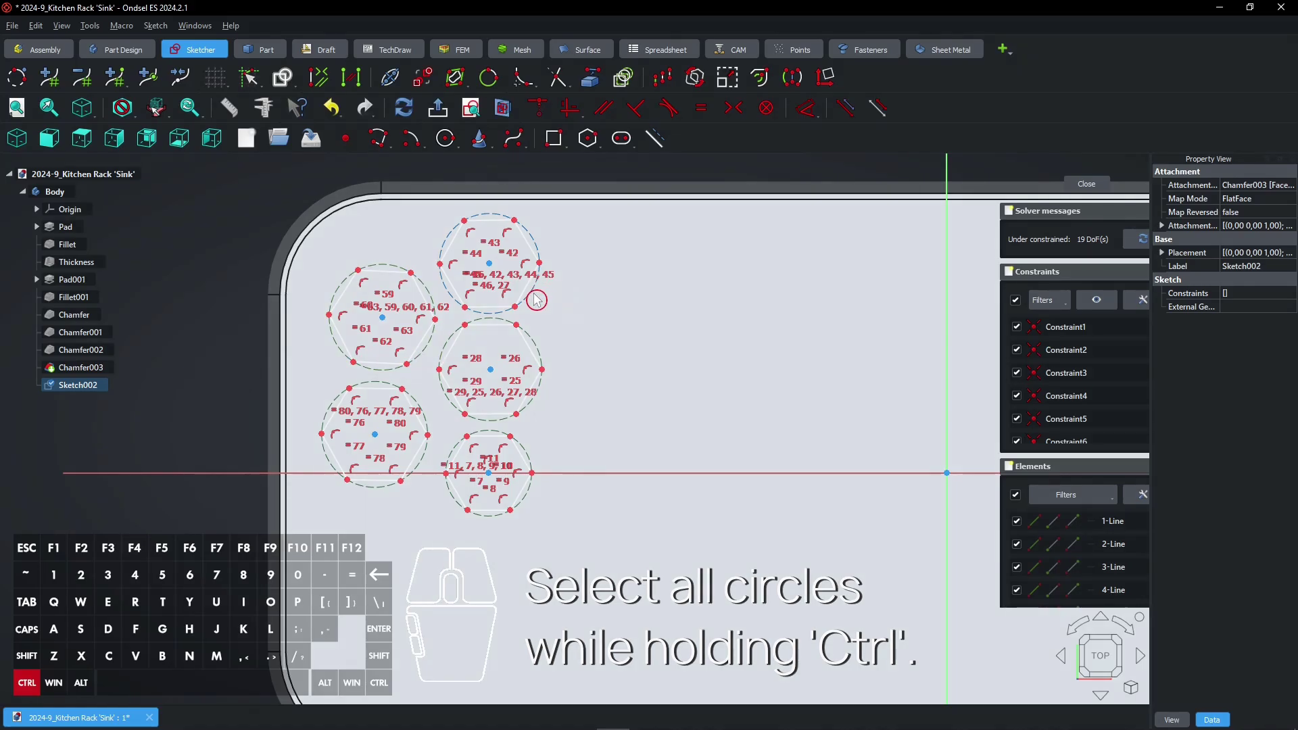
{"action": "left_click", "coordinate": [539, 298]}
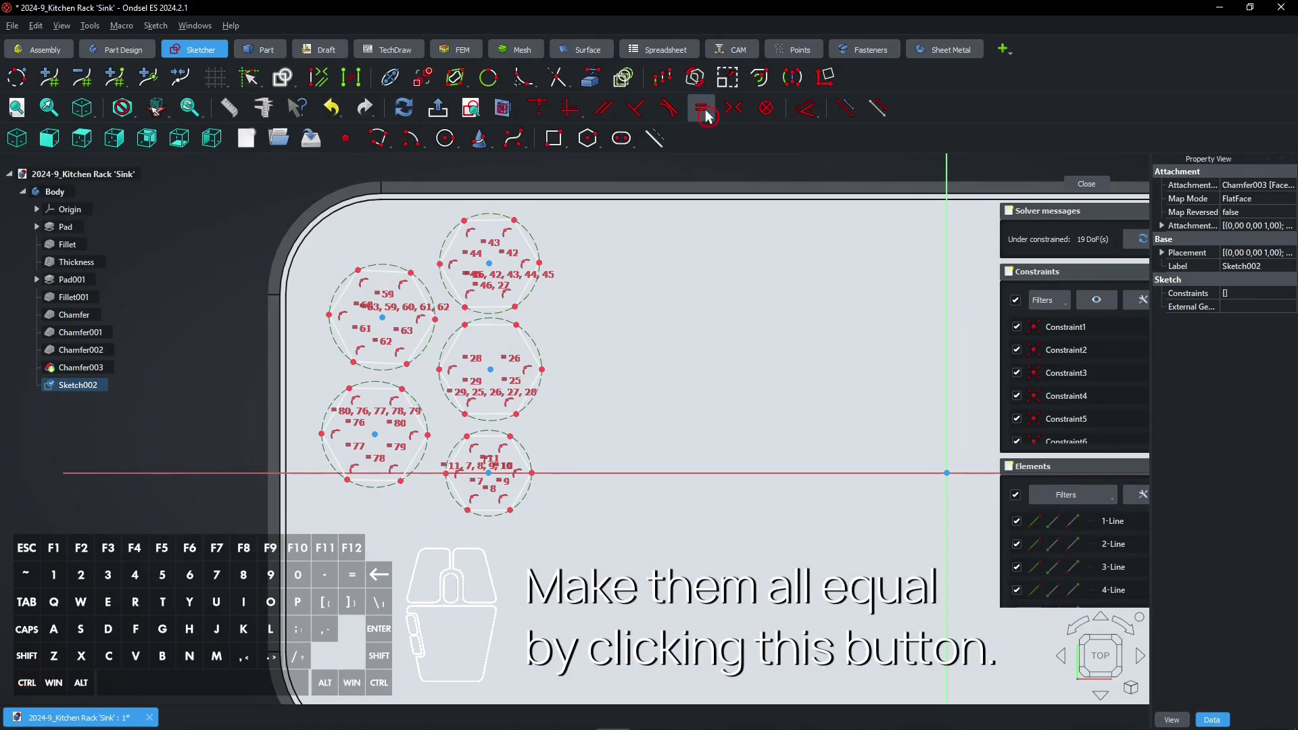
{"action": "left_click", "coordinate": [712, 116]}
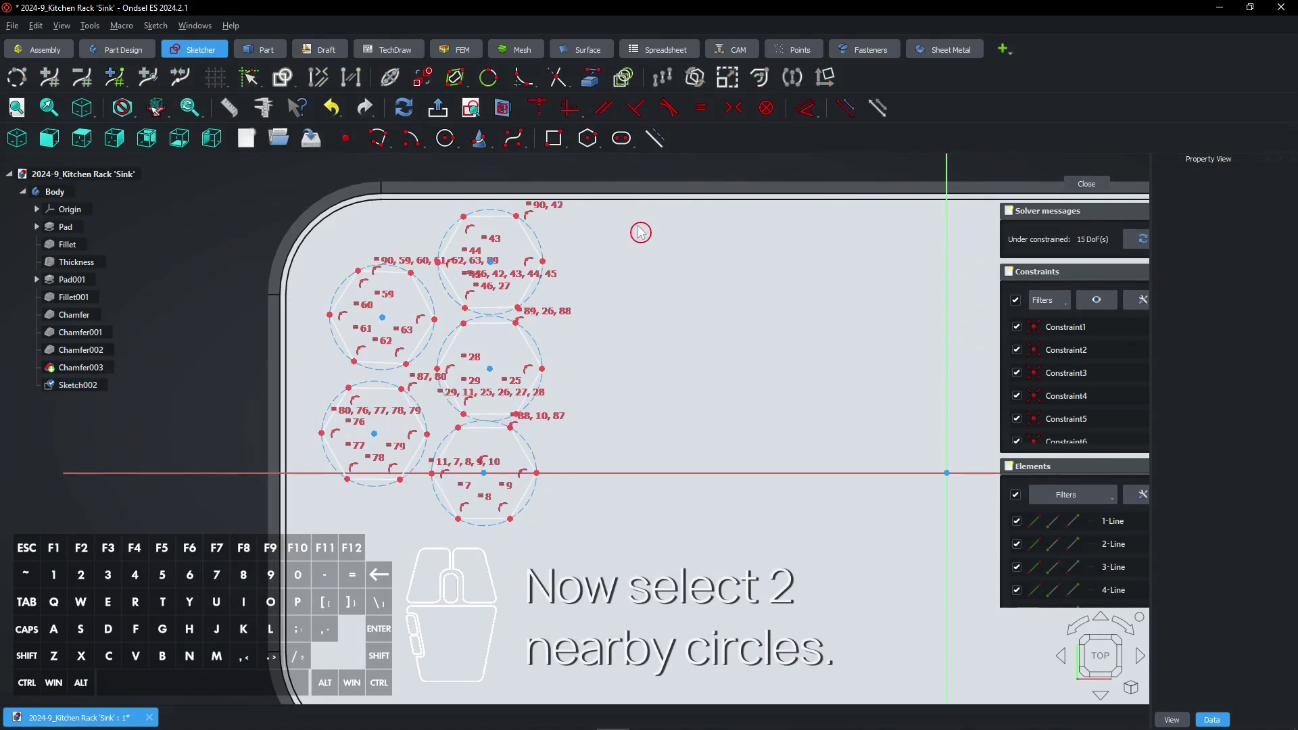
{"action": "left_click", "coordinate": [440, 298]}
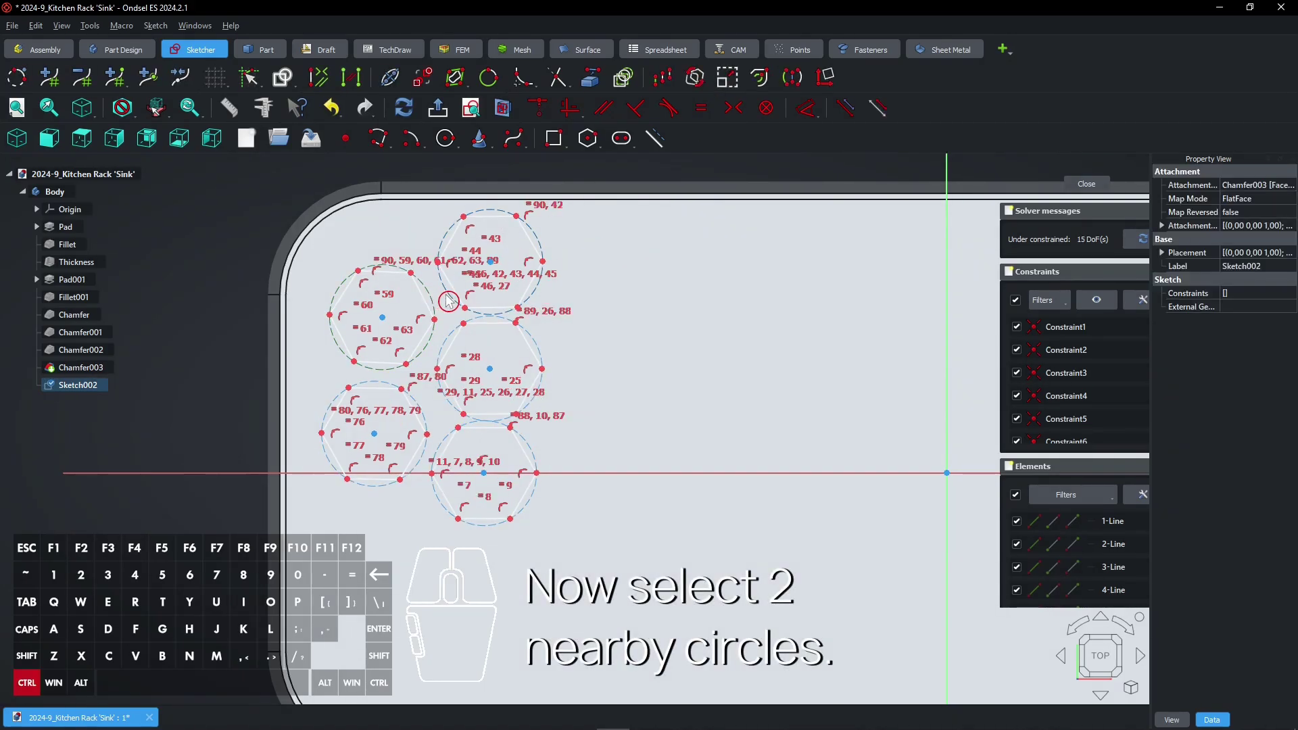
{"action": "left_click", "coordinate": [453, 298]}
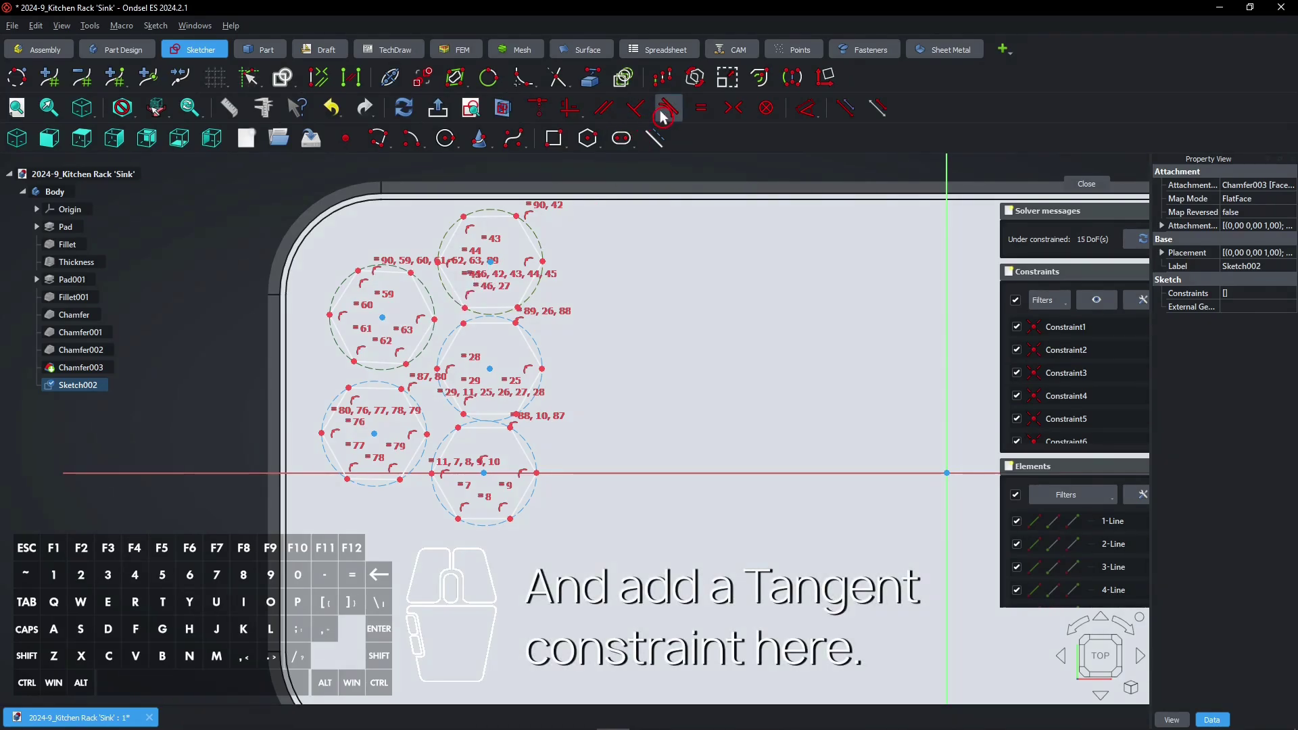
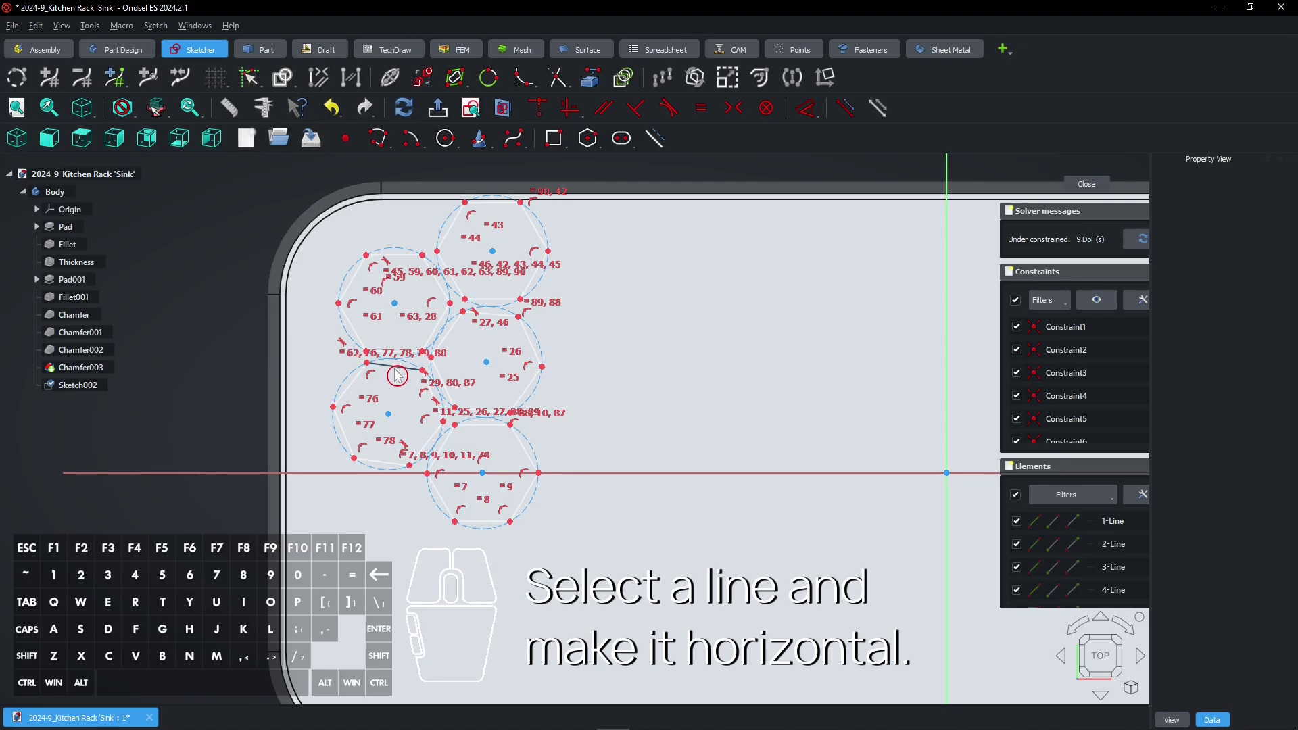
Make two hexagon edges horizontal and constrain a pair of touching circles tangent.
{"action": "left_click", "coordinate": [402, 373]}
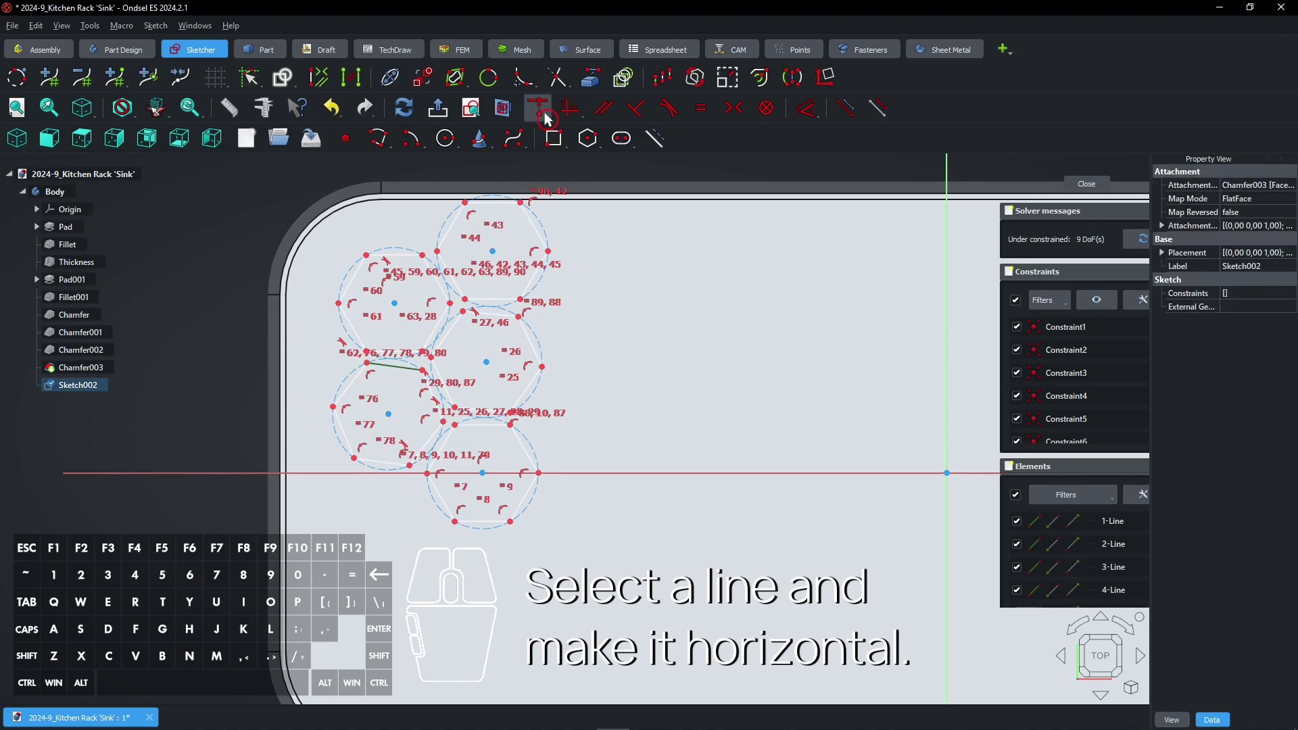
{"action": "left_click", "coordinate": [572, 118]}
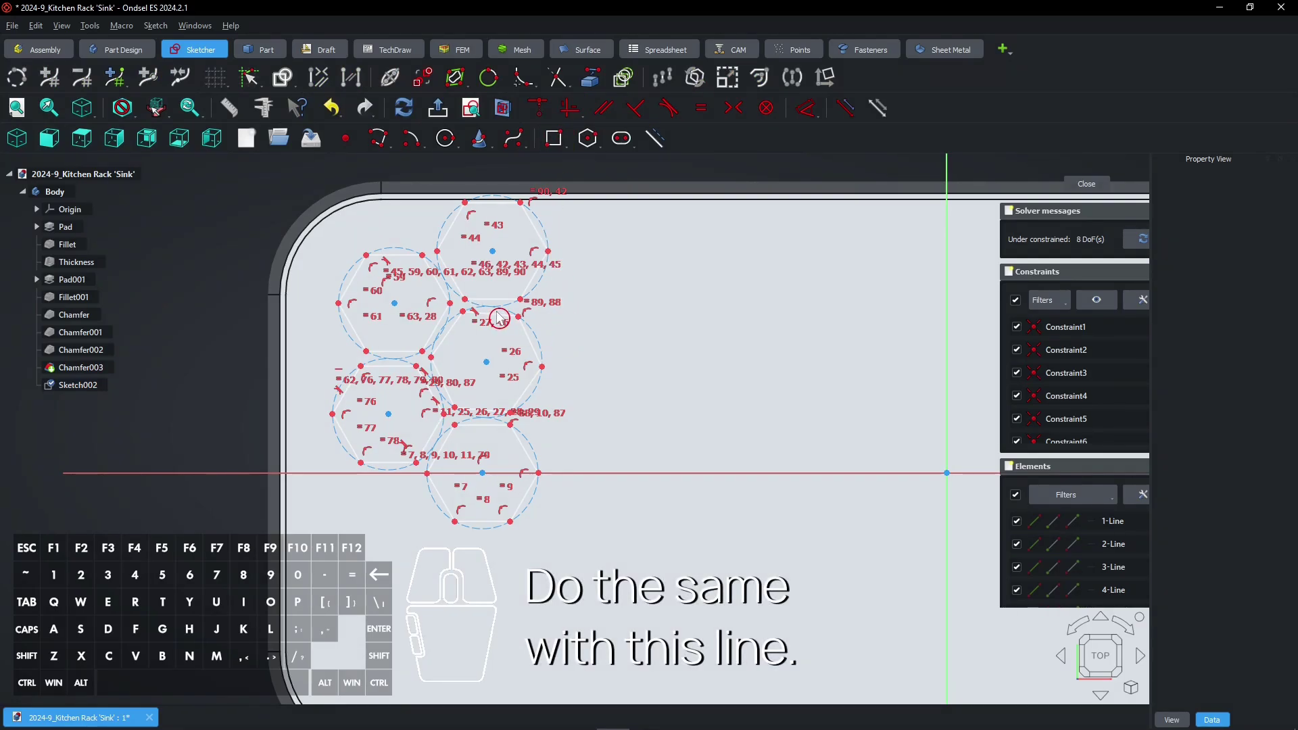
{"action": "middle_click", "coordinate": [510, 306]}
{"action": "scroll", "scroll_direction": "up", "scroll_amount": 3}
{"action": "left_click", "coordinate": [519, 341]}
{"action": "left_click", "coordinate": [577, 118]}
{"action": "scroll", "scroll_direction": "down", "scroll_amount": 3}
{"action": "middle_click", "coordinate": [645, 339]}
{"action": "middle_click", "coordinate": [505, 363]}
{"action": "middle_click", "coordinate": [498, 361]}
{"action": "left_click", "coordinate": [495, 314]}
{"action": "left_click", "coordinate": [482, 329]}
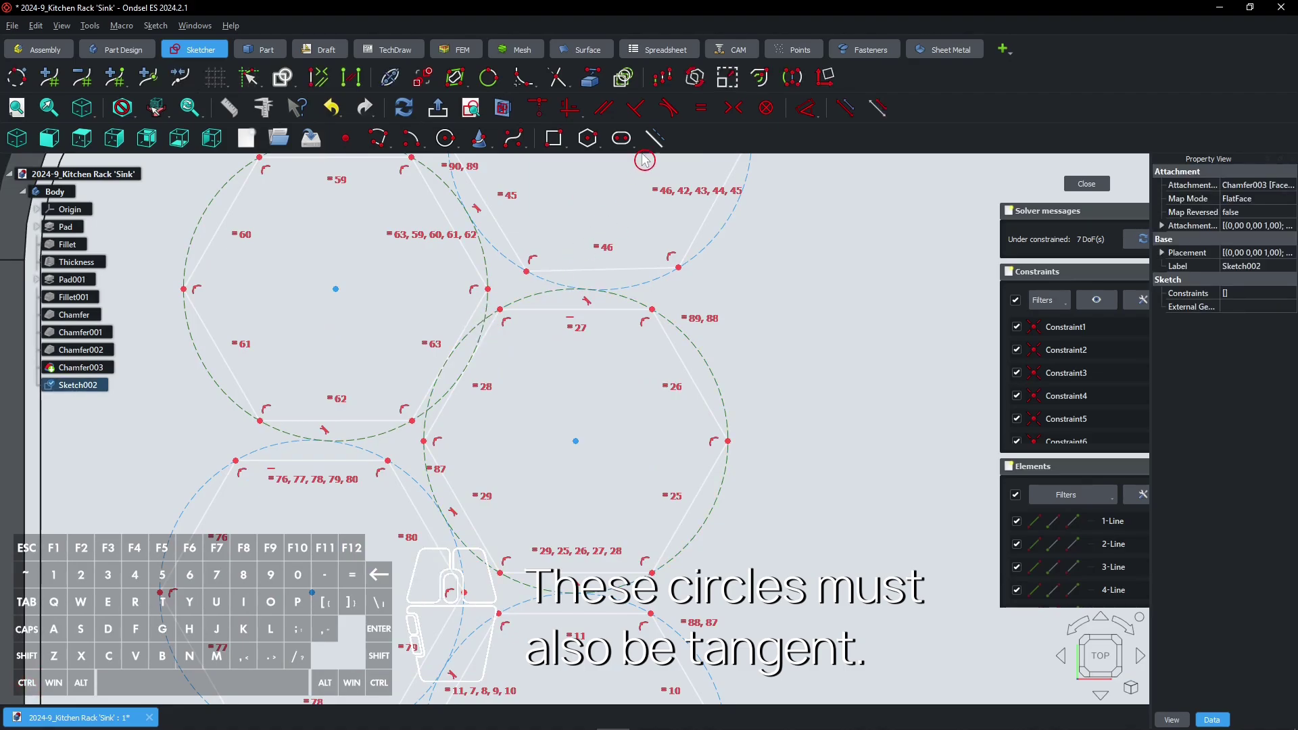
{"action": "left_click", "coordinate": [672, 117]}
Make further hexagon edges horizontal until 4 degrees of freedom remain, then test by dragging the cluster.
{"action": "scroll", "scroll_direction": "down", "scroll_amount": 3}
{"action": "scroll", "scroll_direction": "down", "scroll_amount": 3}
{"action": "left_click_drag", "start_coordinate": [596, 371], "coordinate": [573, 379]}
{"action": "left_click", "coordinate": [721, 368]}
{"action": "left_click", "coordinate": [562, 506]}
{"action": "left_click", "coordinate": [574, 379]}
{"action": "left_click", "coordinate": [579, 118]}
{"action": "left_click", "coordinate": [671, 281]}
{"action": "left_click", "coordinate": [585, 210]}
{"action": "left_click", "coordinate": [578, 117]}
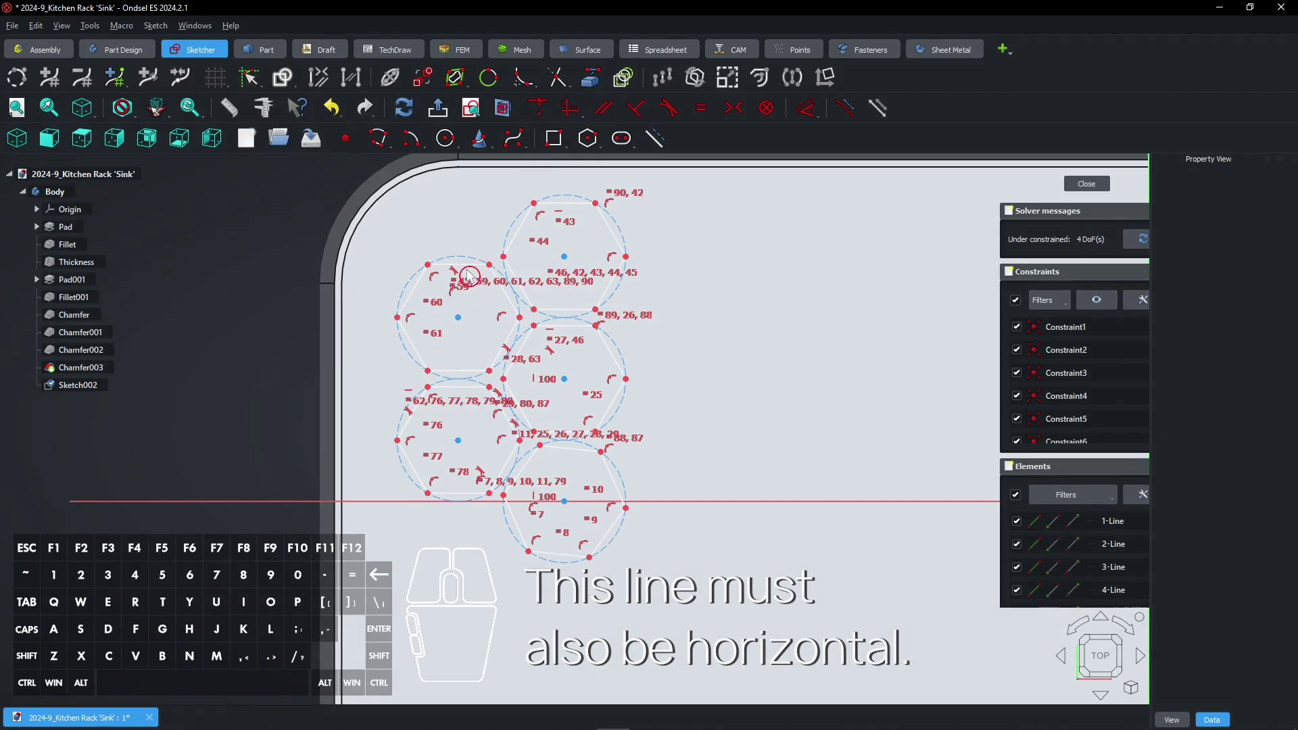
{"action": "left_click_drag", "start_coordinate": [466, 324], "coordinate": [473, 314]}
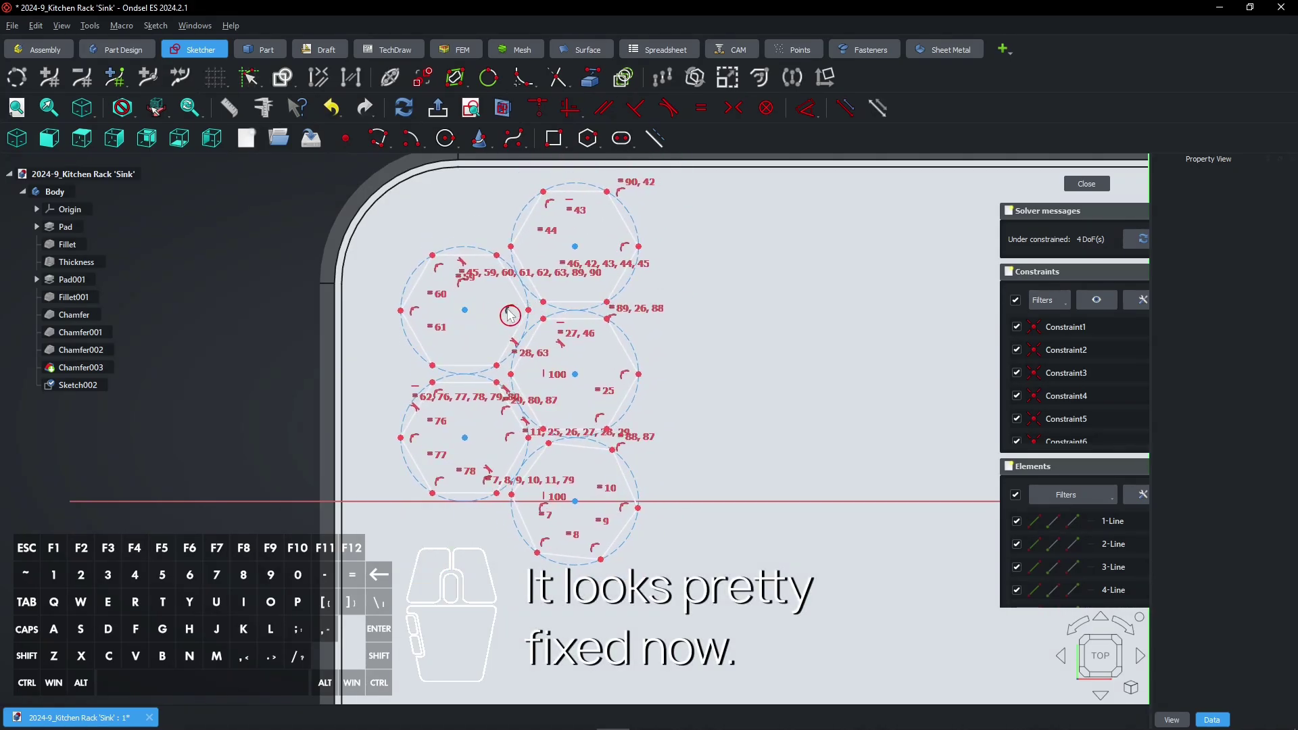
{"action": "left_click", "coordinate": [499, 309]}
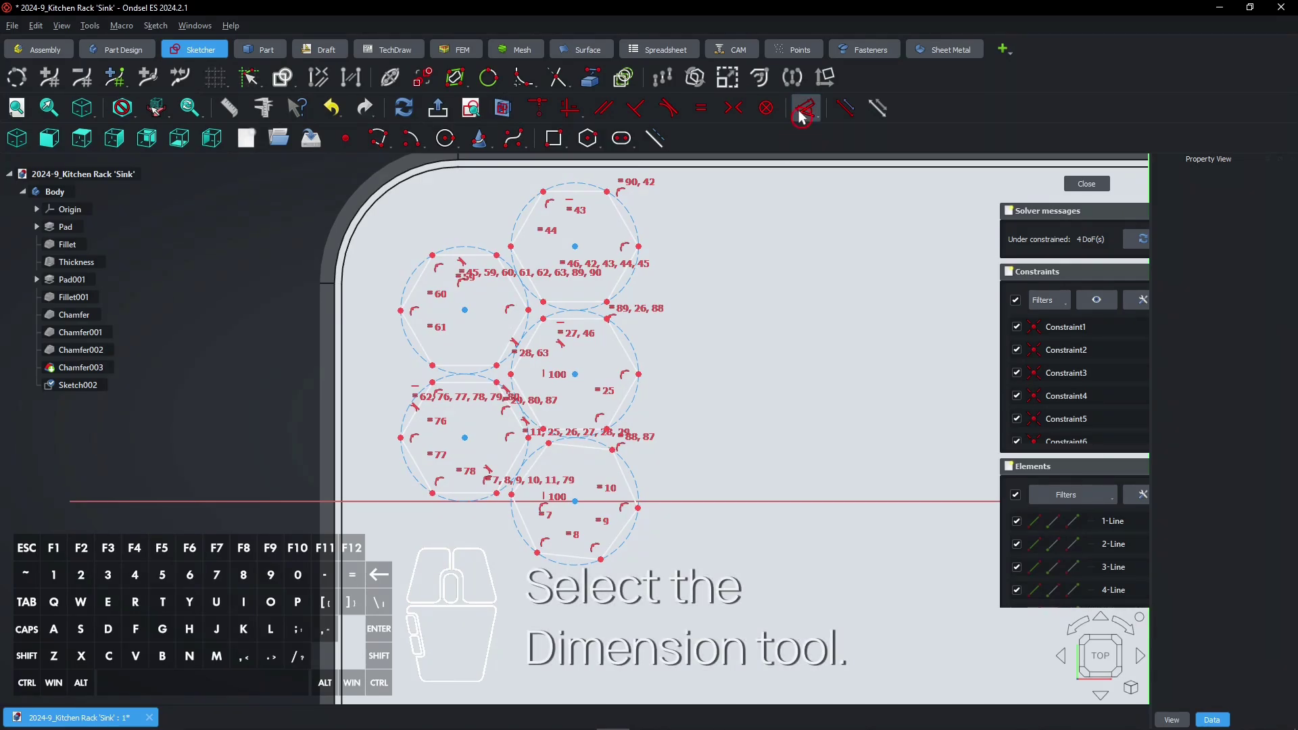
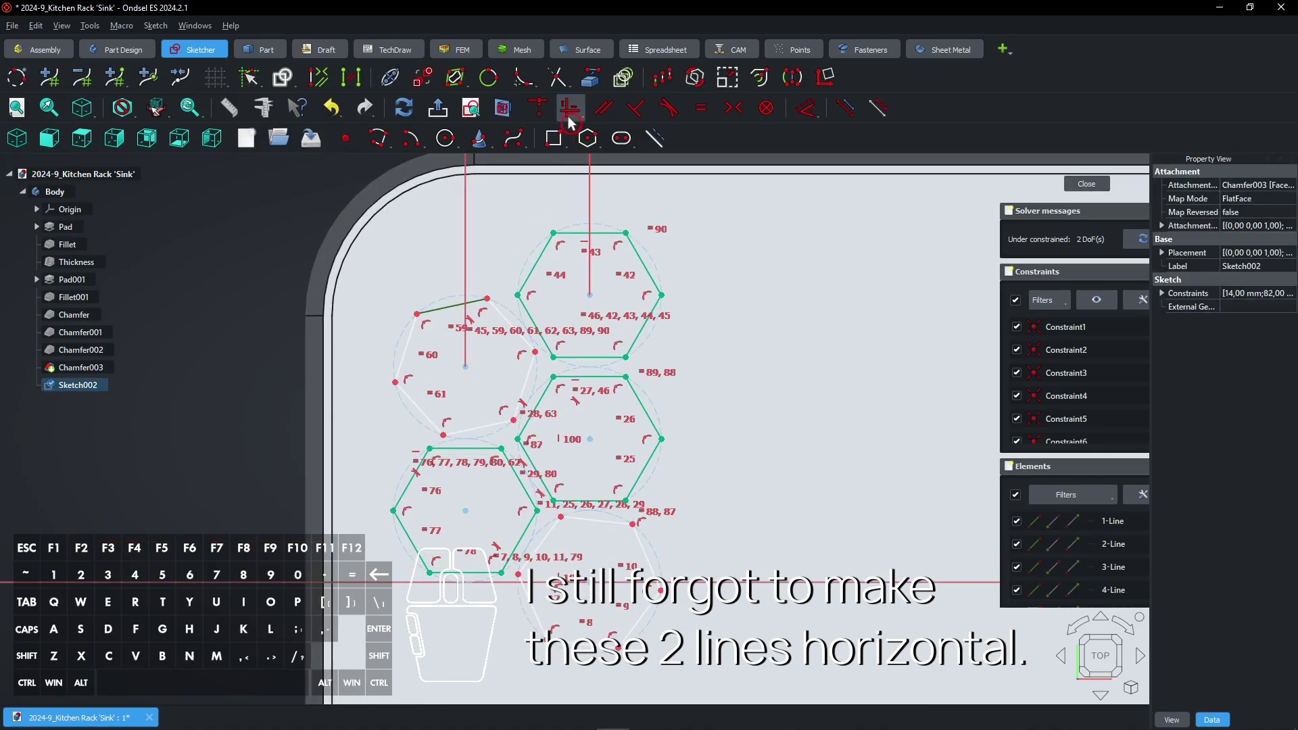
Make the last two slanted hexagon edges horizontal so the dimensioned sketch is fully constrained.
{"action": "left_click", "coordinate": [578, 119]}
{"action": "left_click", "coordinate": [590, 522]}
{"action": "left_click", "coordinate": [579, 119]}
{"action": "scroll", "scroll_direction": "down", "scroll_amount": 3}
{"action": "right_click", "coordinate": [731, 406]}
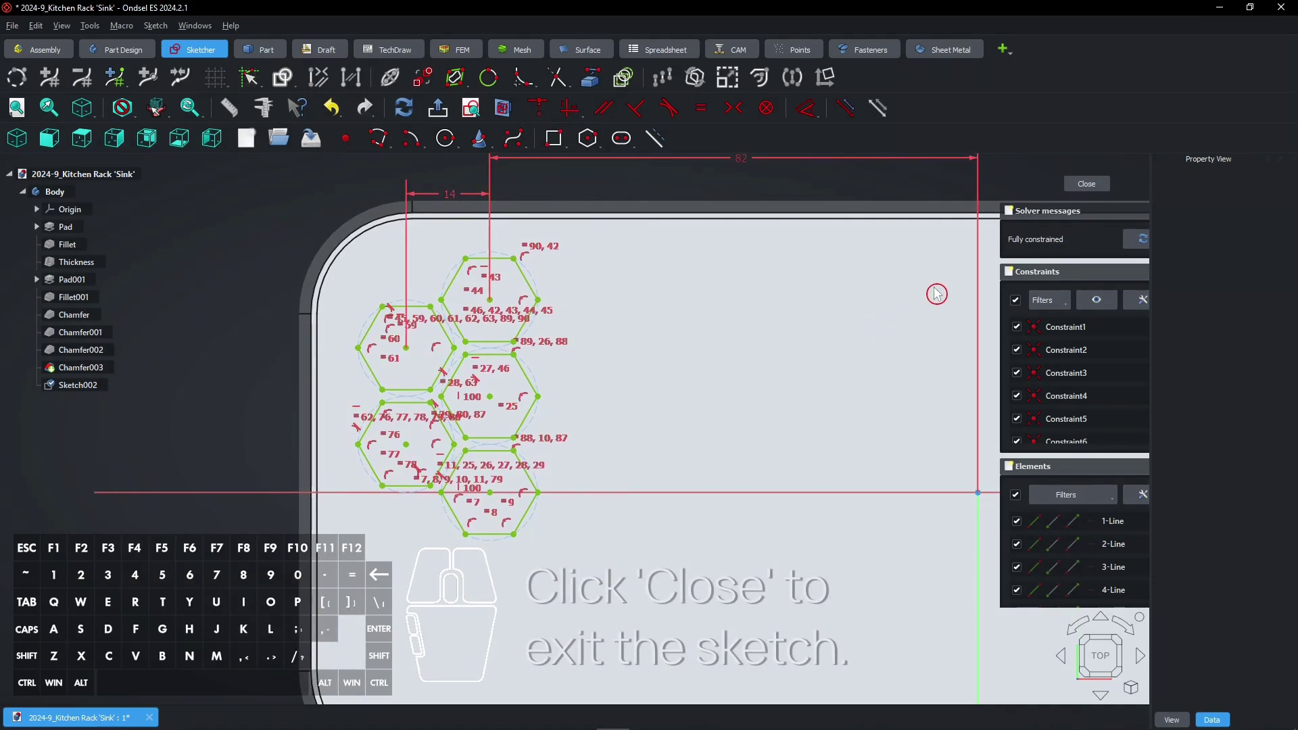
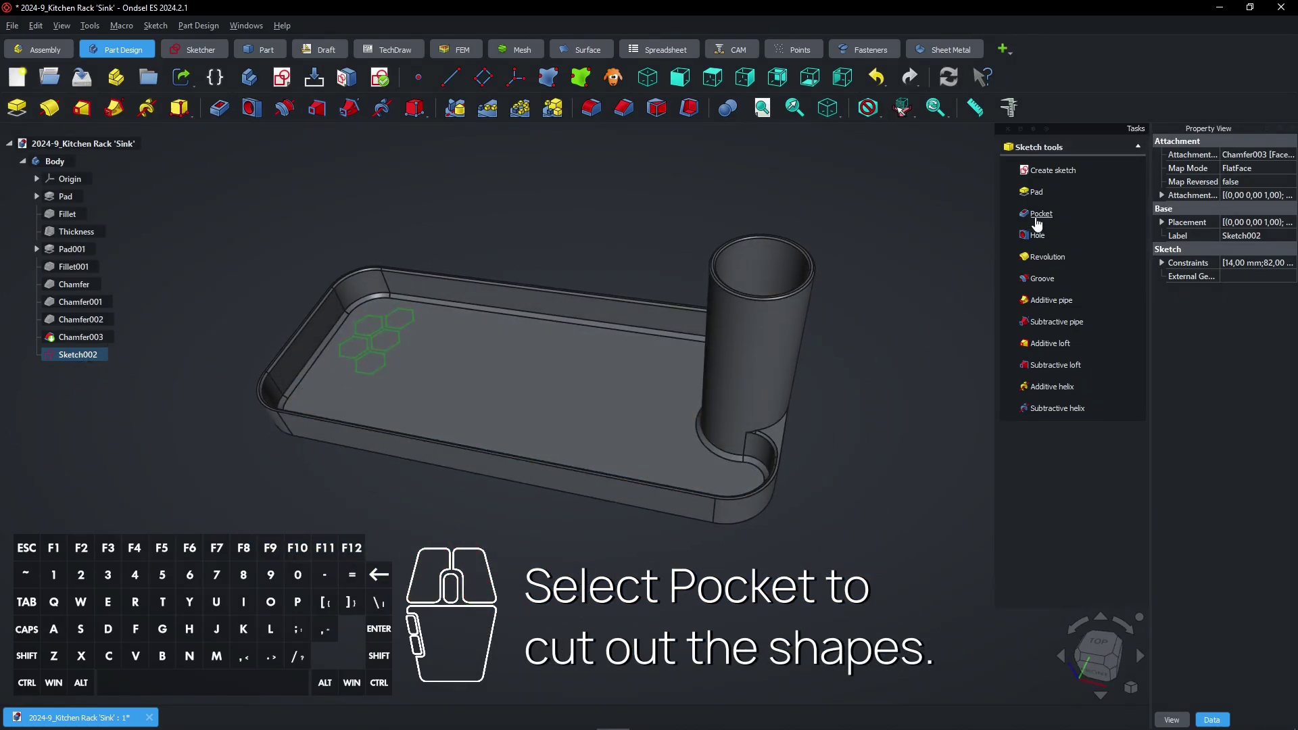
Cut the hexagon cluster through the tray floor with a Through all Pocket.
{"action": "left_click", "coordinate": [1043, 222]}
{"action": "left_click", "coordinate": [1097, 218]}
{"action": "left_click", "coordinate": [1097, 226]}
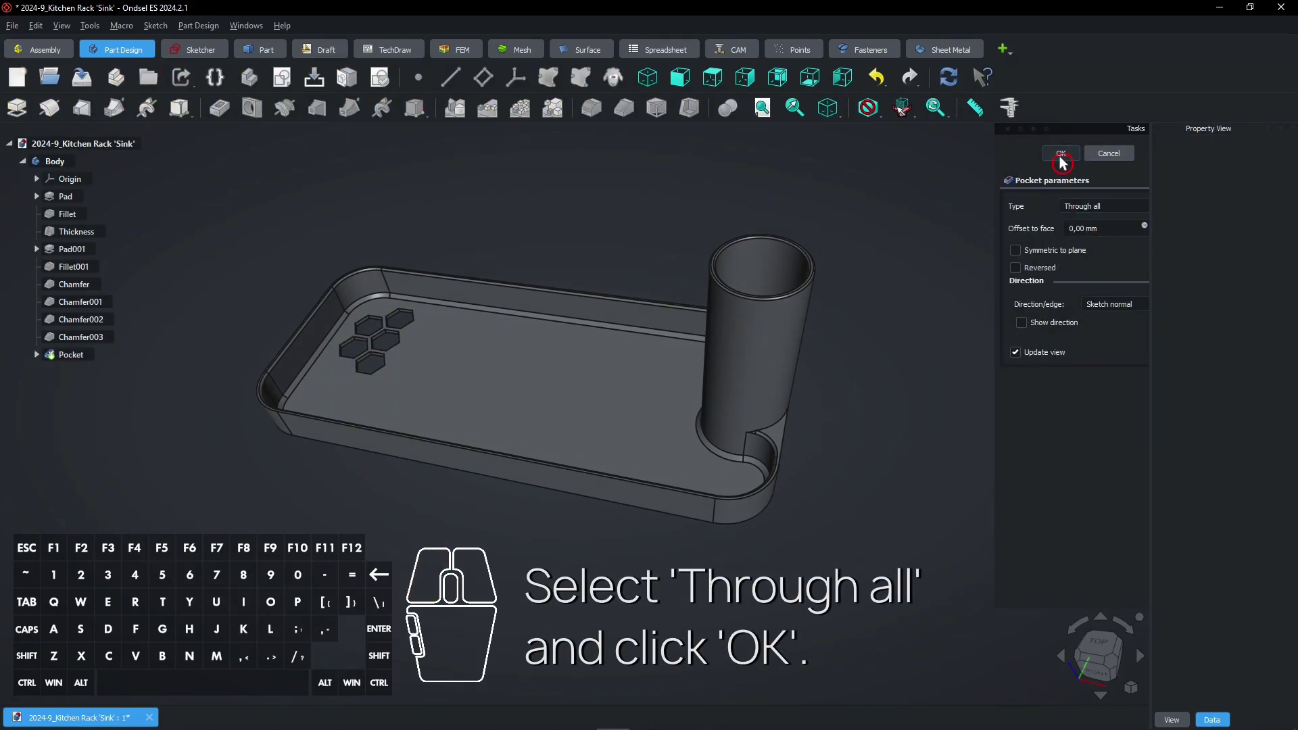
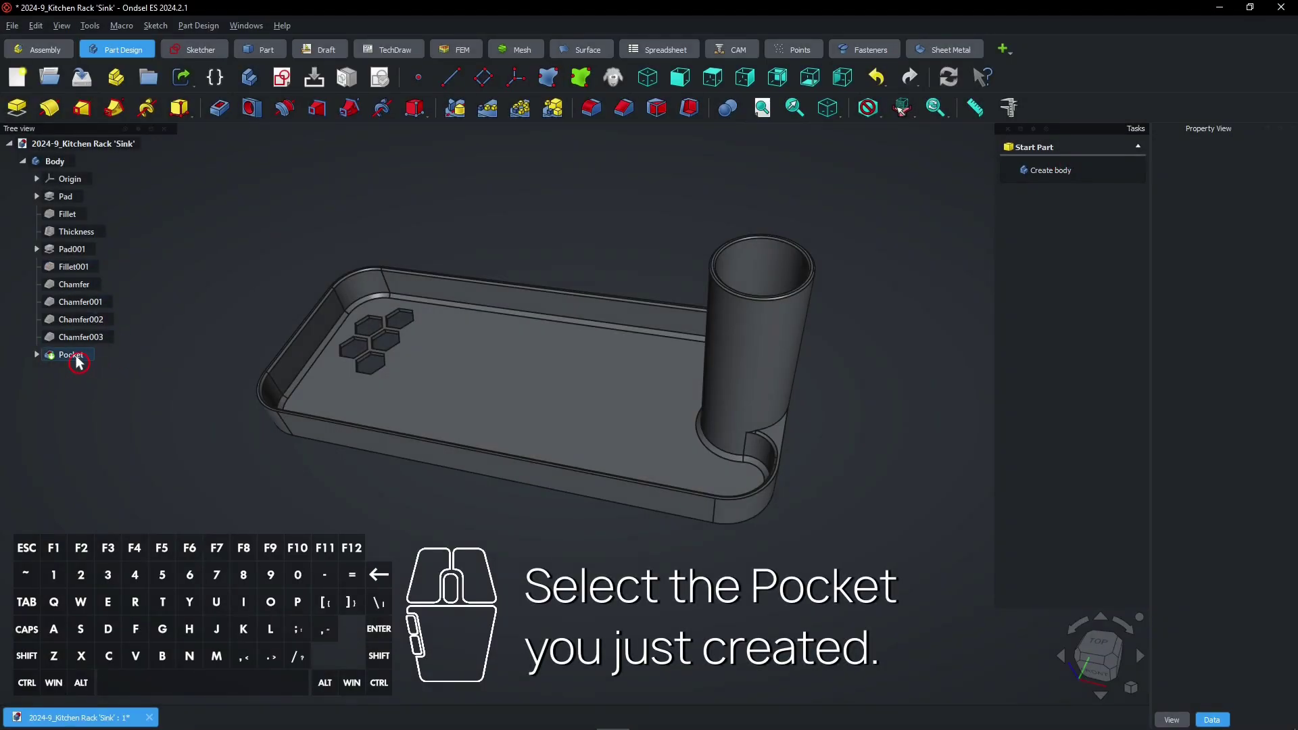
Create a MultiTransform on the Pocket with a linear pattern switched to Offset mode.
{"action": "left_click", "coordinate": [82, 362]}
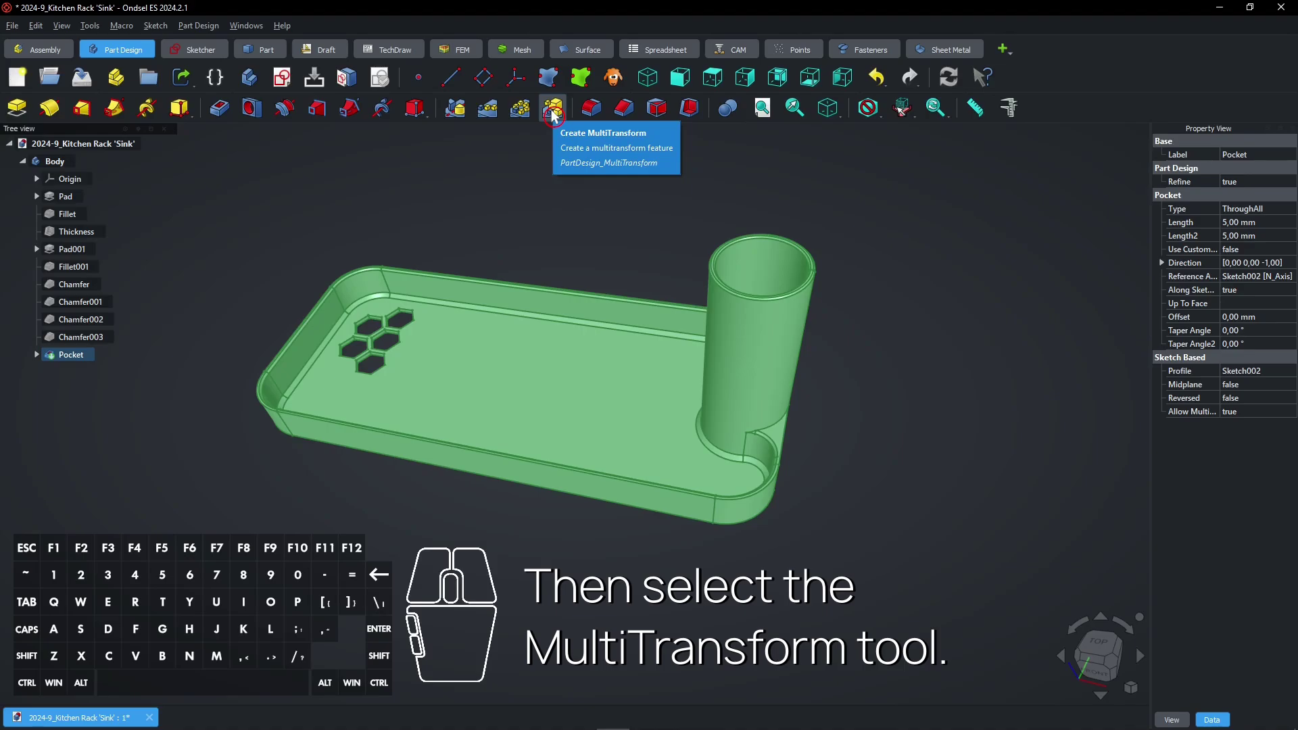
{"action": "left_click", "coordinate": [558, 116]}
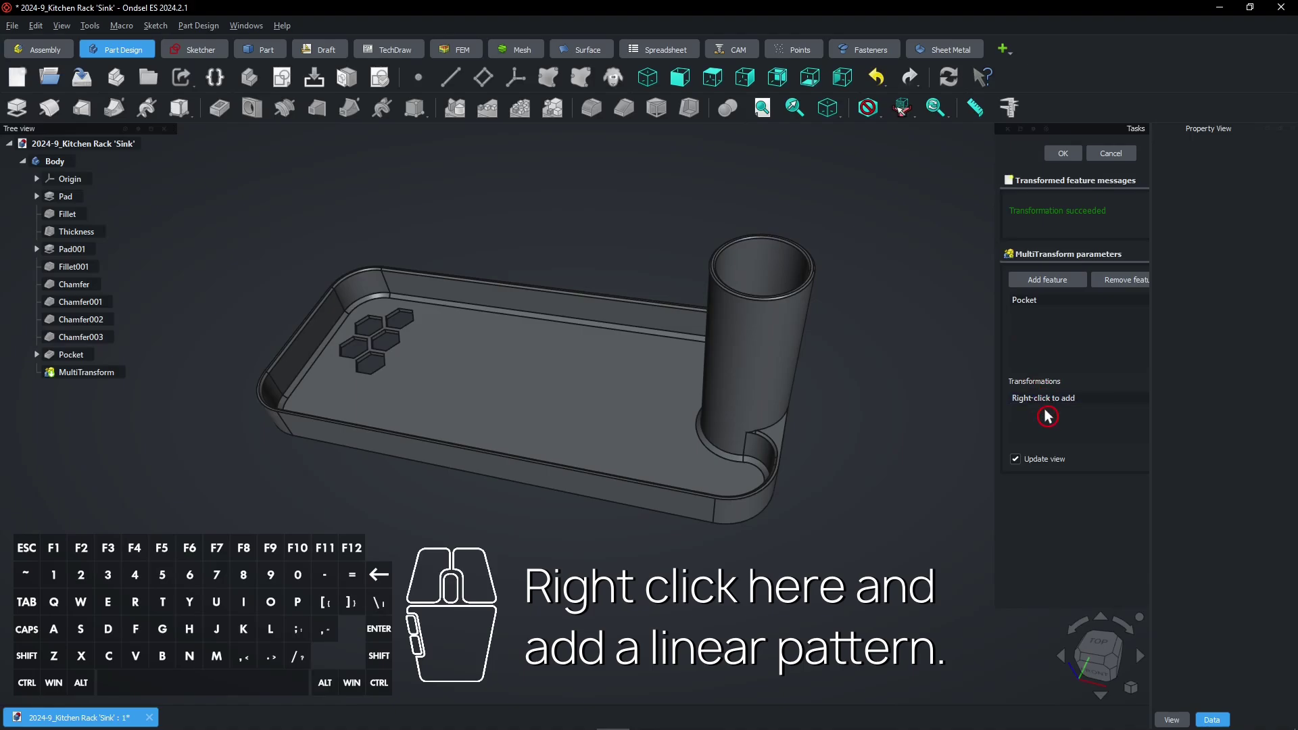
{"action": "right_click", "coordinate": [1051, 406]}
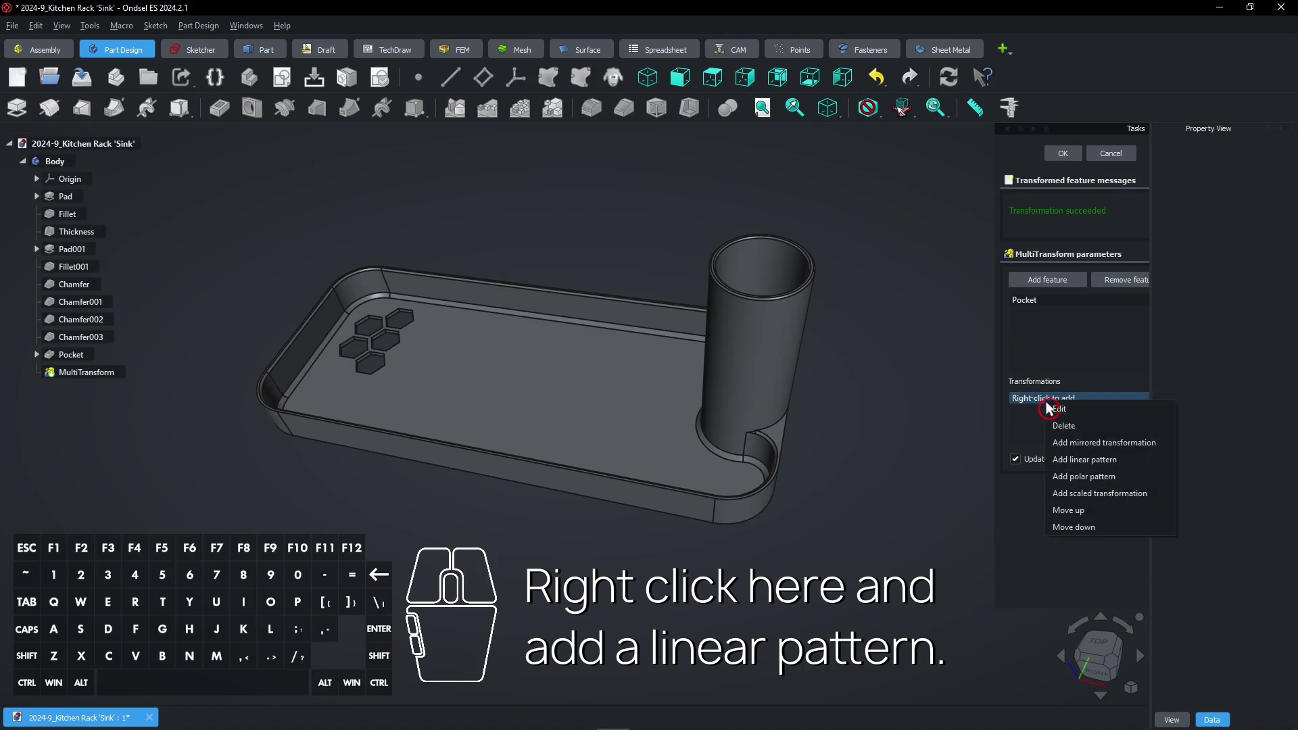
{"action": "left_click", "coordinate": [1088, 462]}
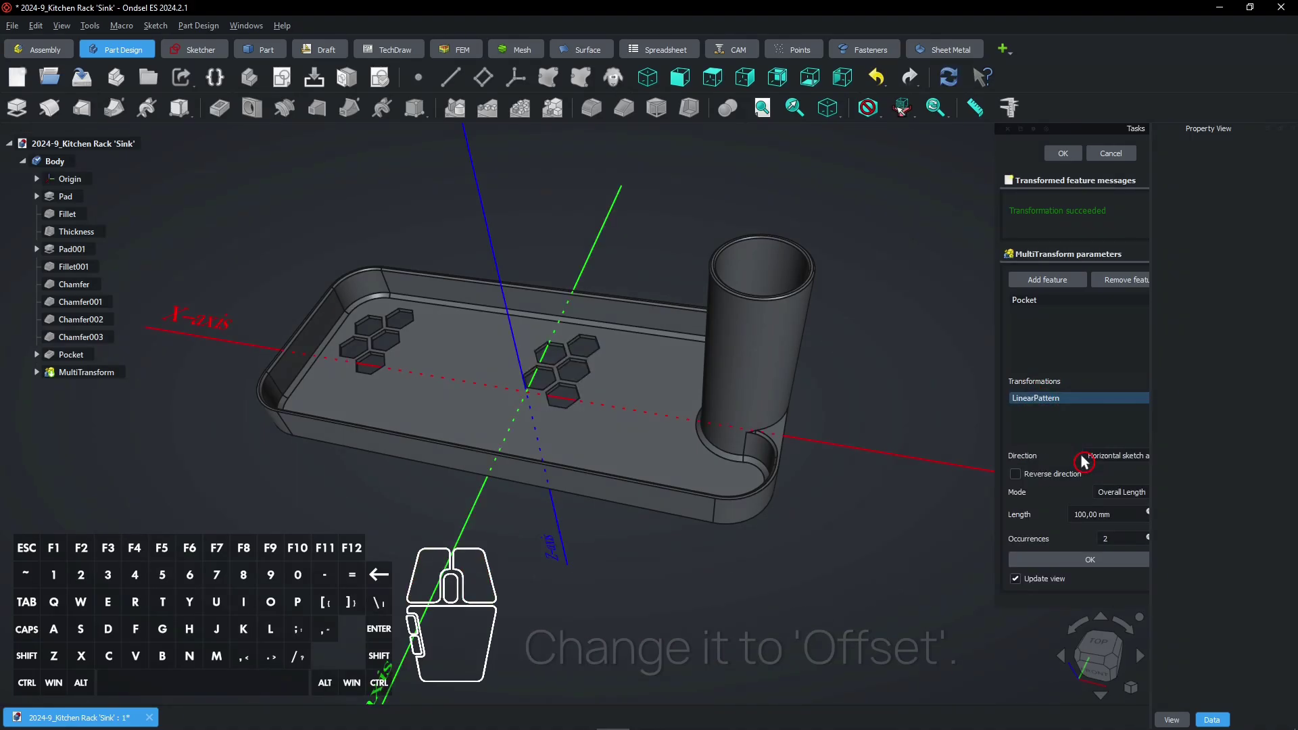
{"action": "scroll", "scroll_direction": "down", "scroll_amount": 3}
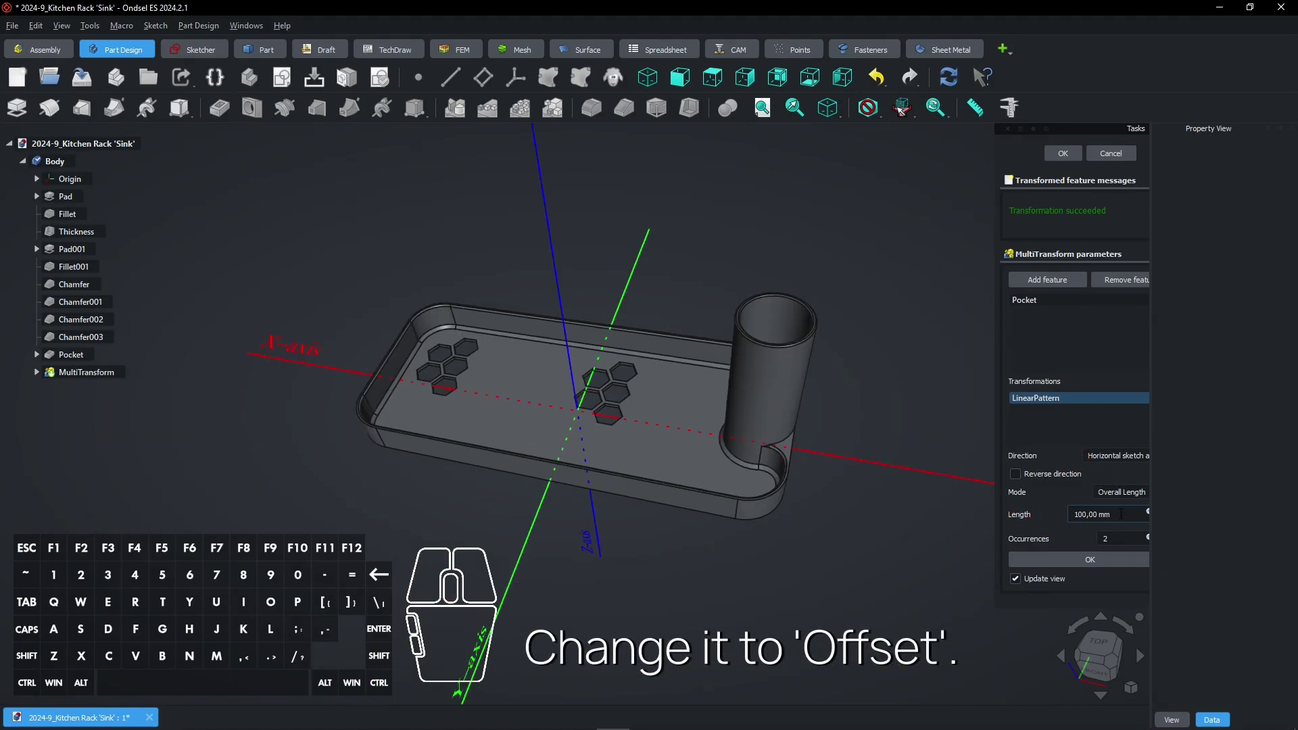
{"action": "left_click", "coordinate": [1127, 504]}
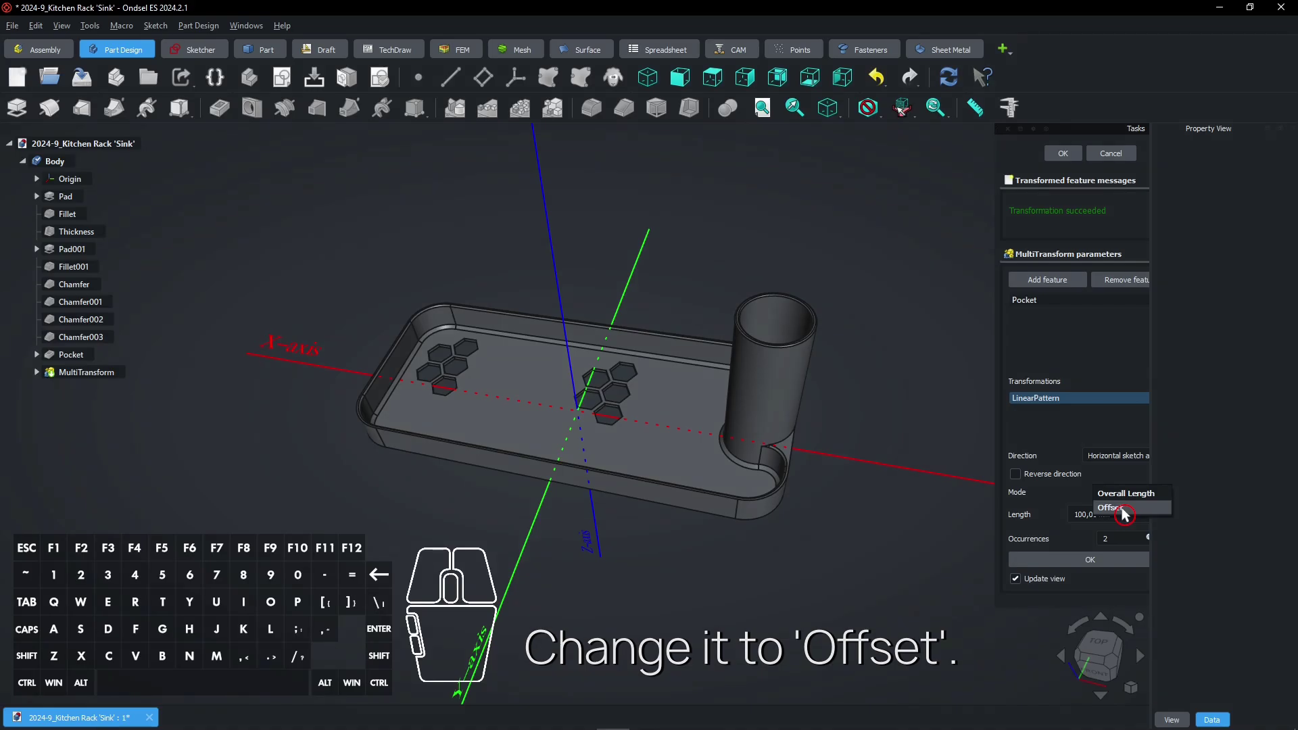
{"action": "left_click", "coordinate": [1128, 514]}
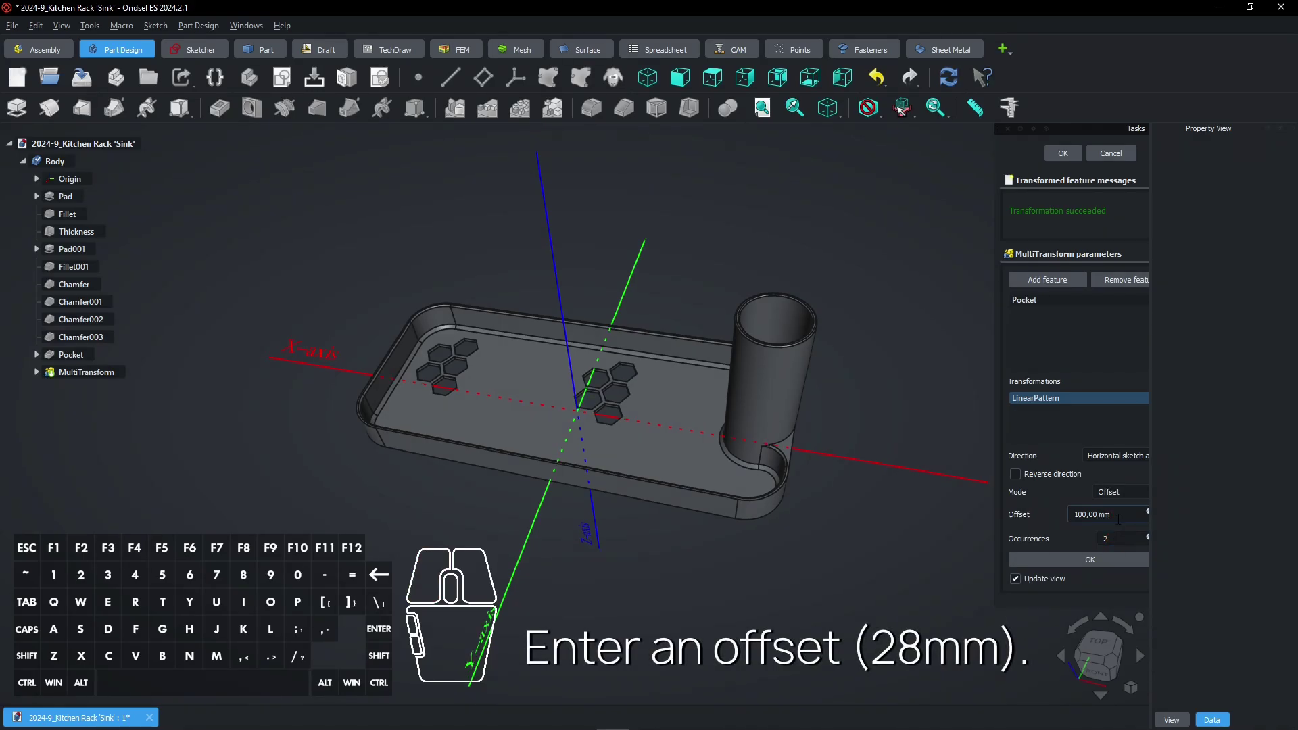
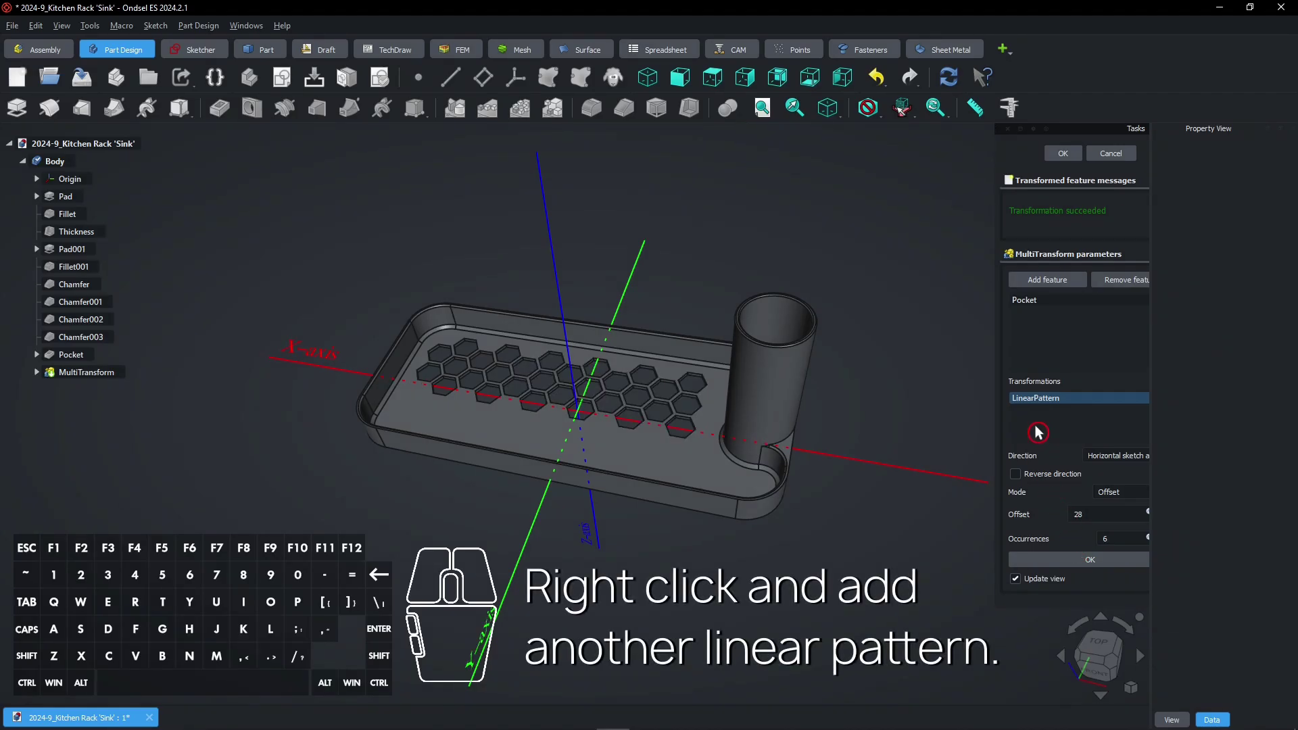
Add a second linear pattern along the vertical sketch axis with offset 32,3316 mm.
{"action": "right_click", "coordinate": [1042, 421]}
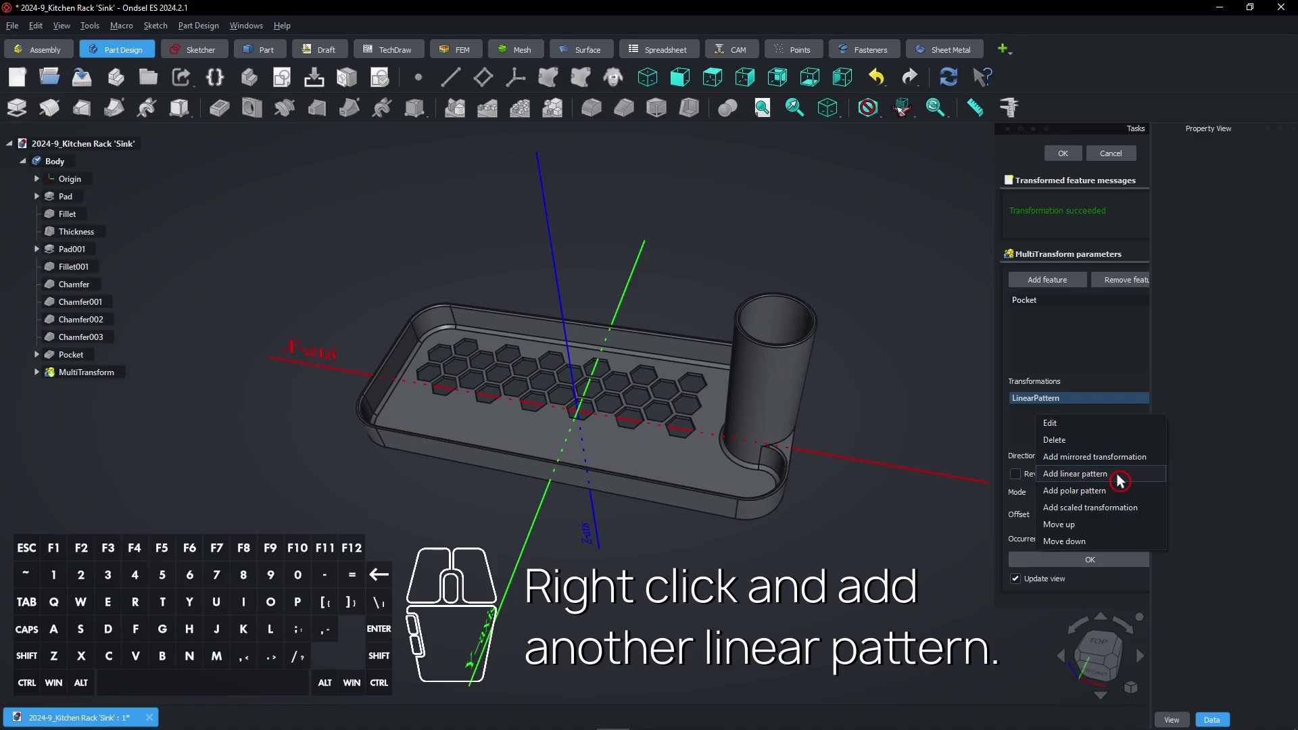
{"action": "left_click", "coordinate": [1123, 481]}
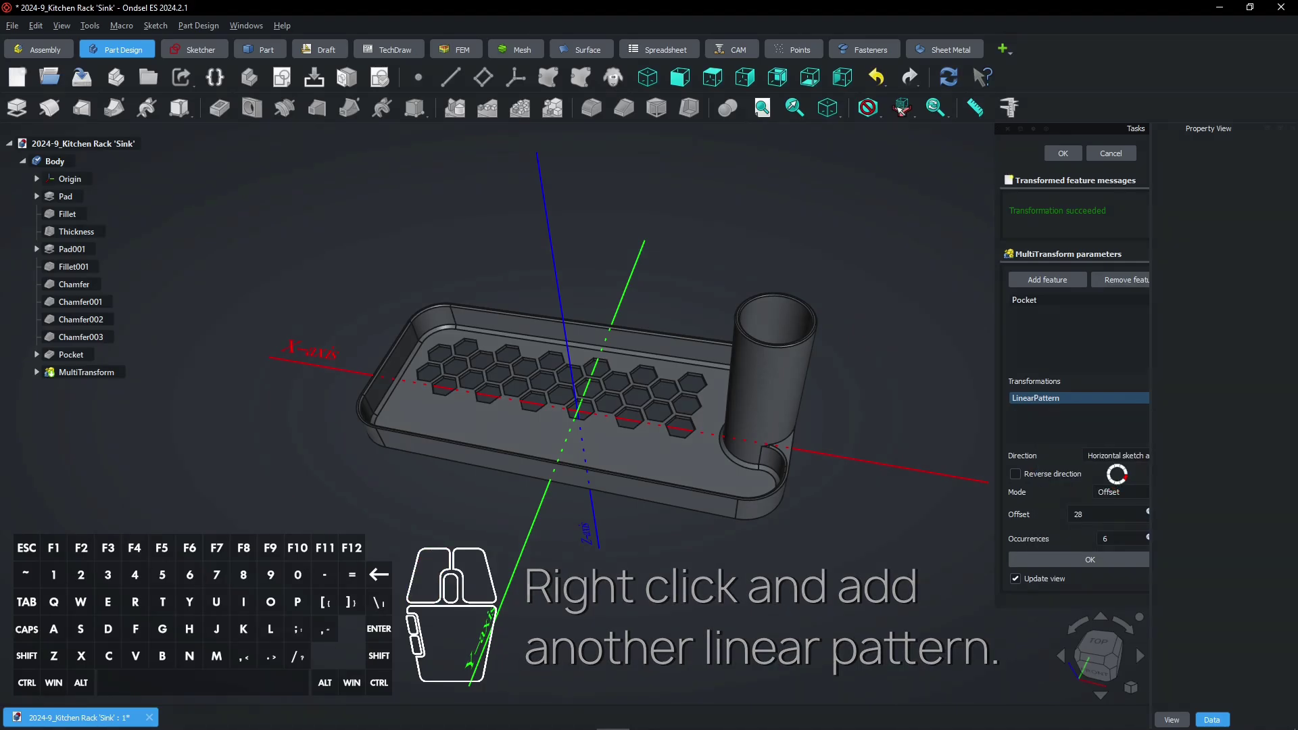
{"action": "left_click", "coordinate": [1119, 468]}
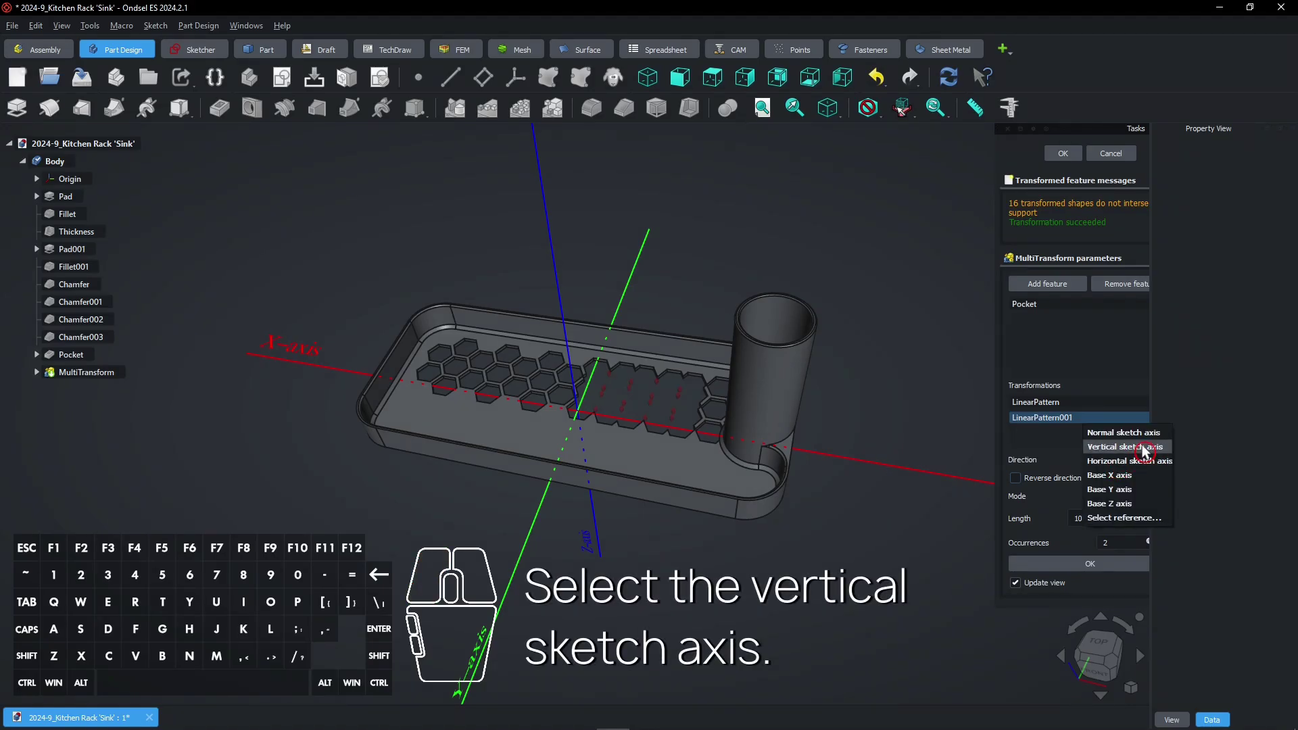
{"action": "left_click", "coordinate": [1148, 452]}
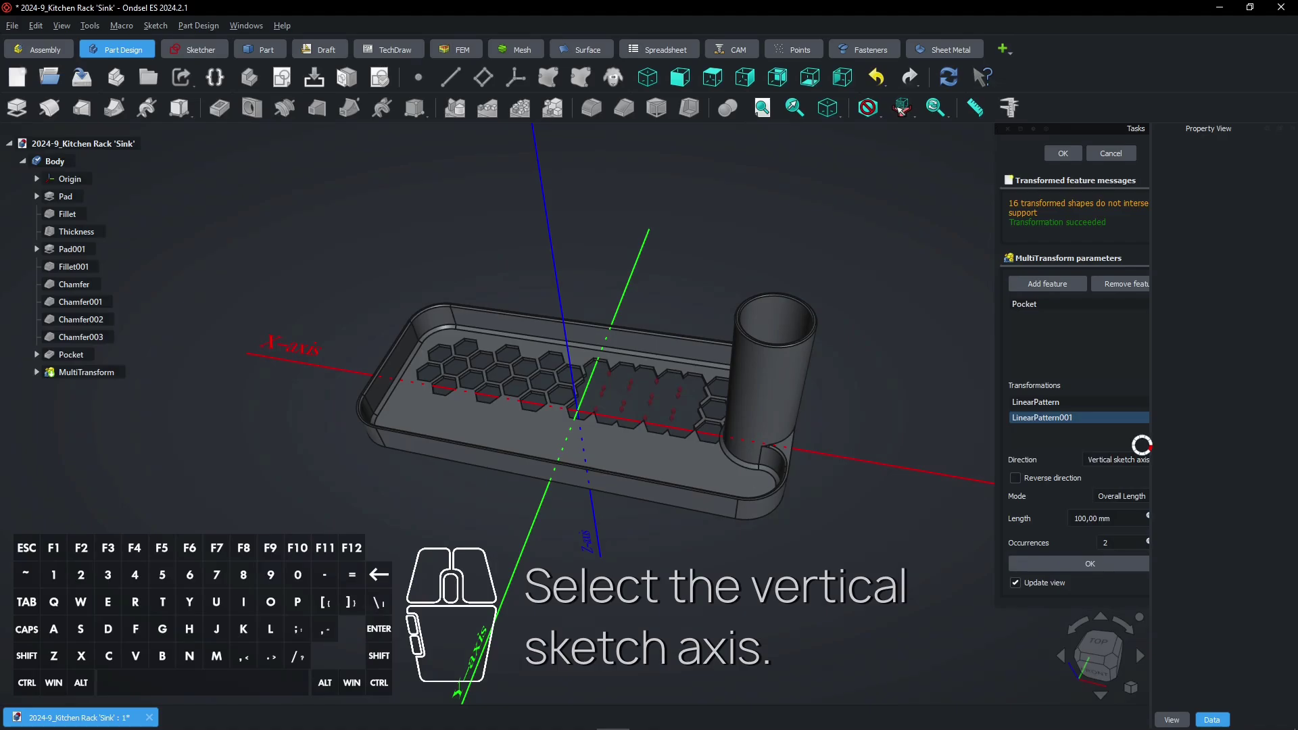
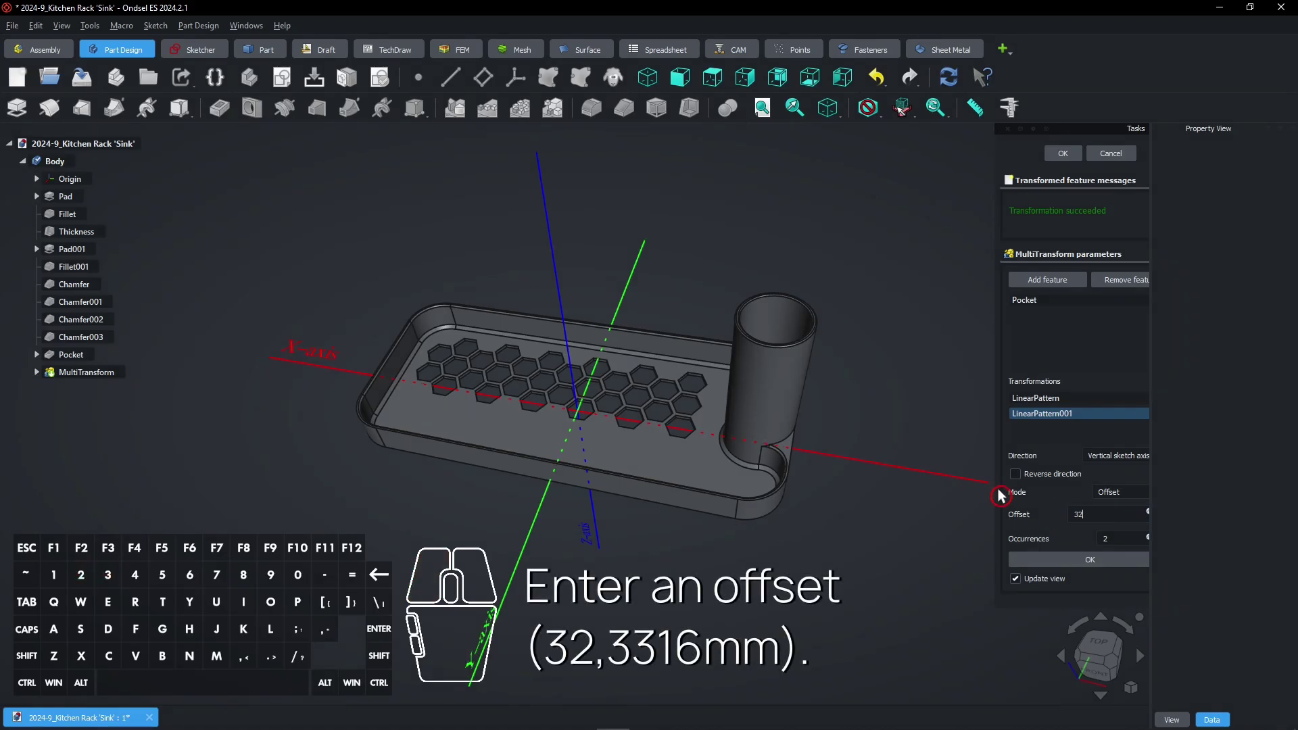
{"action": "key", "text": ","}
{"action": "key", "text": "3"}
{"action": "key", "text": "1"}
{"action": "key", "text": "6"}
{"action": "left_click", "coordinate": [1053, 515]}
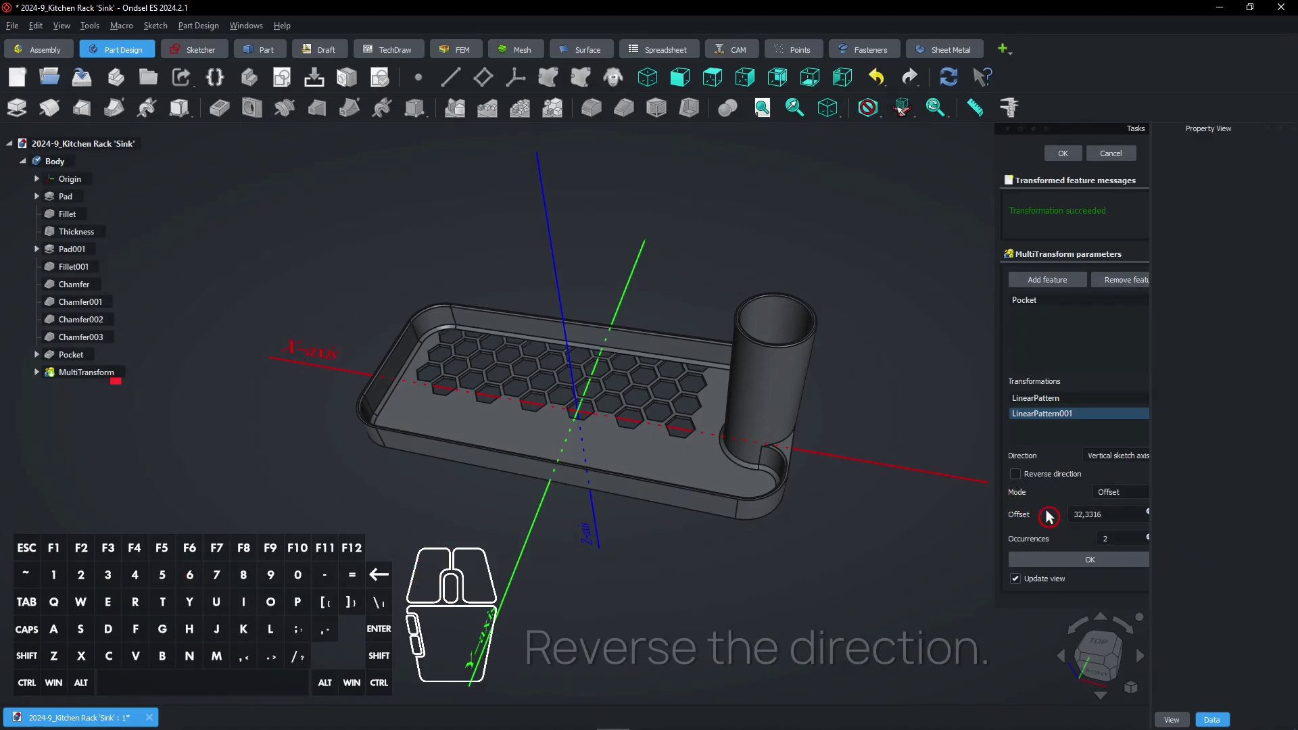